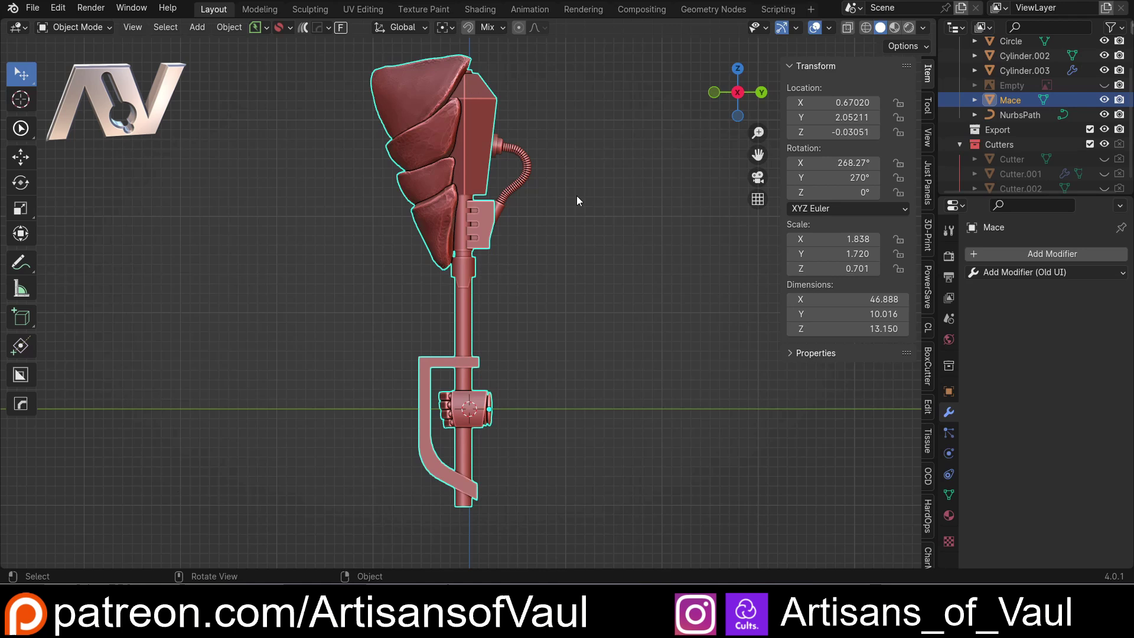
# Select the ribbed hose and orbit around it to inspect the rings from several sides.
pyautogui.middleClick(579, 194)
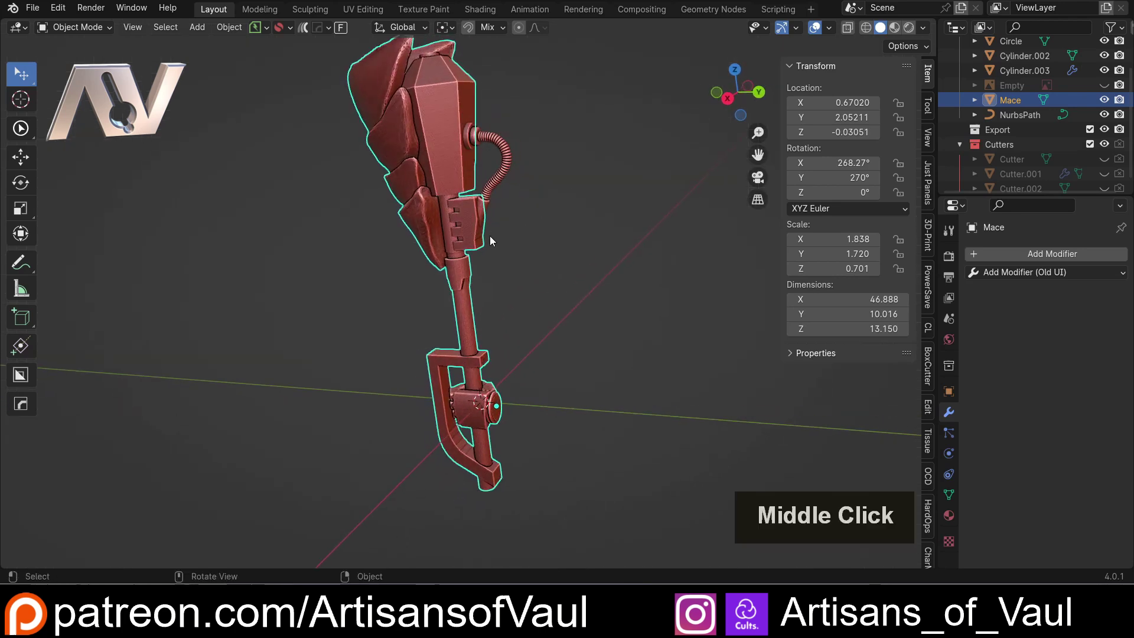
pyautogui.scroll(3)
pyautogui.middleClick(541, 254)
pyautogui.click(541, 227)
pyautogui.middleClick(551, 265)
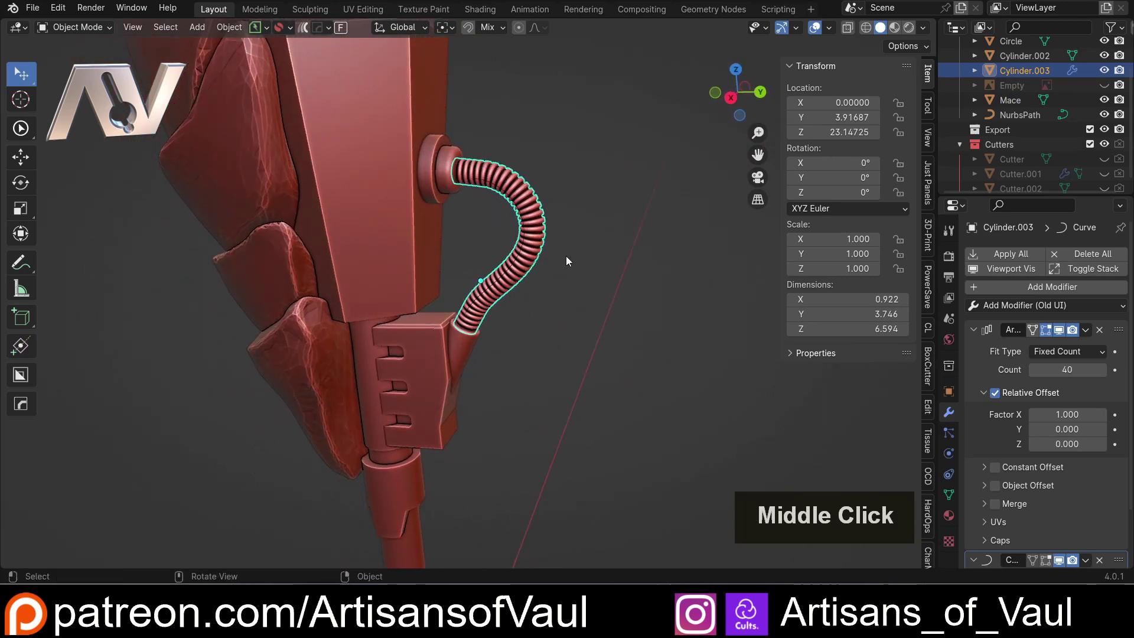
pyautogui.scroll(-3)
pyautogui.middleClick(537, 295)
pyautogui.scroll(3)
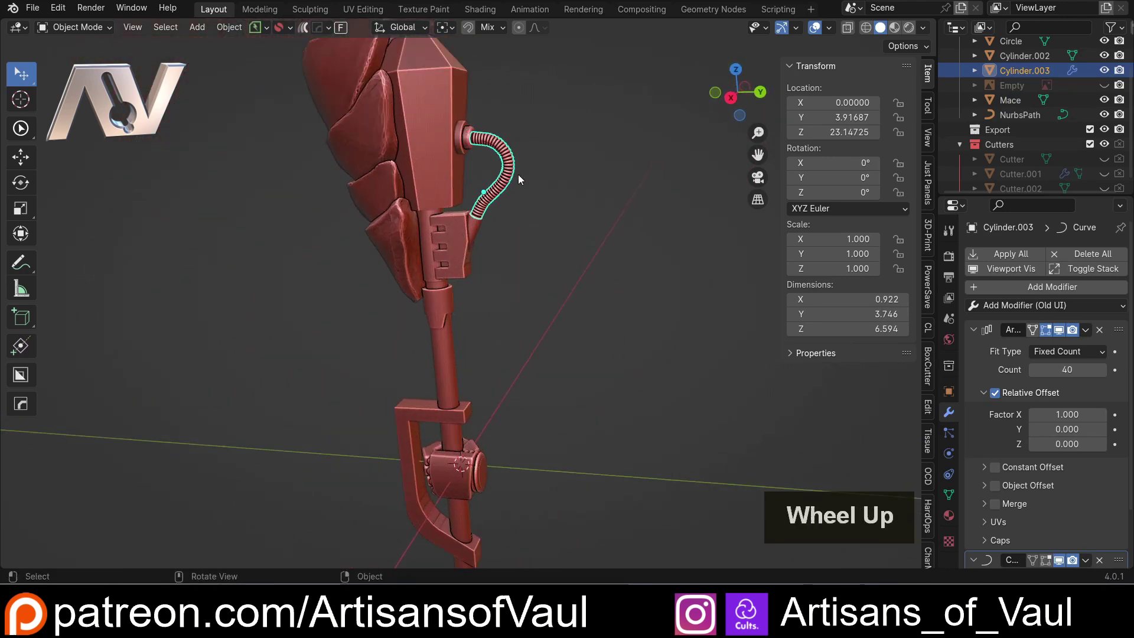
pyautogui.middleClick(509, 272)
pyautogui.middleClick(542, 259)
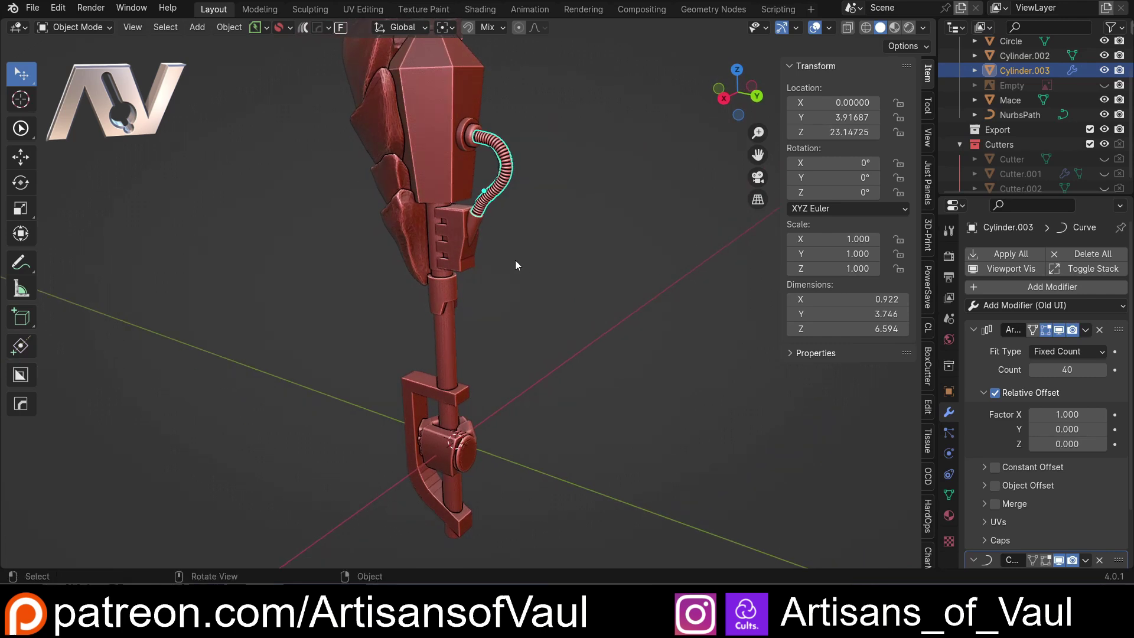
pyautogui.middleClick(524, 264)
pyautogui.scroll(-3)
pyautogui.middleClick(553, 346)
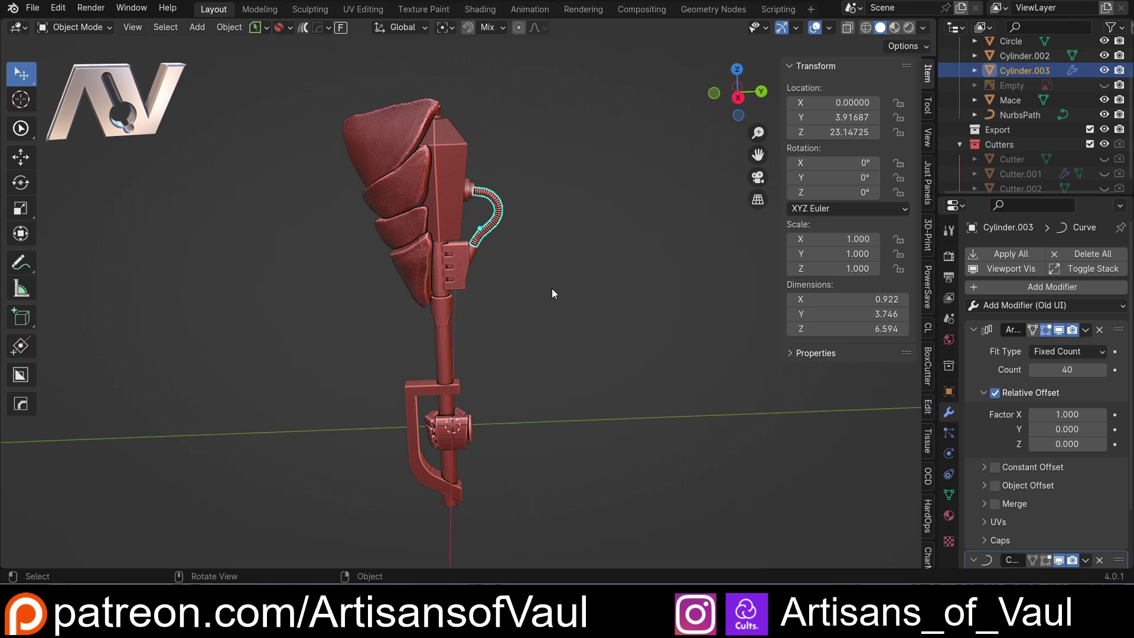
pyautogui.middleClick(517, 296)
# Check the main mace body and the hose as separate objects, then clear the selection.
pyautogui.click(534, 297)
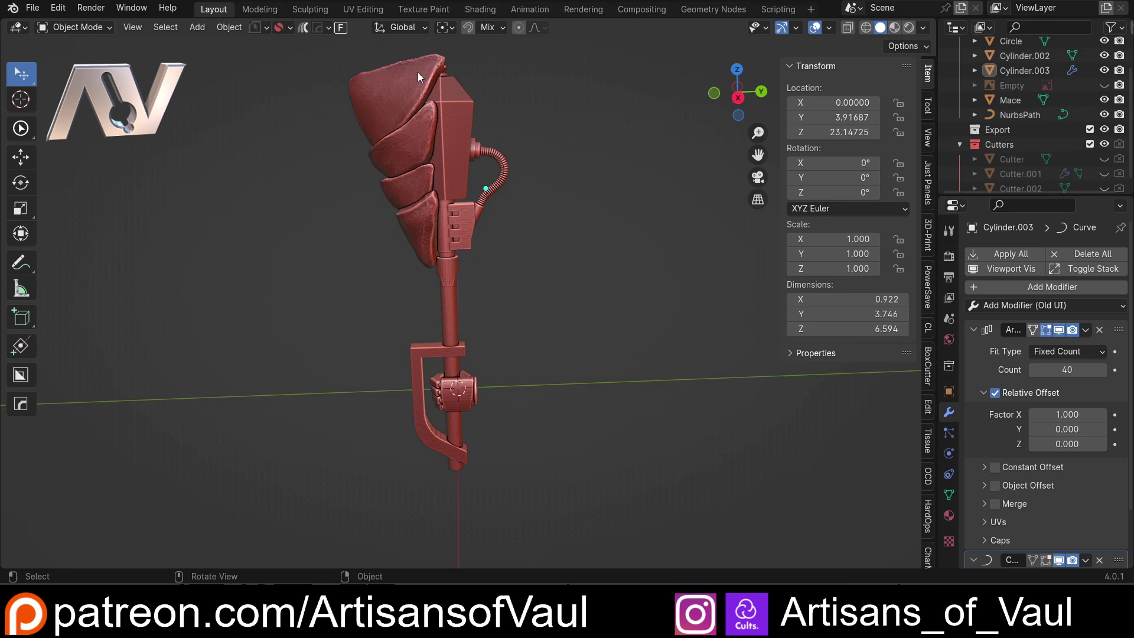
pyautogui.click(452, 264)
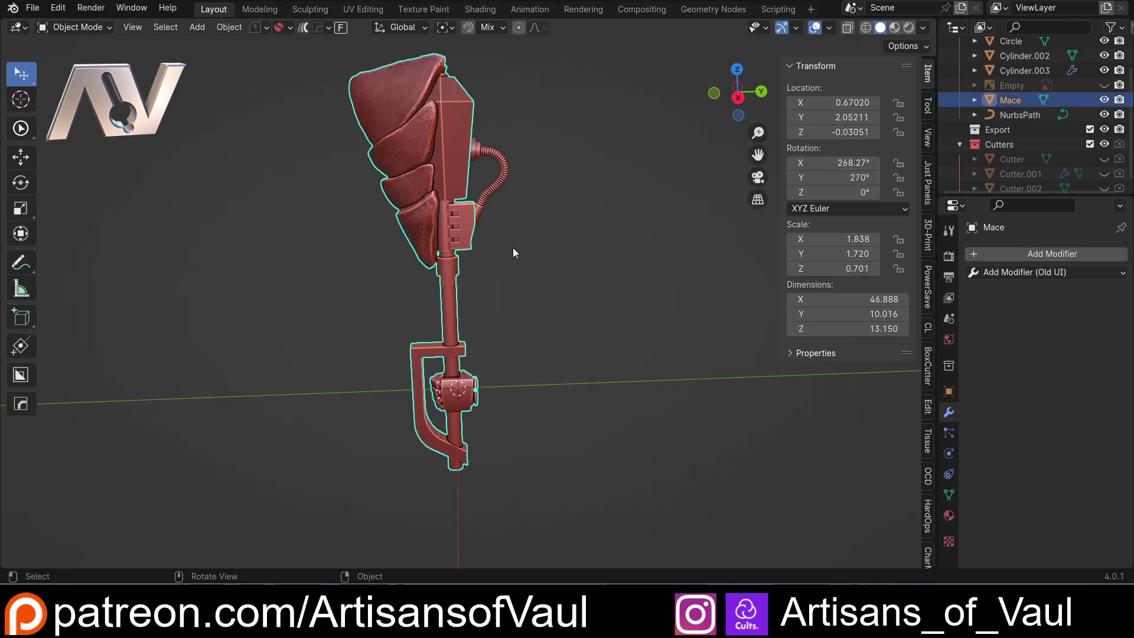
pyautogui.click(517, 248)
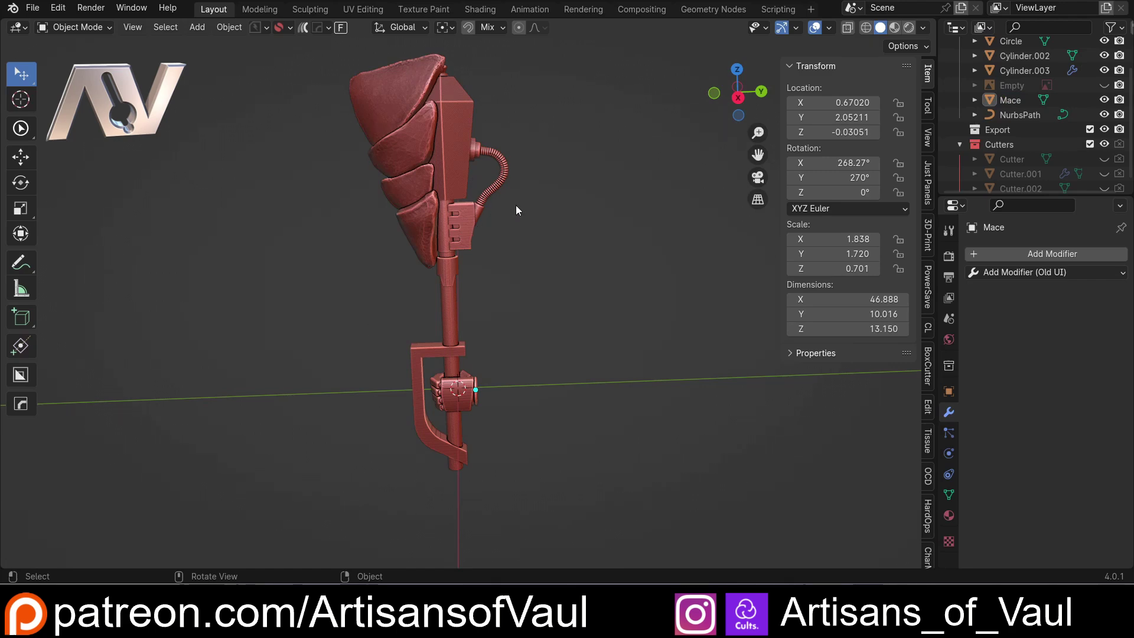
pyautogui.middleClick(521, 191)
pyautogui.scroll(3)
pyautogui.click(545, 263)
pyautogui.middleClick(564, 293)
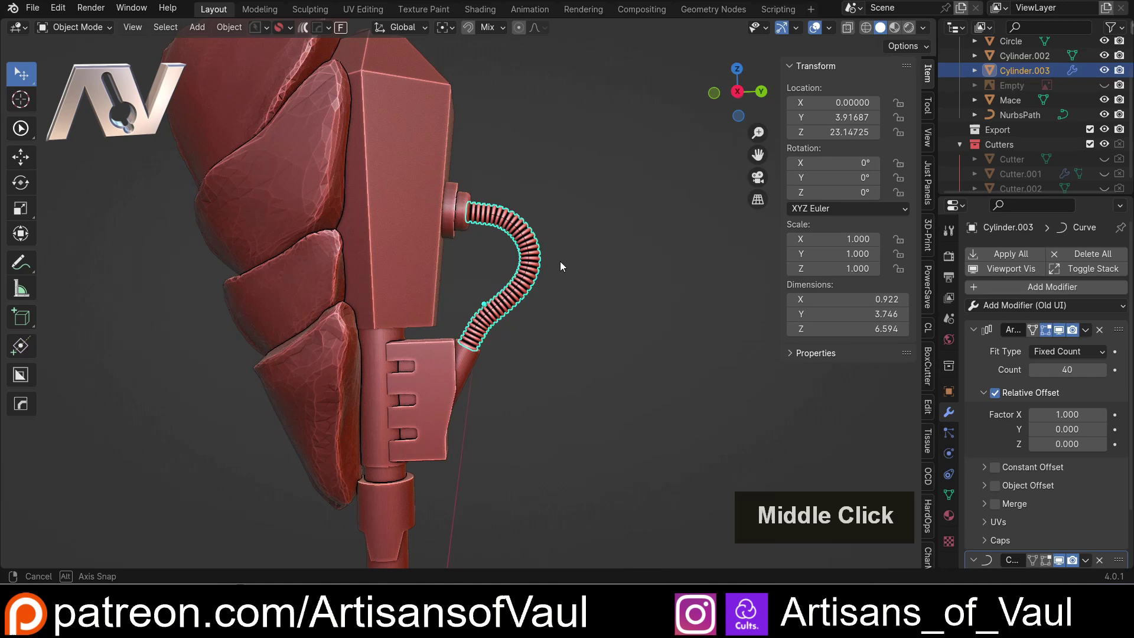
pyautogui.scroll(-3)
pyautogui.middleClick(489, 390)
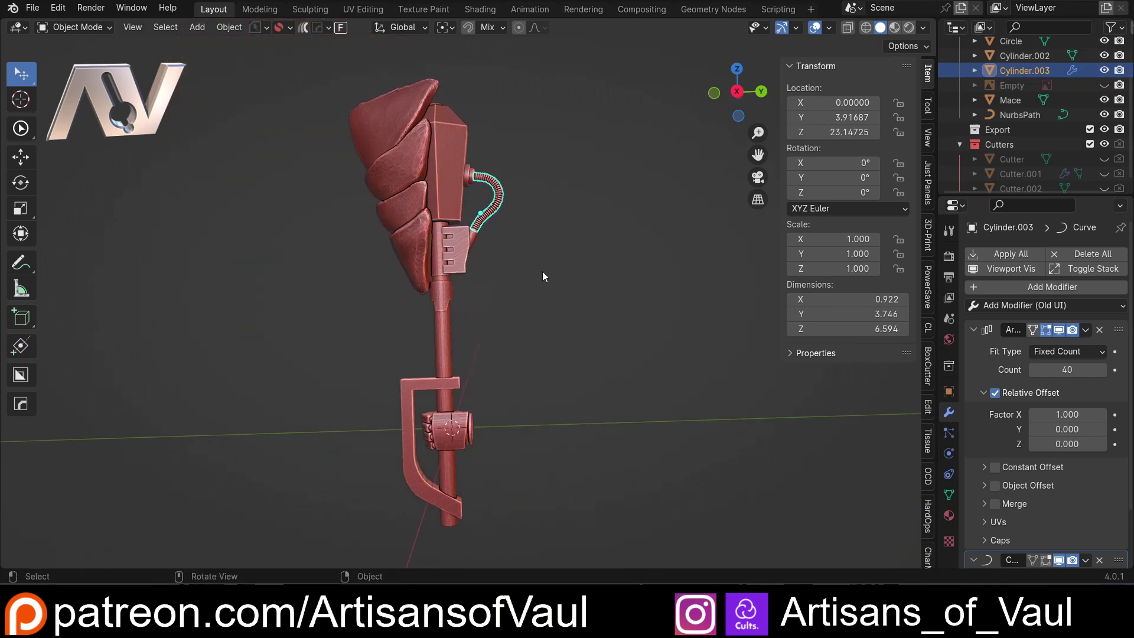
pyautogui.click(741, 95)
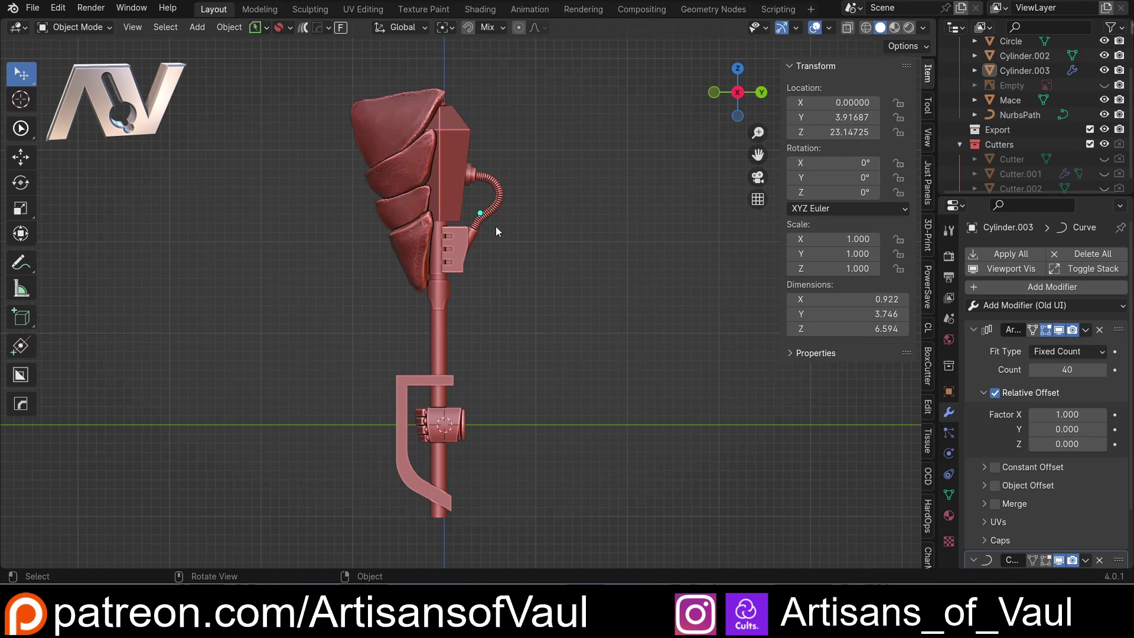
# Select every part of the mace and rotate the whole assembly to a new tilt.
pyautogui.click(244, 76)
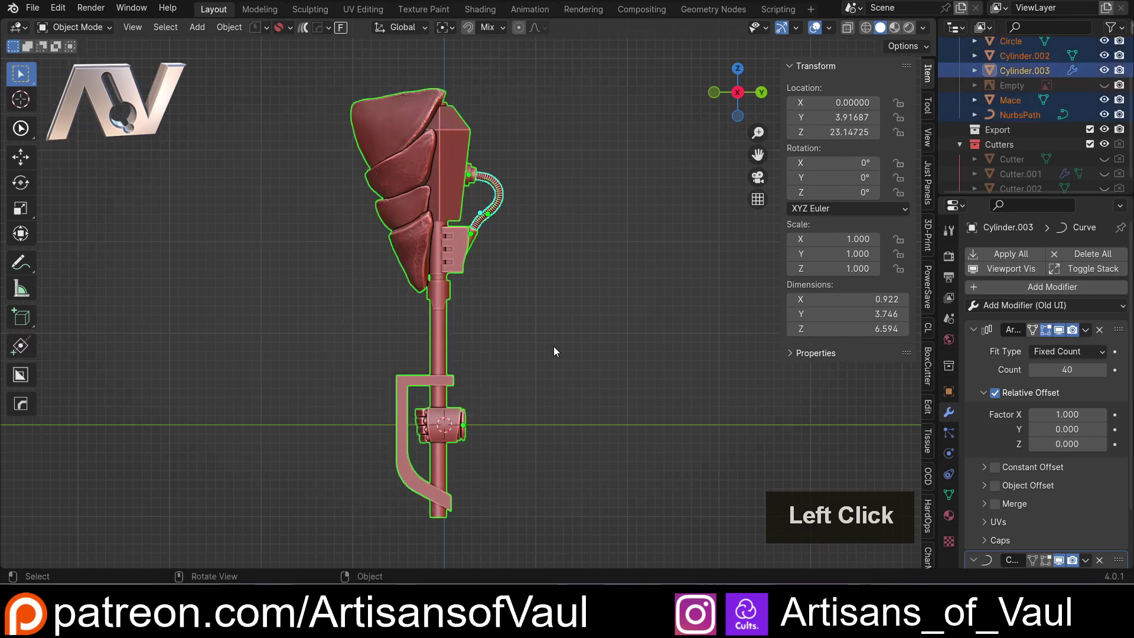
pyautogui.scroll(-3)
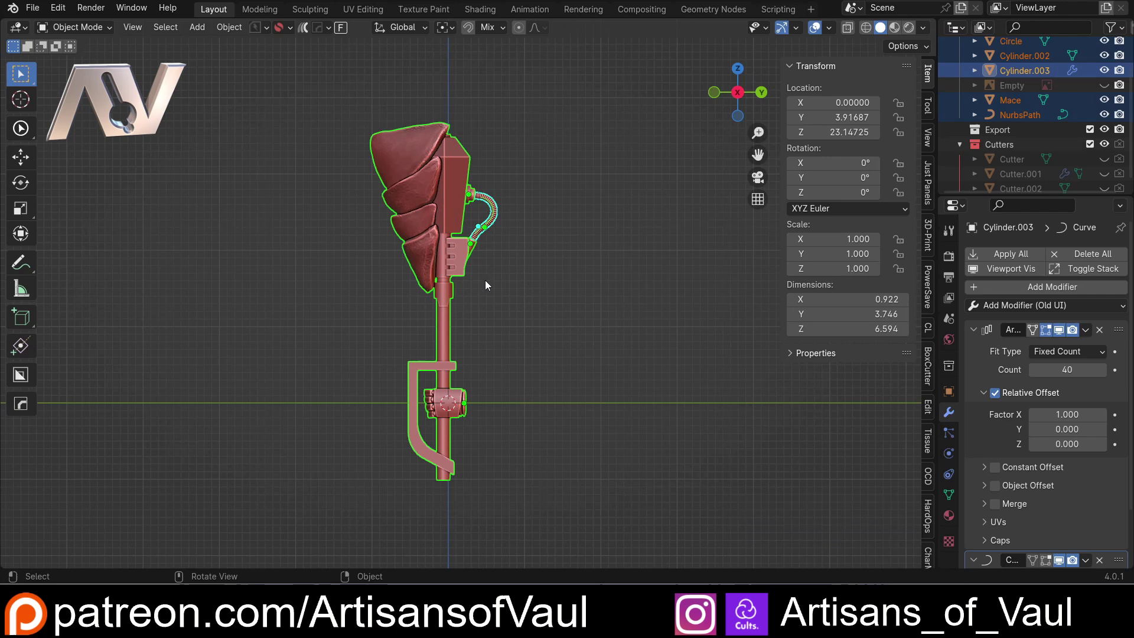
pyautogui.scroll(3)
pyautogui.scroll(-3)
pyautogui.middleClick(492, 275)
pyautogui.scroll(3)
pyautogui.scroll(-3)
pyautogui.middleClick(512, 264)
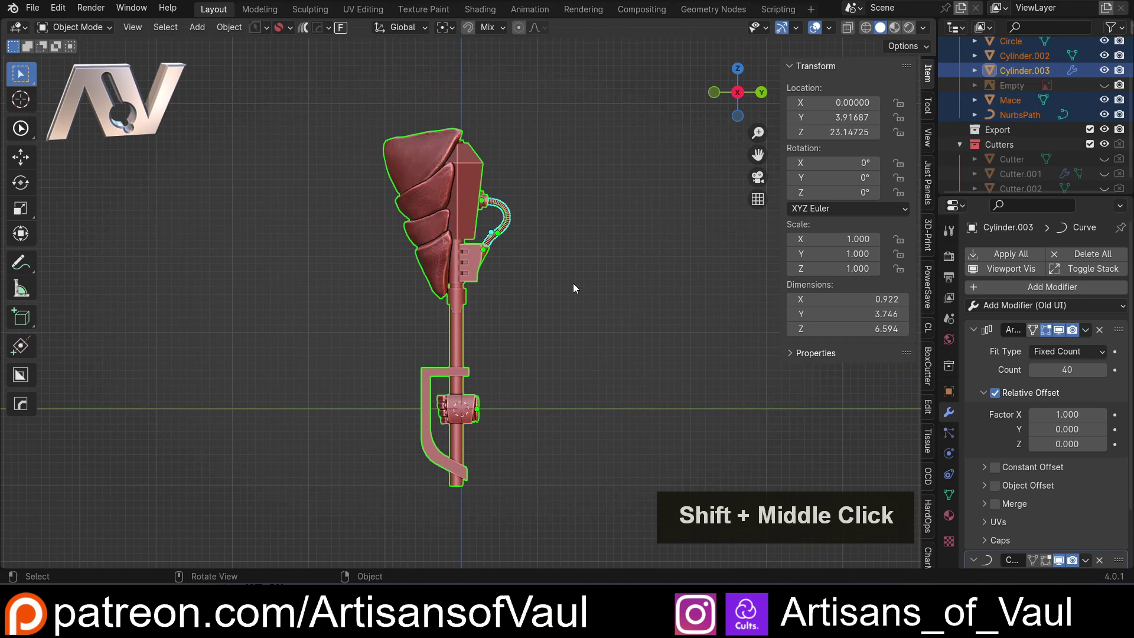
pyautogui.press('r')
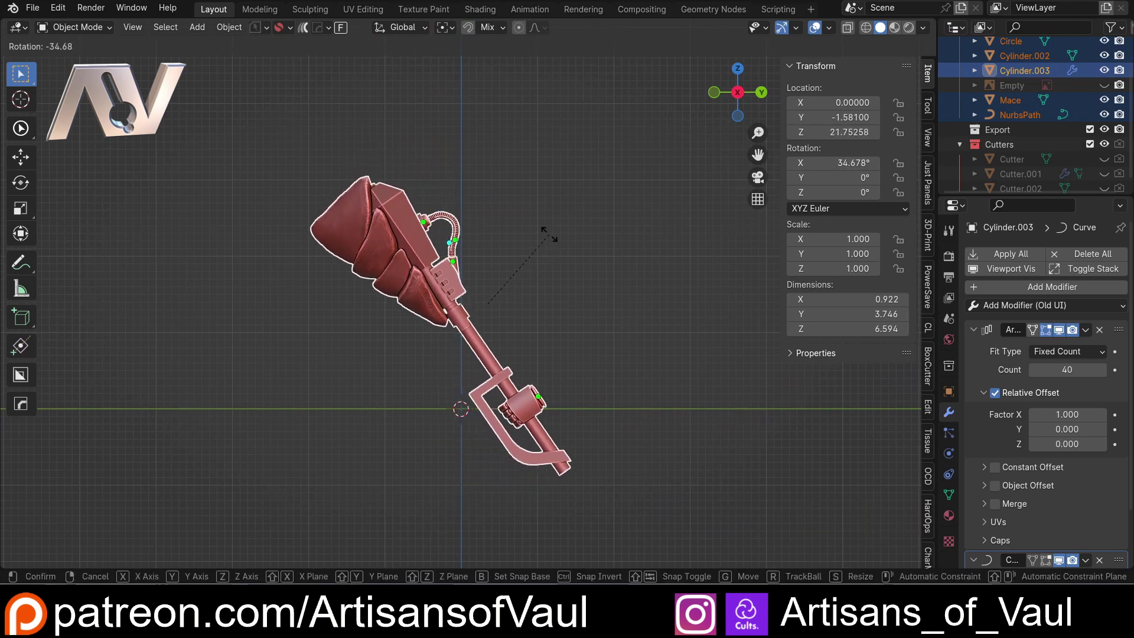
pyautogui.click(550, 252)
# Inspect the mace head, then rotate all parts again to another tilt.
pyautogui.scroll(3)
pyautogui.middleClick(472, 306)
pyautogui.scroll(3)
pyautogui.middleClick(461, 262)
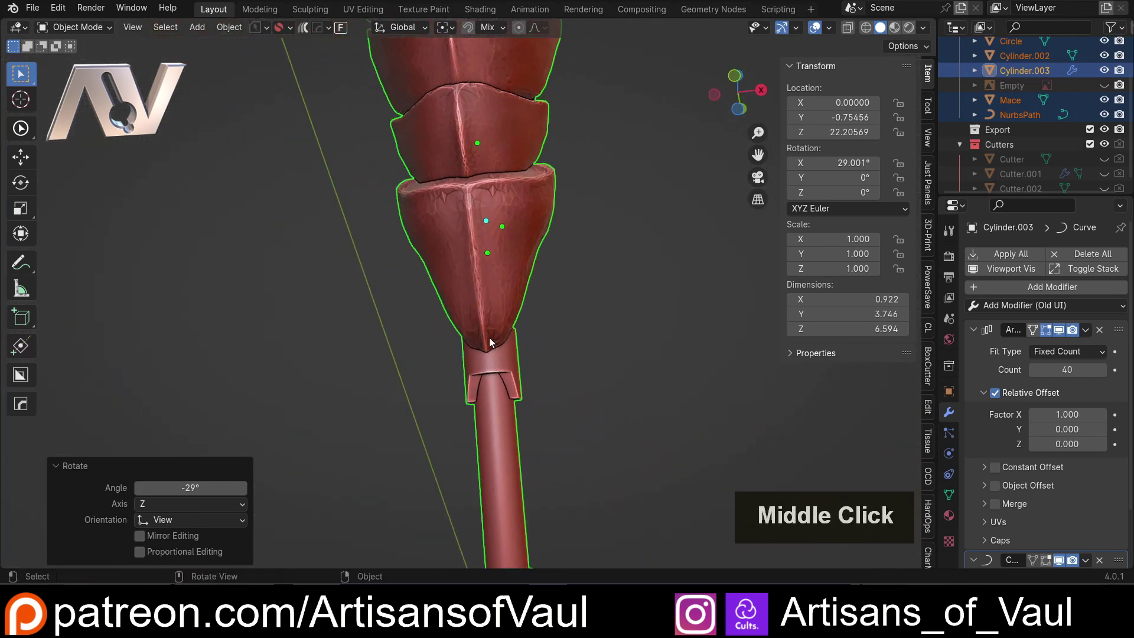
pyautogui.middleClick(488, 344)
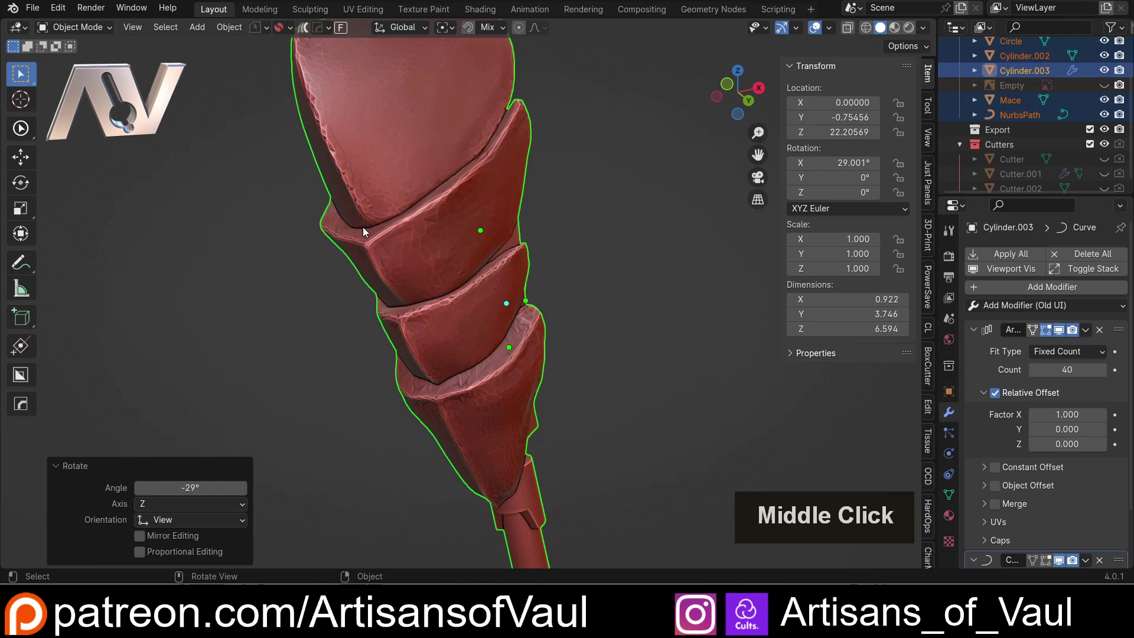
pyautogui.click(751, 103)
pyautogui.scroll(-3)
pyautogui.click(717, 93)
pyautogui.scroll(-3)
pyautogui.middleClick(578, 289)
pyautogui.press('r')
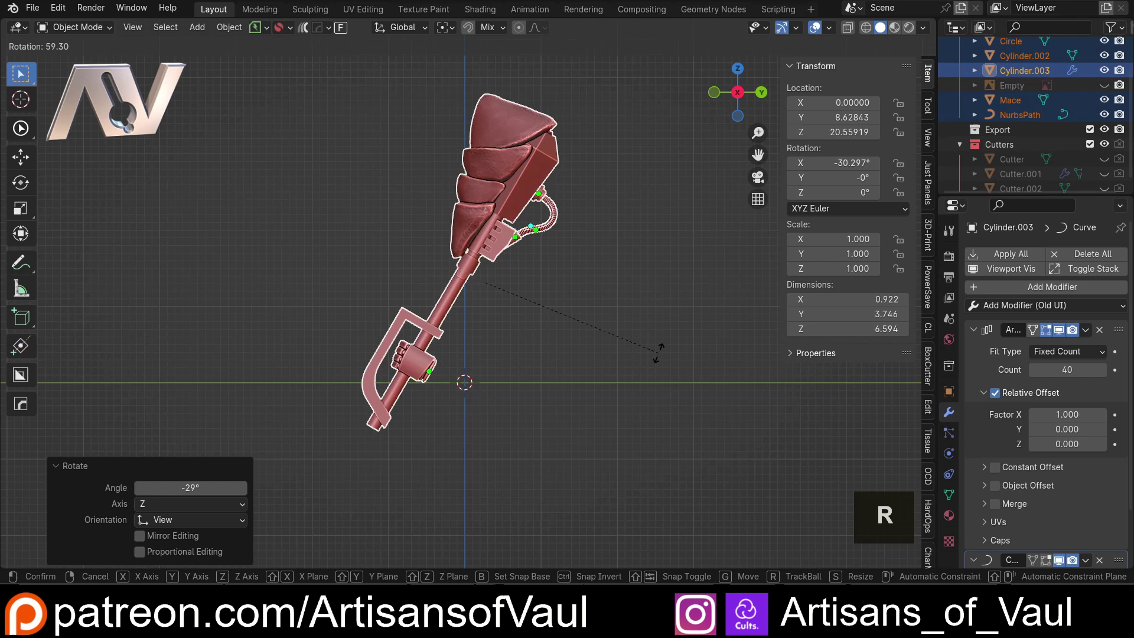
pyautogui.click(661, 356)
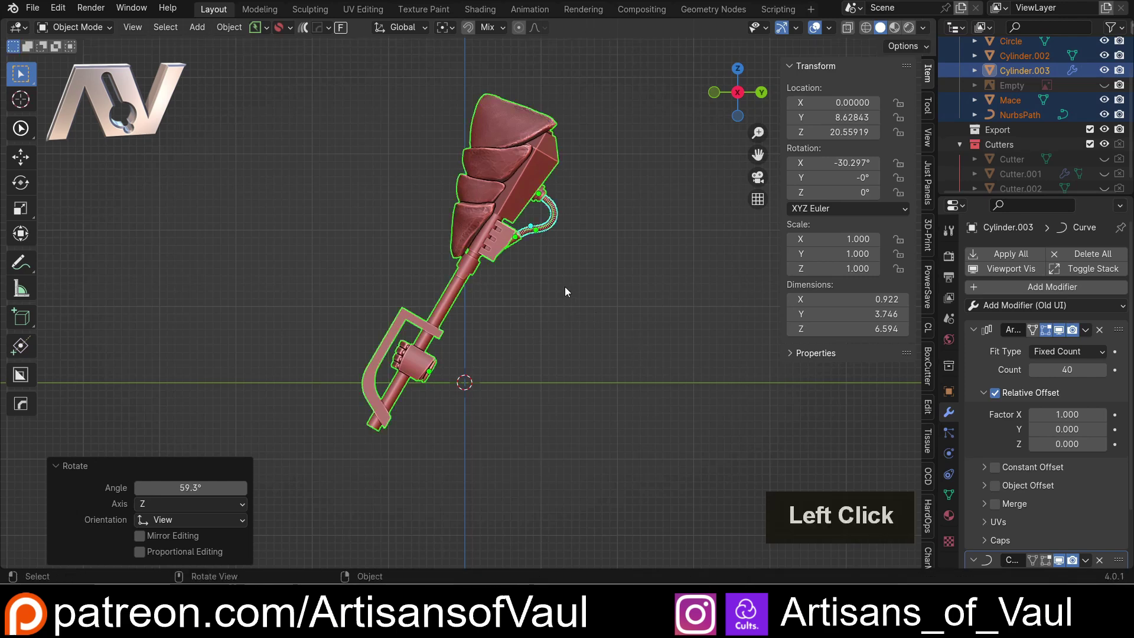
# Select only the ribbed hose and orbit closely around it in the tilted pose.
pyautogui.middleClick(535, 255)
pyautogui.scroll(3)
pyautogui.middleClick(509, 276)
pyautogui.scroll(3)
pyautogui.click(466, 323)
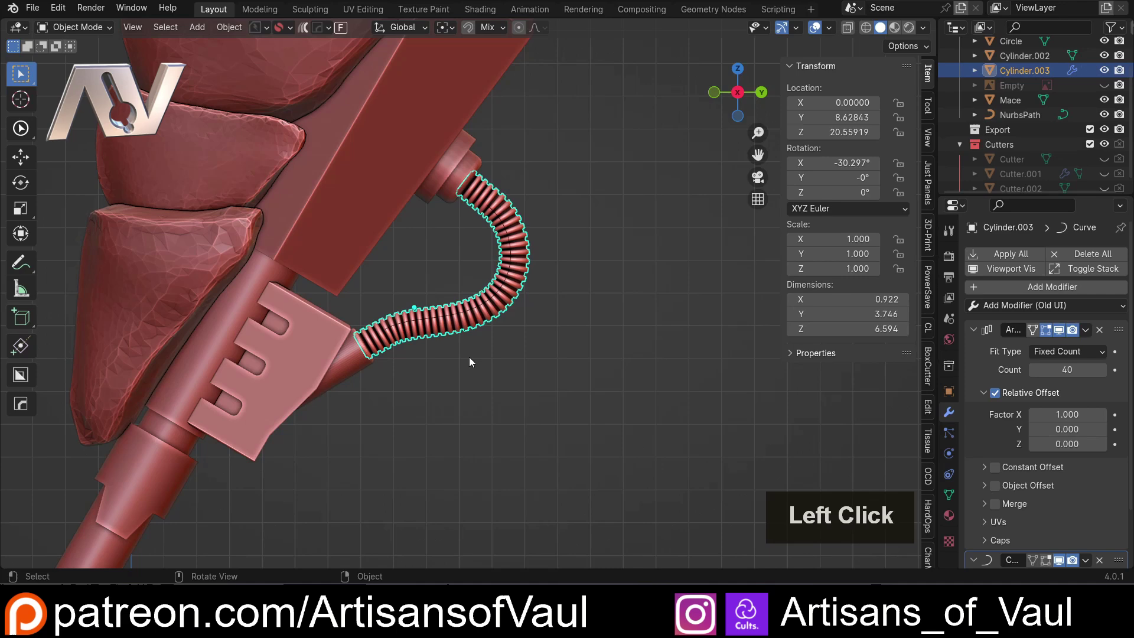
pyautogui.scroll(-3)
pyautogui.scroll(3)
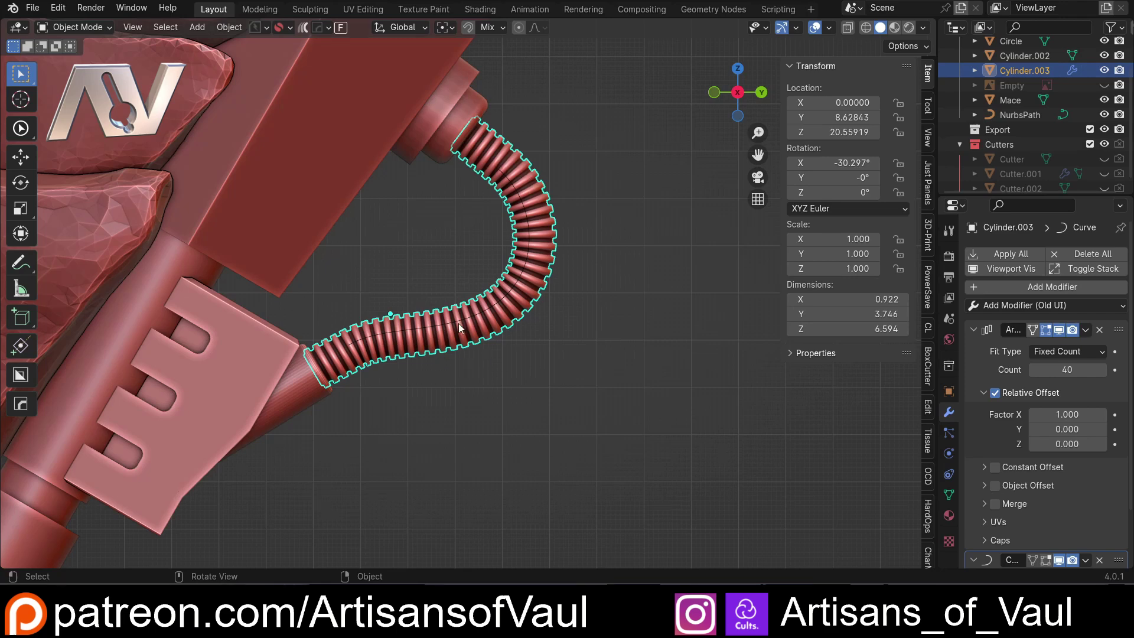
pyautogui.scroll(-3)
pyautogui.middleClick(422, 384)
pyautogui.middleClick(511, 300)
pyautogui.scroll(3)
pyautogui.middleClick(499, 344)
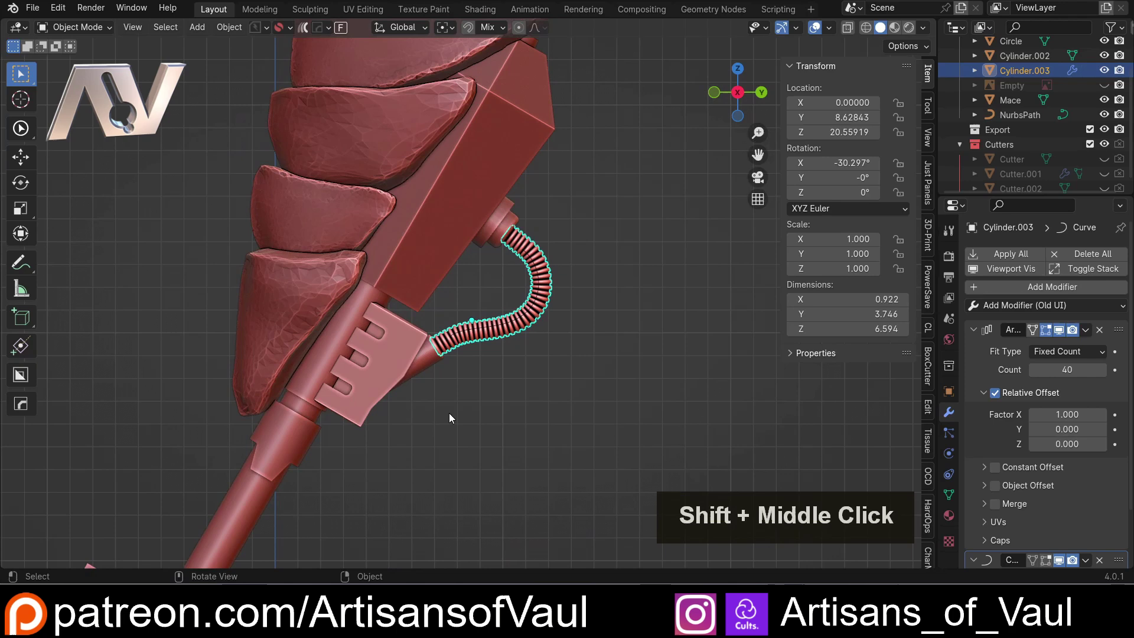
# Undo the mace rotations, restoring the original orientation.
pyautogui.press('ctrl+z')
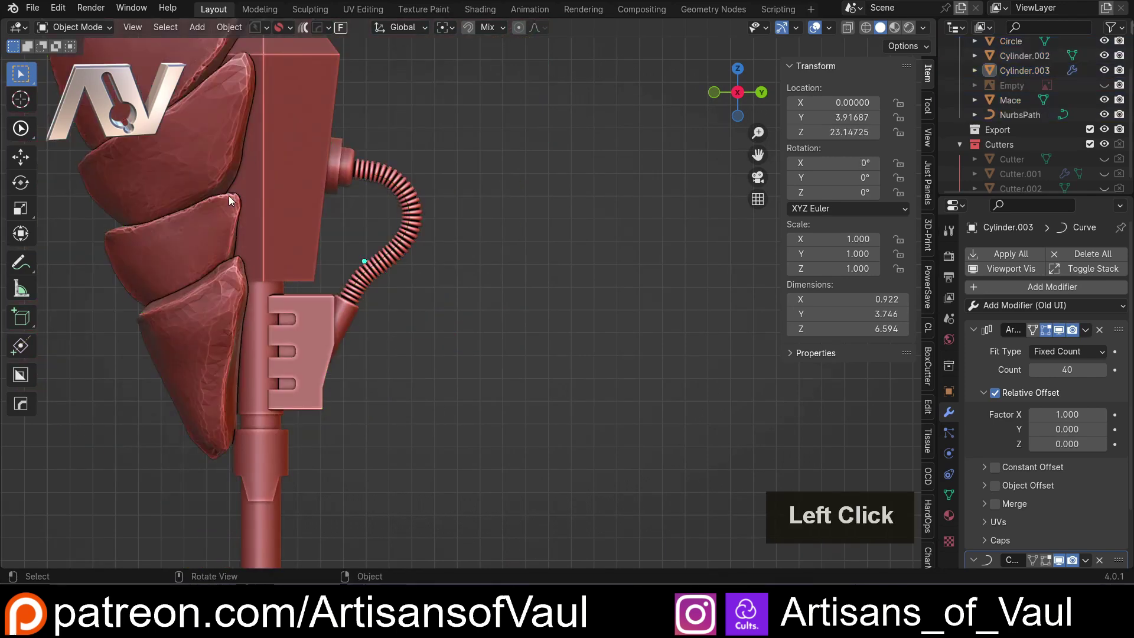
pyautogui.scroll(-3)
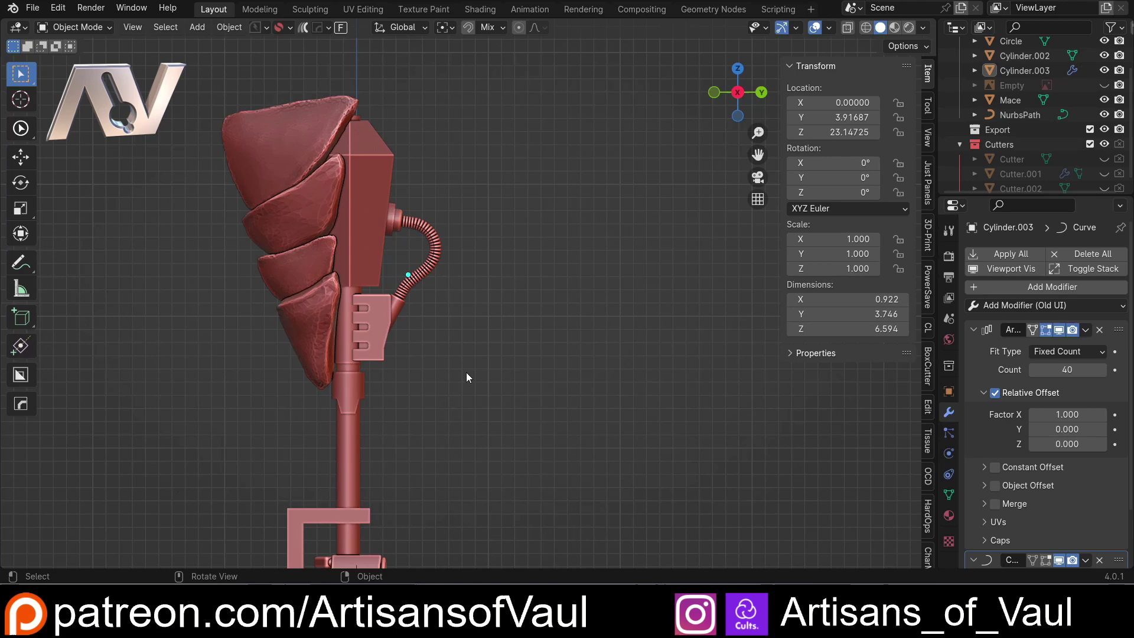
pyautogui.middleClick(422, 277)
pyautogui.scroll(3)
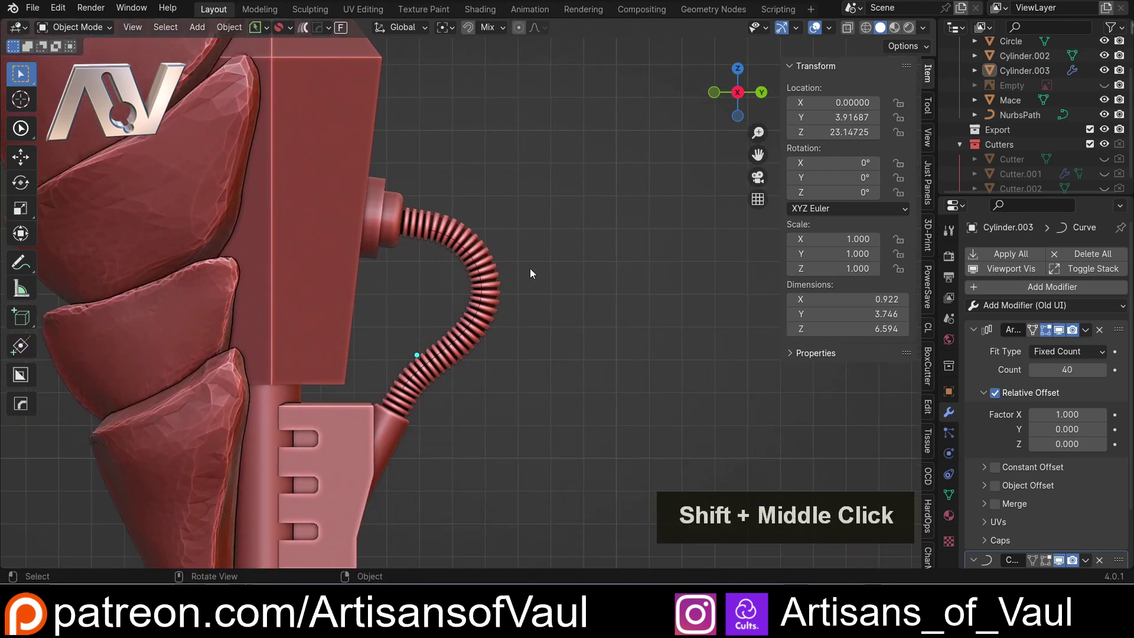
# Apply the hose's modifiers to its geometry and select the entire hose mesh in Edit Mode.
pyautogui.click(488, 250)
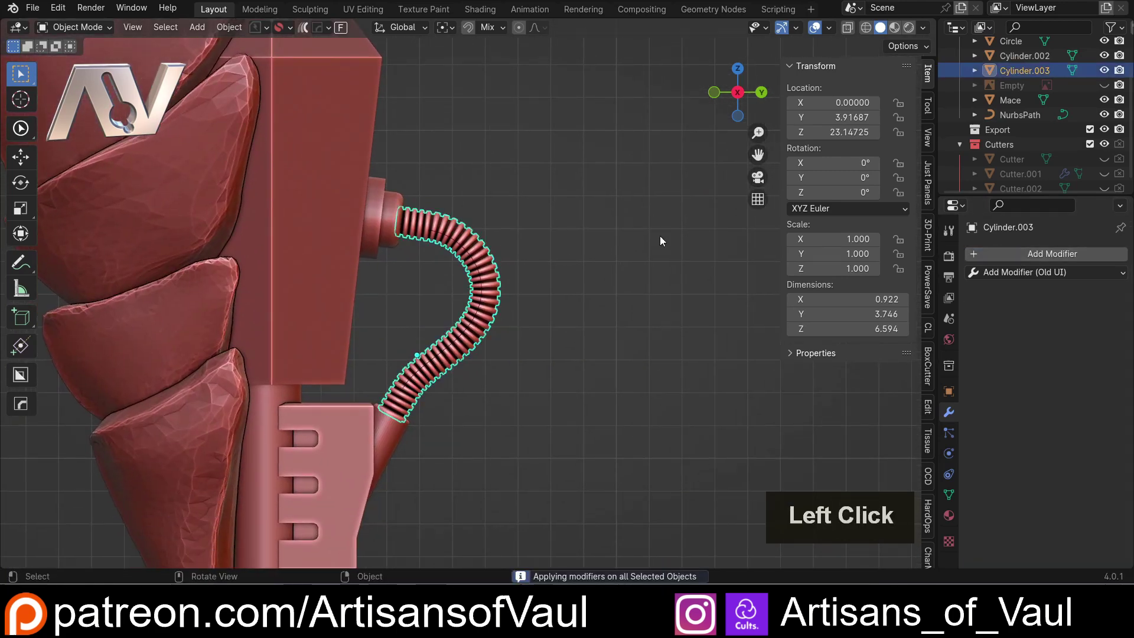
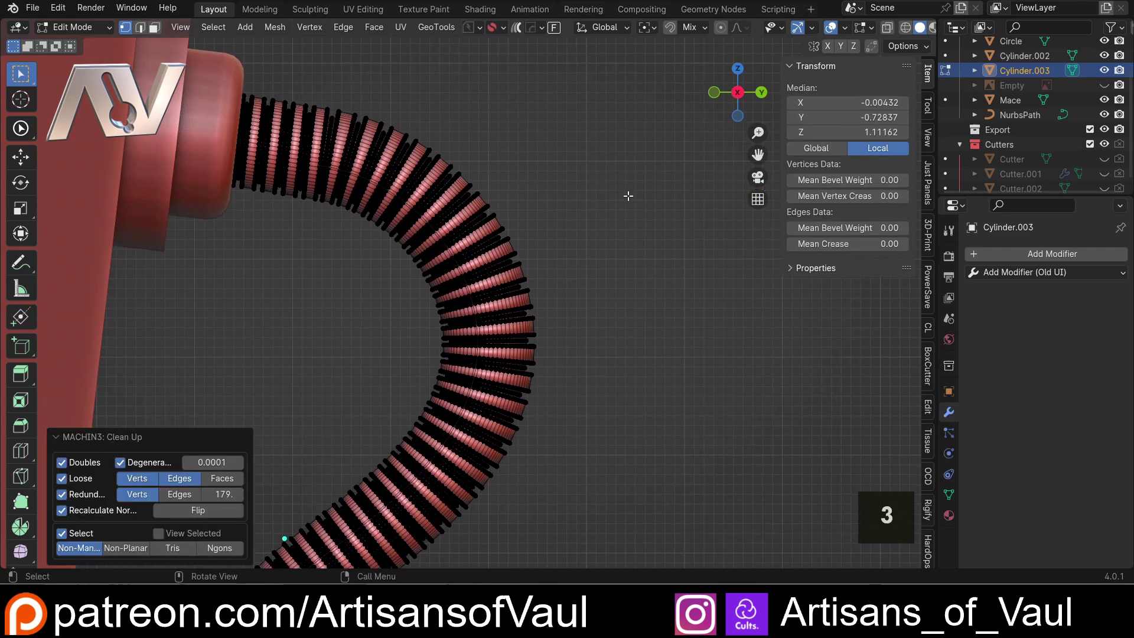
pyautogui.middleClick(304, 228)
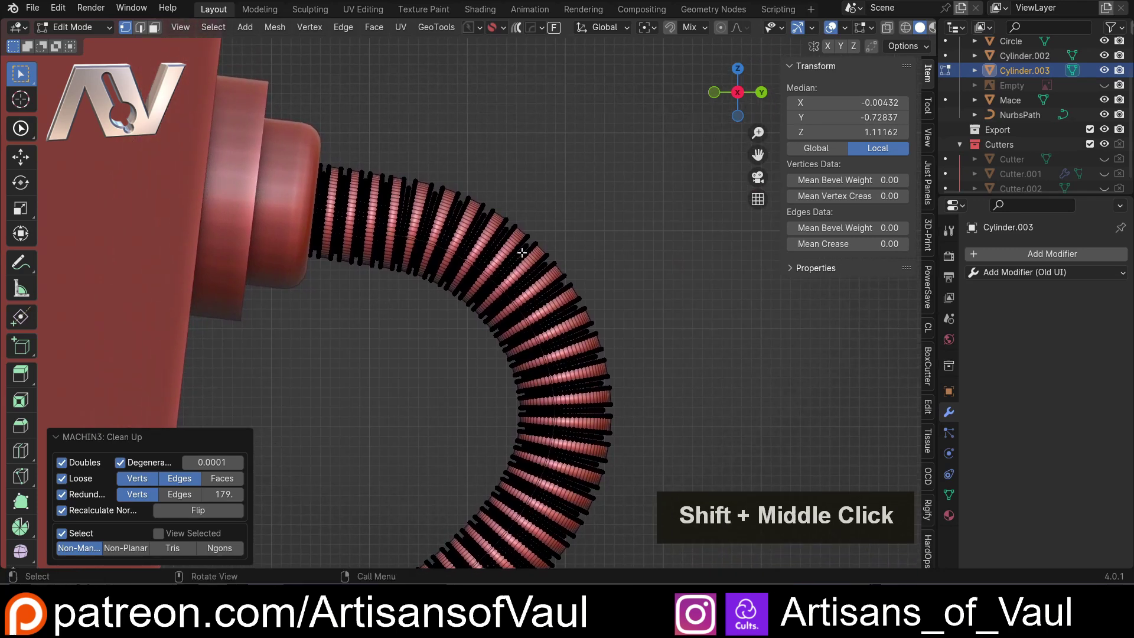
pyautogui.press('a')
pyautogui.press('Escape')
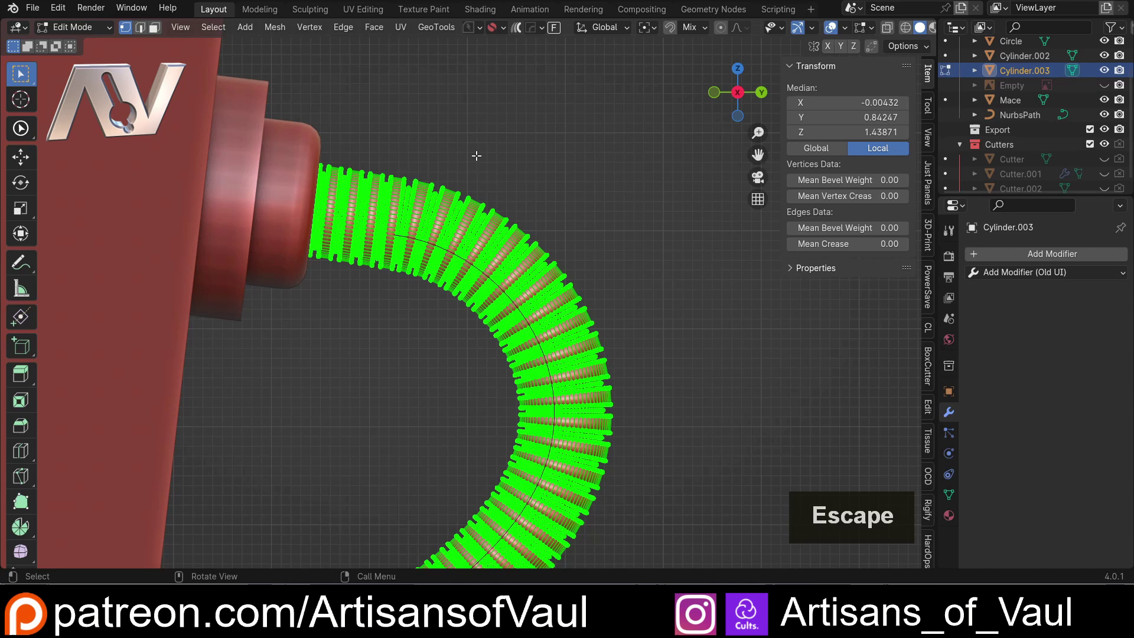
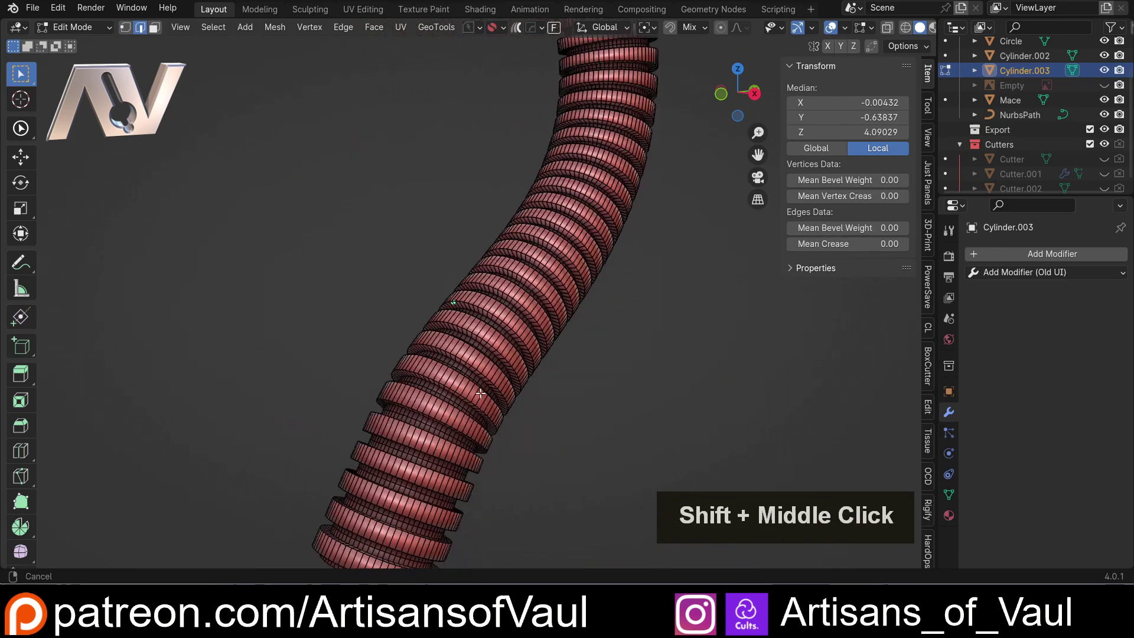
pyautogui.scroll(3)
# Examine the hose's capped end face up close, then return the hose to Object Mode.
pyautogui.click(294, 327)
pyautogui.middleClick(353, 319)
pyautogui.press('f')
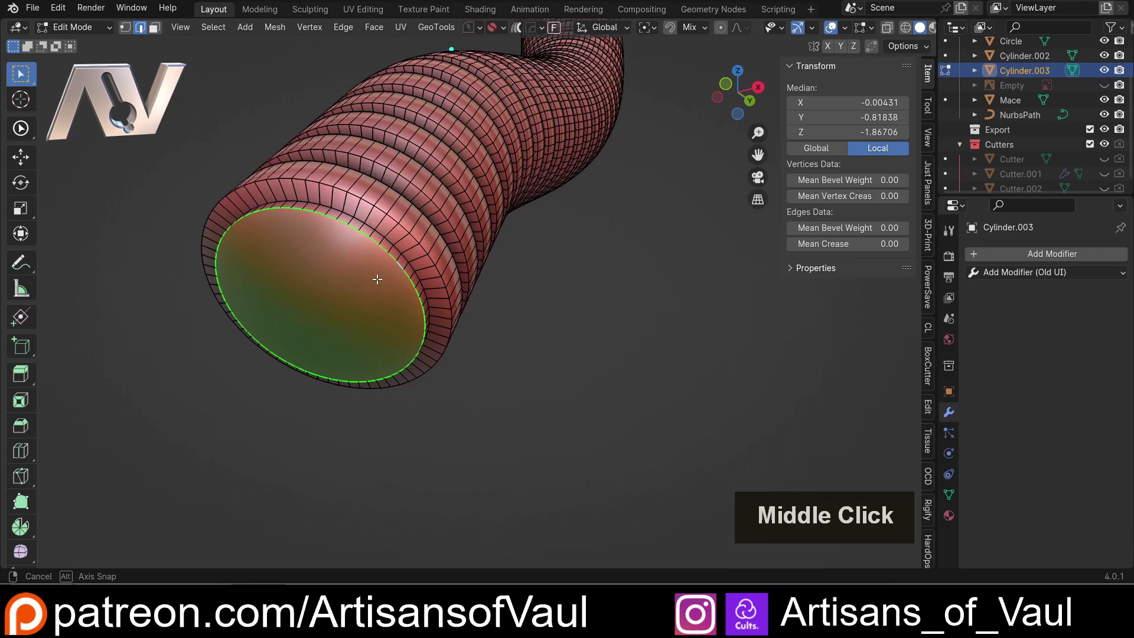
pyautogui.scroll(-3)
pyautogui.press('/')
pyautogui.scroll(-3)
pyautogui.middleClick(369, 317)
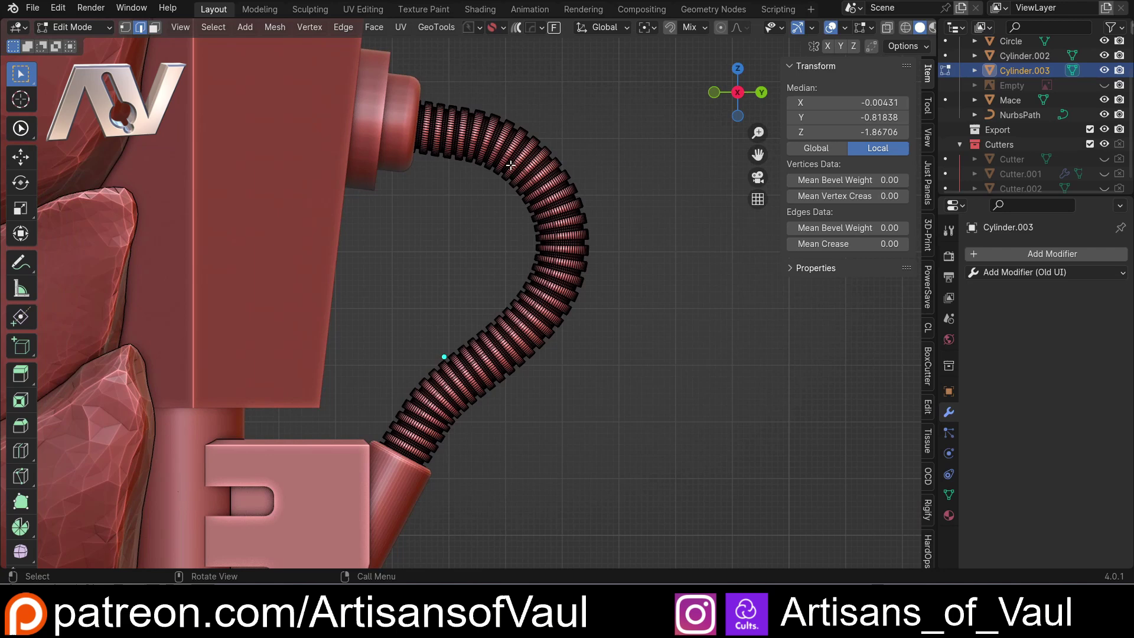
pyautogui.press('Tab')
pyautogui.press('Escape')
# Join the ribbed hose and its end fittings into the single Mace object.
pyautogui.click(402, 121)
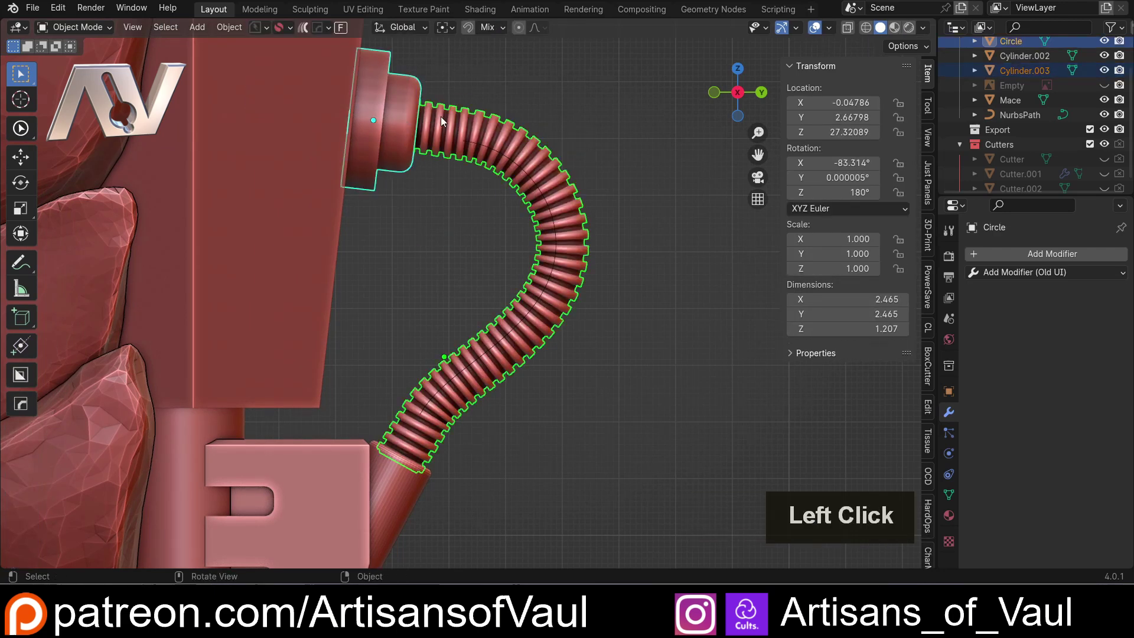
pyautogui.press('ctrl+shift+KP_Add')
pyautogui.scroll(-3)
pyautogui.click(412, 475)
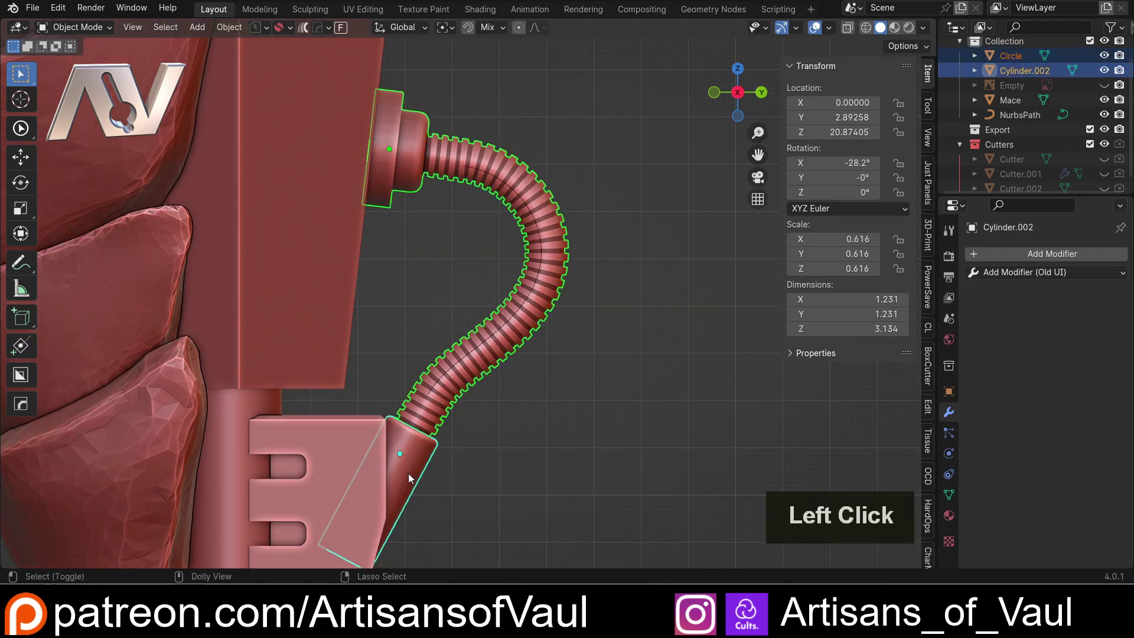
pyautogui.press('ctrl+shift+KP_Add')
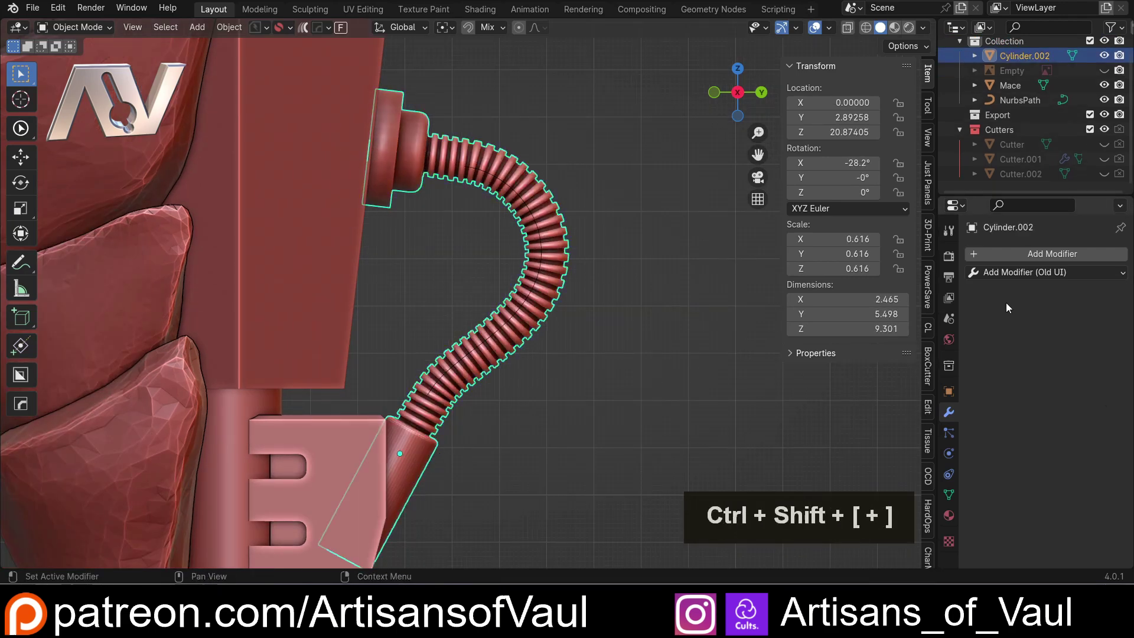
pyautogui.scroll(-3)
pyautogui.click(379, 236)
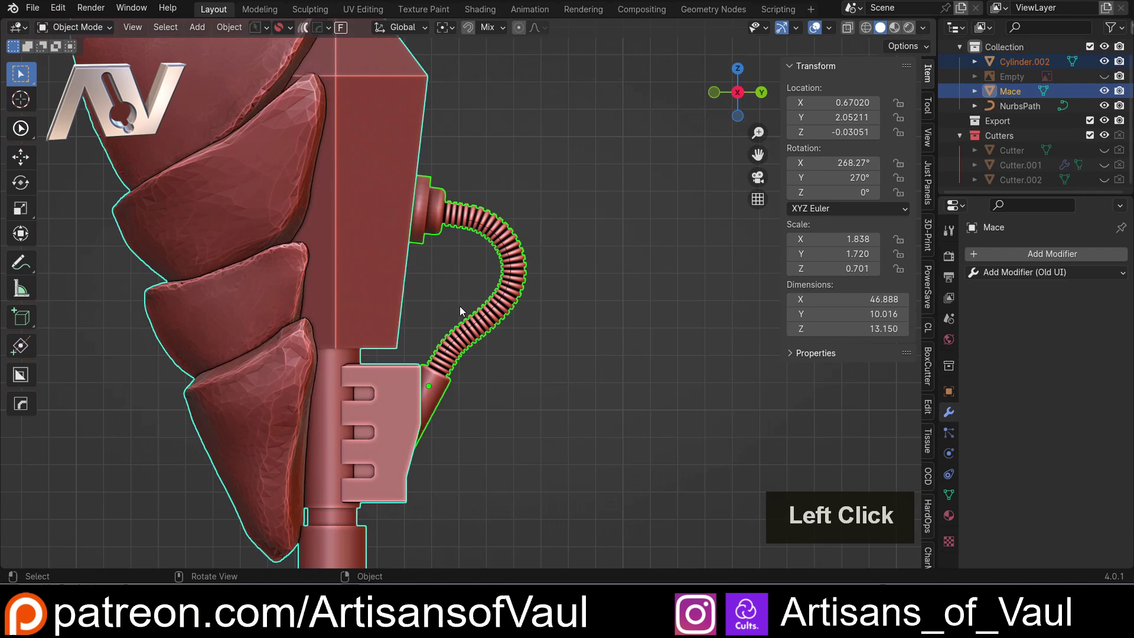
pyautogui.press('ctrl+shift+]')
# Bring the whole merged mace back into view ready for the 3D-print checks.
pyautogui.scroll(-3)
pyautogui.click(594, 346)
pyautogui.doubleClick(382, 267)
pyautogui.scroll(-3)
pyautogui.middleClick(481, 403)
pyautogui.scroll(3)
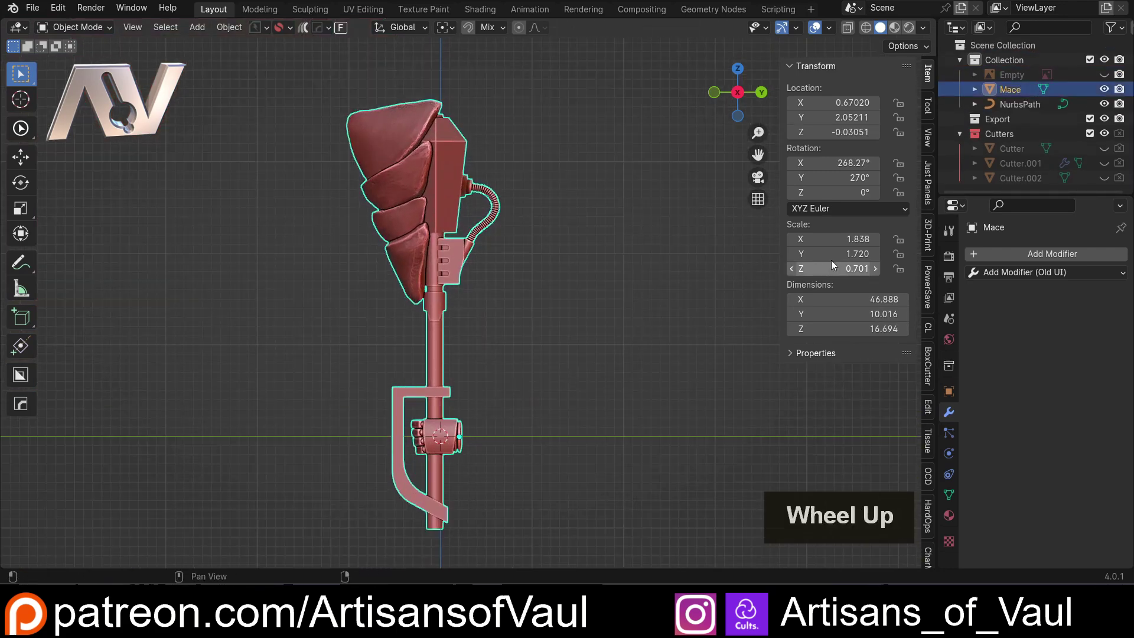
# Run Check All in the 3D-Print panel: zero non-manifold edges, 36 intersecting faces.
pyautogui.click(929, 238)
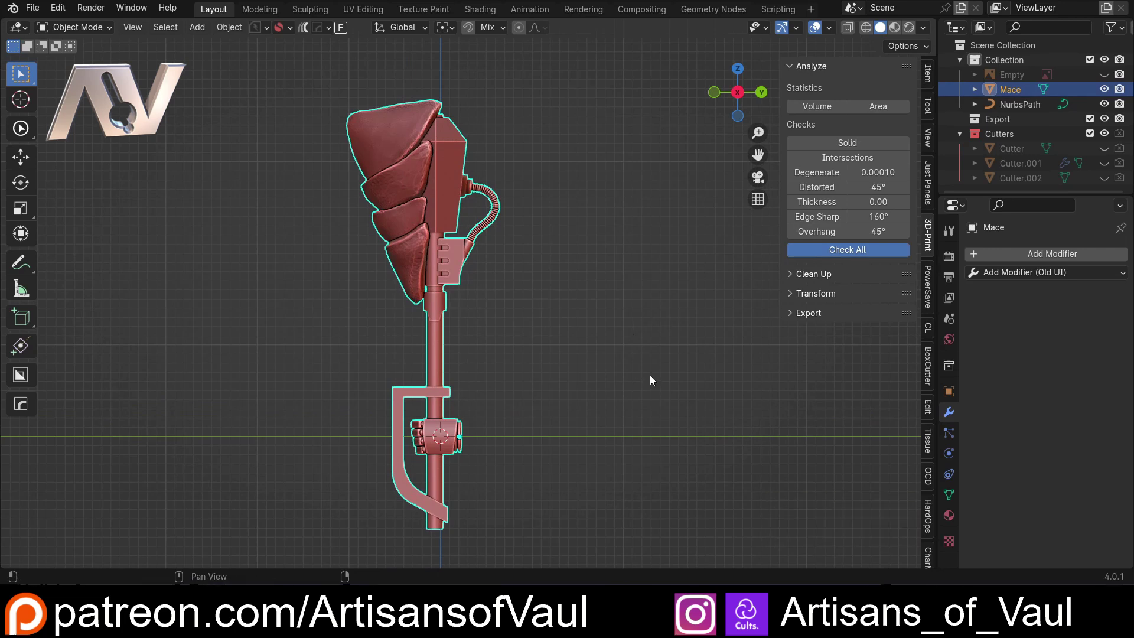
pyautogui.scroll(3)
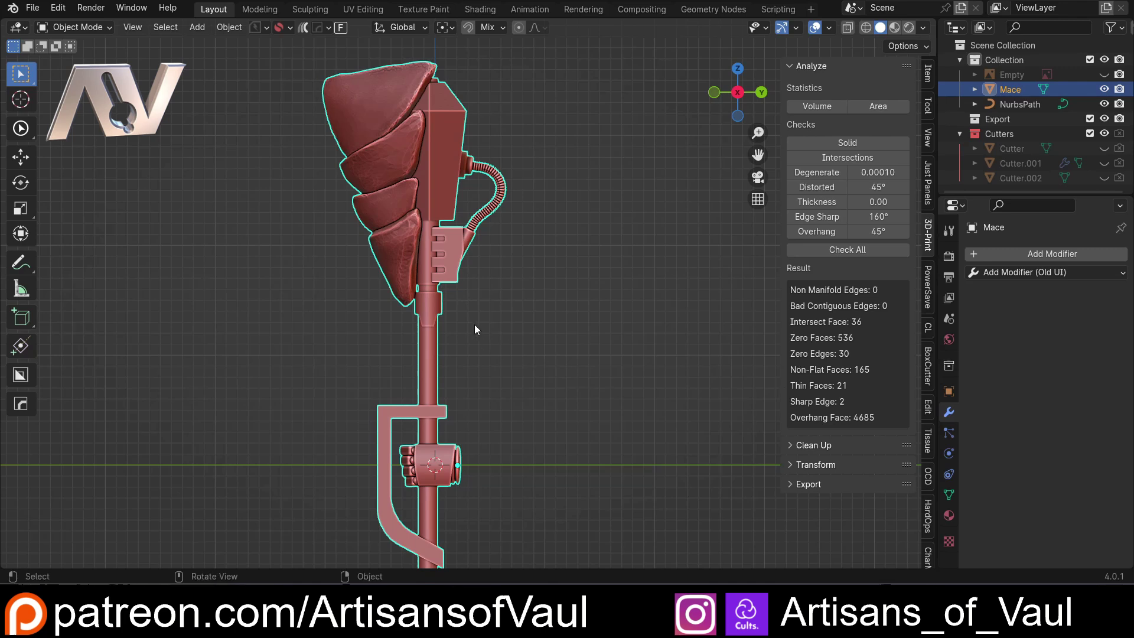
pyautogui.scroll(3)
pyautogui.middleClick(446, 326)
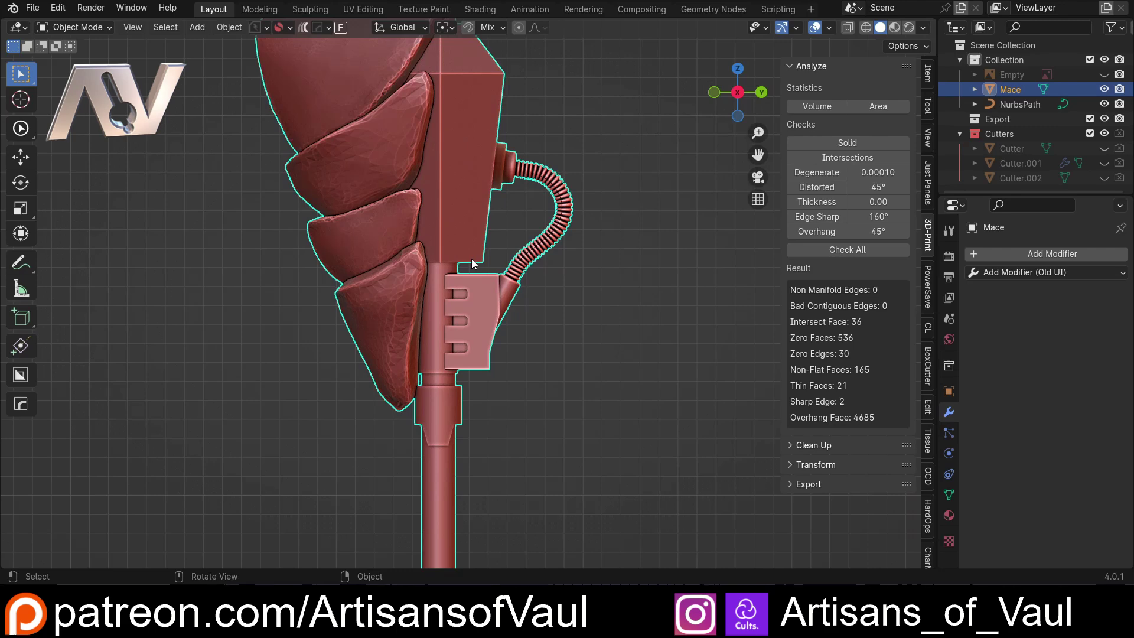
pyautogui.scroll(-3)
# Export the Mace as Chaos_Try_Maul_01.stl into the Tutorial folder with Selection Only and Apply Modifiers.
pyautogui.click(34, 12)
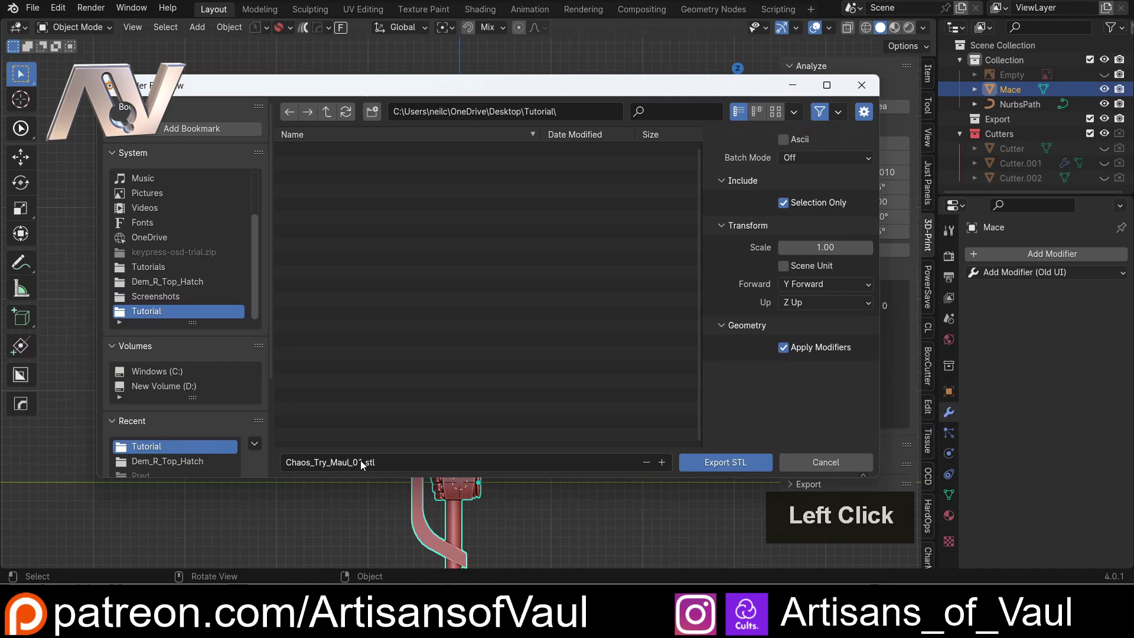
pyautogui.doubleClick(733, 464)
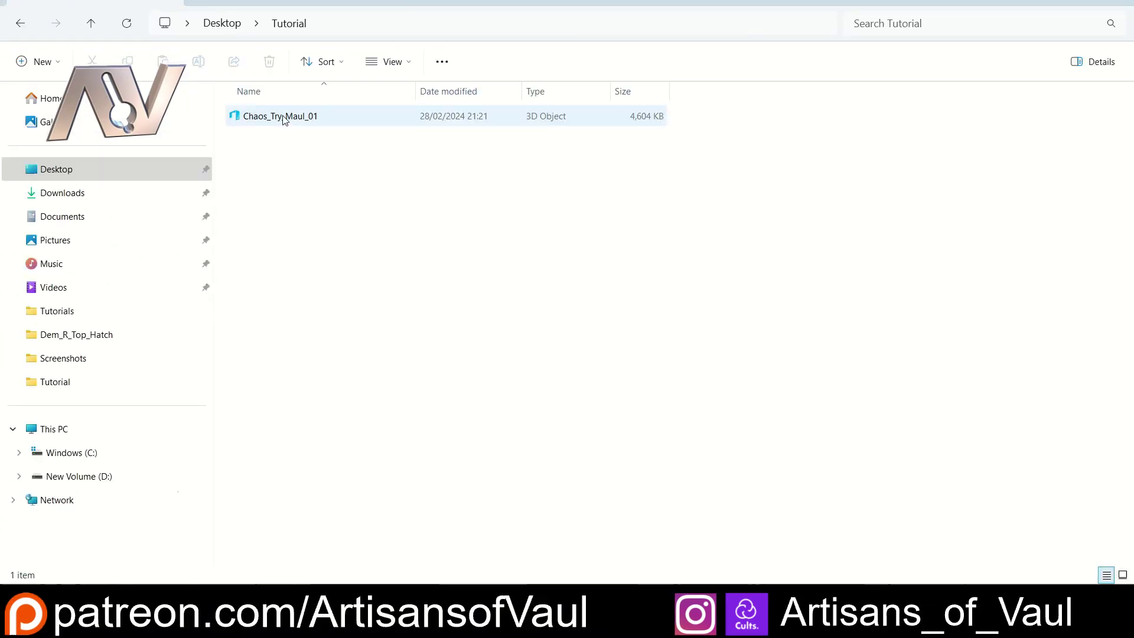
# Open Chaos_Try_Maul_01.stl in 3D Builder and import it in millimetres as one model.
pyautogui.click(285, 120)
pyautogui.doubleClick(285, 119)
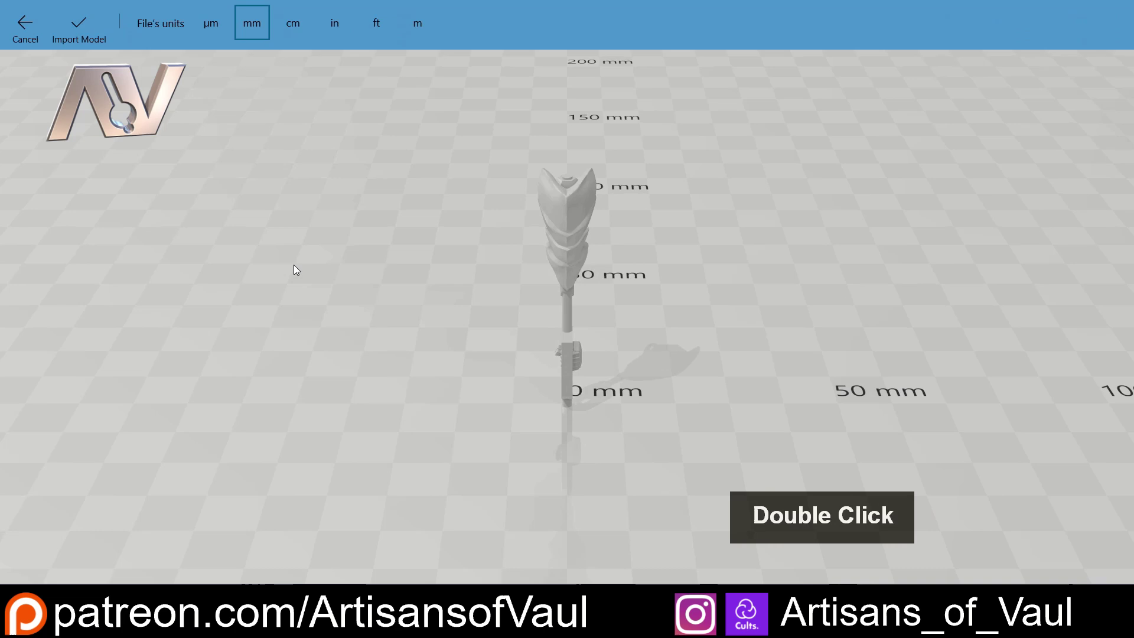
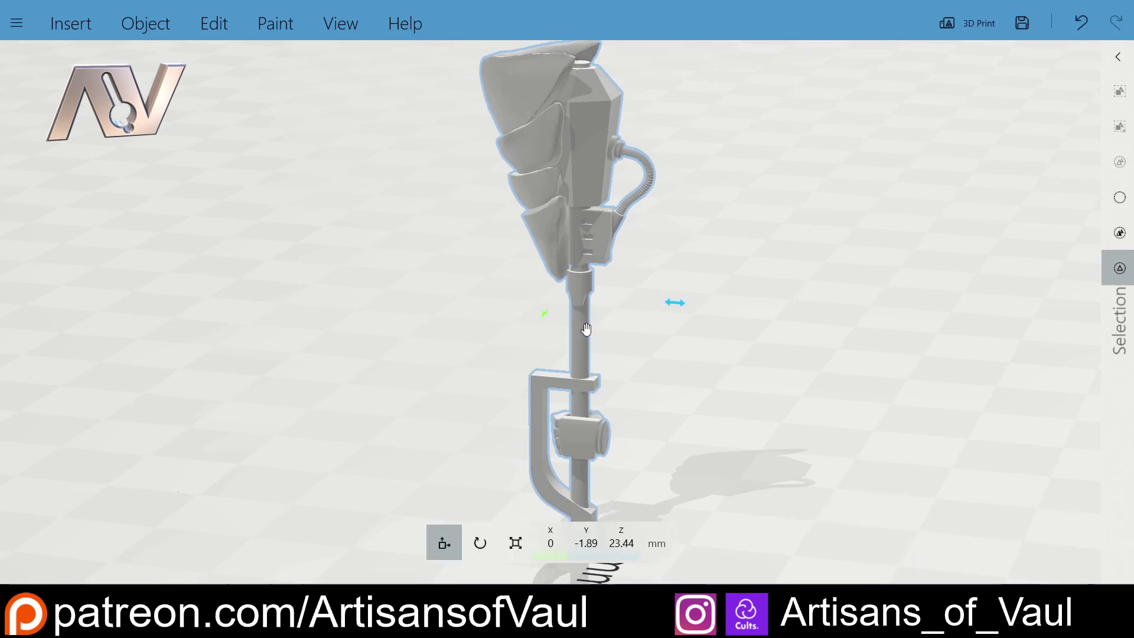
pyautogui.click(660, 365)
pyautogui.scroll(3)
# Look over the hose and clamp in 3D Builder, then start opening the STL in Lychee Slicer.
pyautogui.click(735, 268)
pyautogui.middleClick(758, 239)
pyautogui.click(1021, 24)
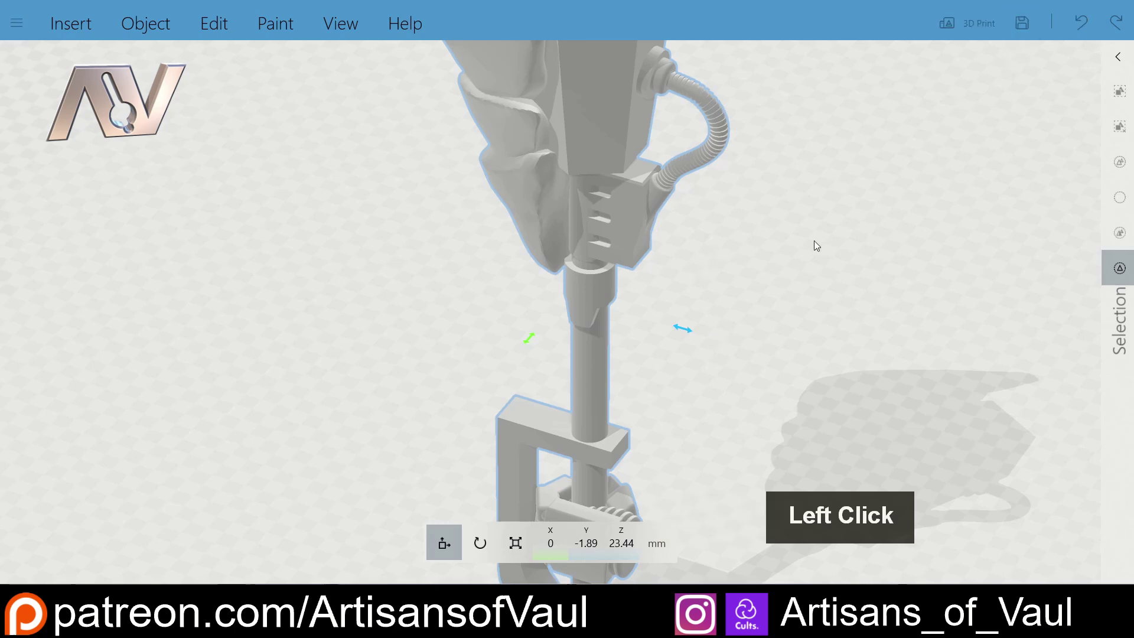
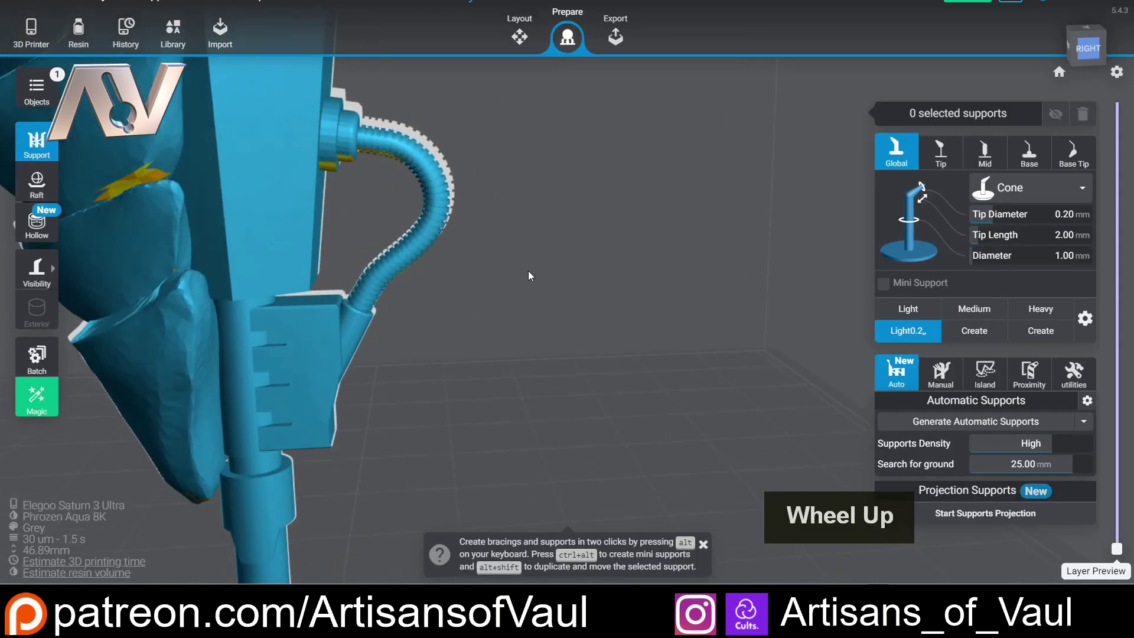
# Load the mace in Lychee and choose the Medium support preset.
pyautogui.rightClick(504, 320)
pyautogui.middleClick(501, 335)
pyautogui.scroll(3)
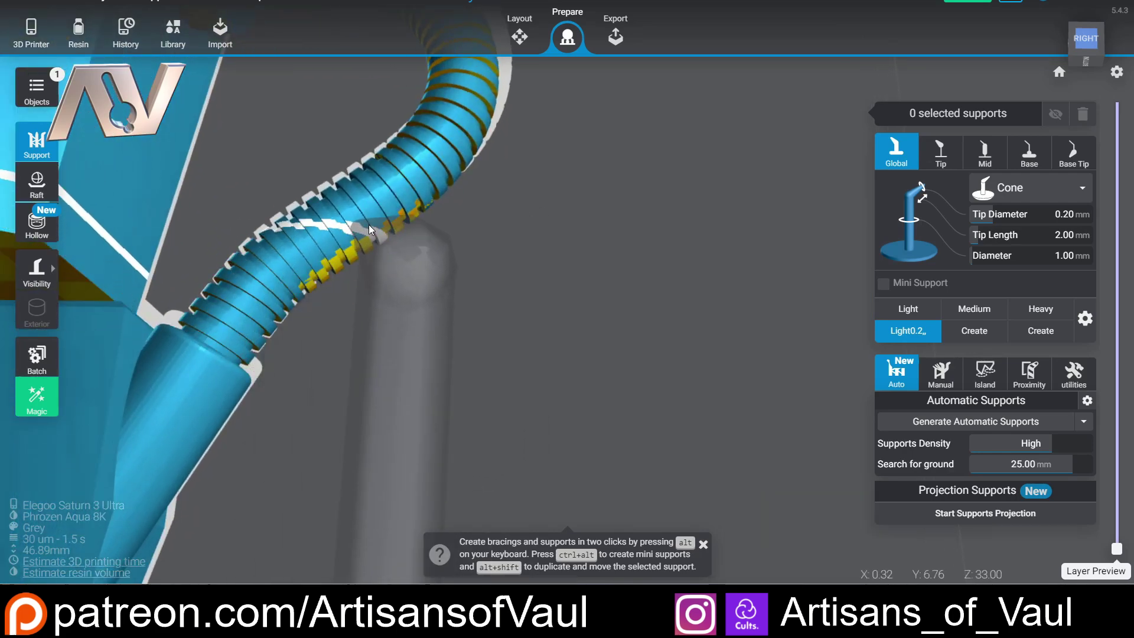
pyautogui.click(984, 315)
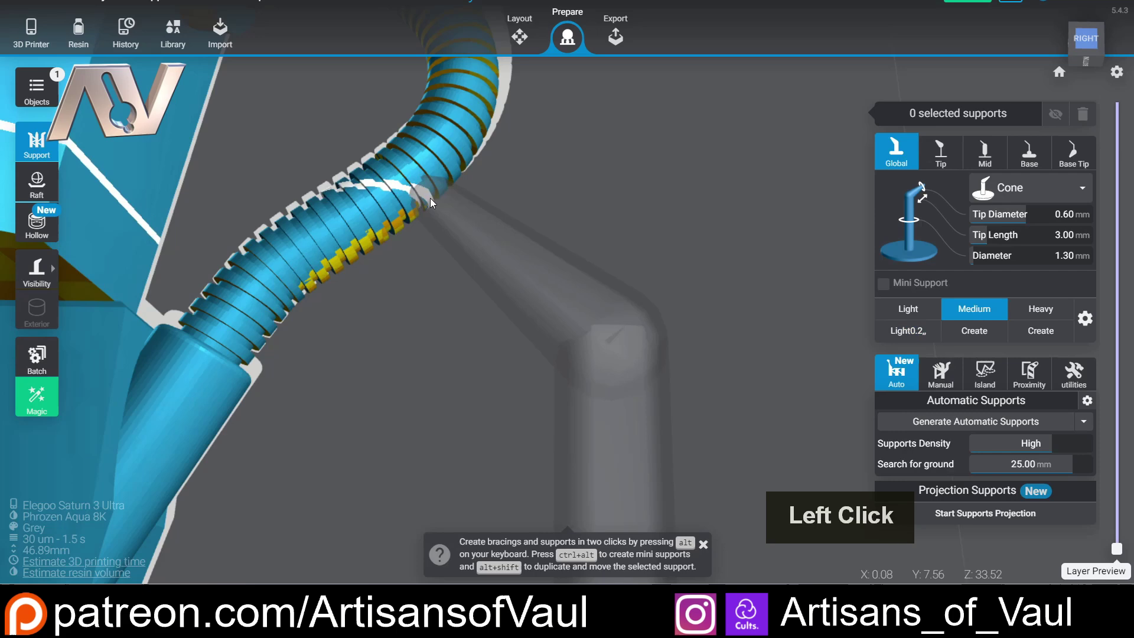
pyautogui.scroll(-3)
# Orbit underneath the mace to find the unsupported area below the ribbed hose.
pyautogui.rightClick(439, 203)
pyautogui.middleClick(420, 184)
pyautogui.rightClick(499, 312)
pyautogui.scroll(-3)
pyautogui.middleClick(607, 392)
pyautogui.scroll(-3)
pyautogui.rightClick(587, 302)
pyautogui.middleClick(566, 272)
pyautogui.scroll(3)
pyautogui.middleClick(412, 294)
pyautogui.scroll(3)
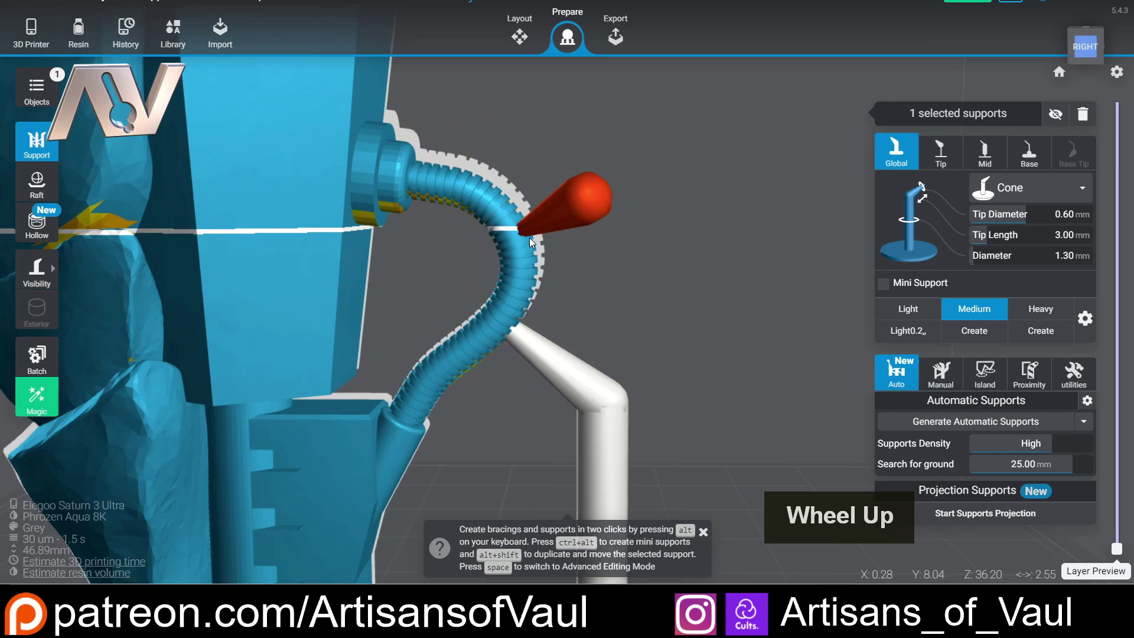
# Place a manual medium support under the ribbed hose.
pyautogui.rightClick(517, 426)
pyautogui.middleClick(526, 366)
pyautogui.scroll(3)
pyautogui.scroll(-3)
pyautogui.scroll(3)
pyautogui.middleClick(446, 299)
pyautogui.scroll(3)
pyautogui.rightClick(501, 377)
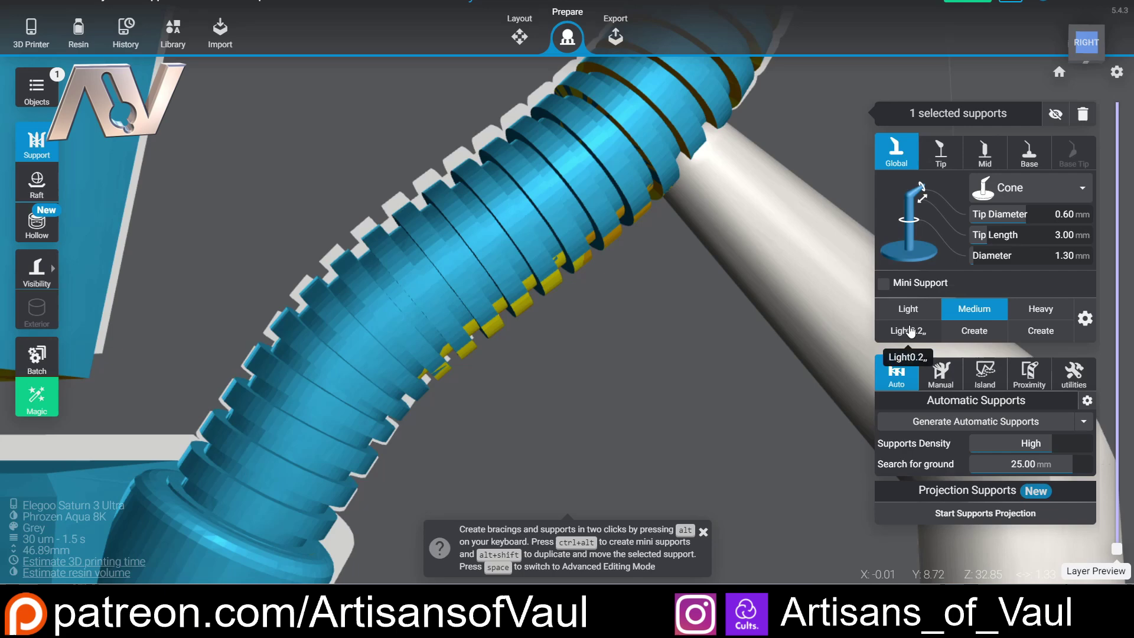
# Switch to Light supports and place one under the hose, then orbit beneath the model.
pyautogui.click(699, 342)
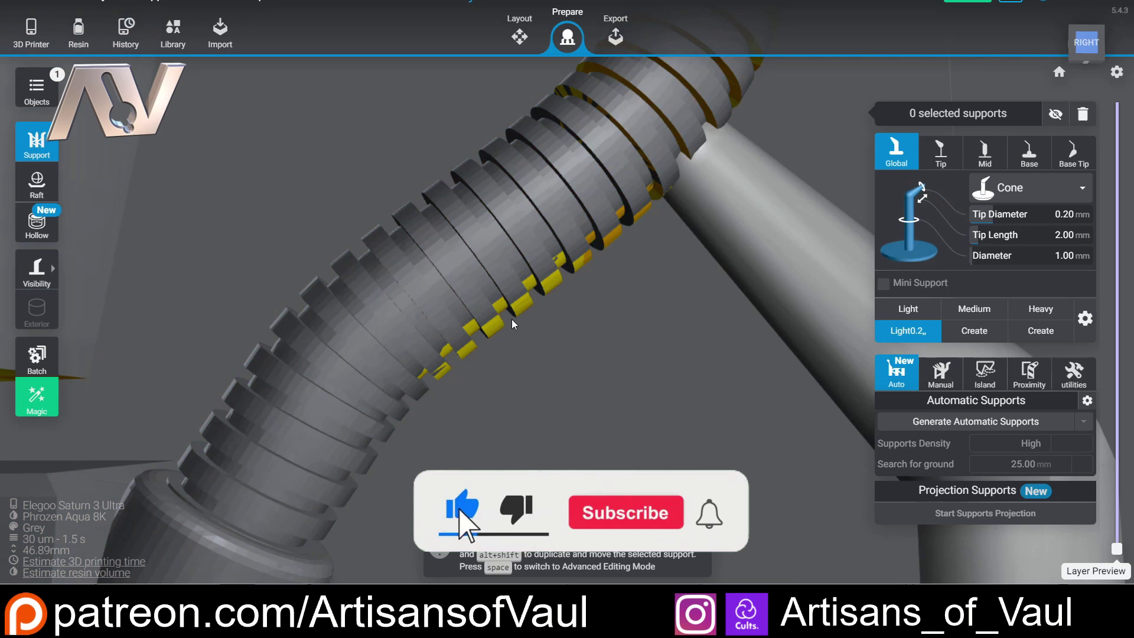
pyautogui.click(462, 354)
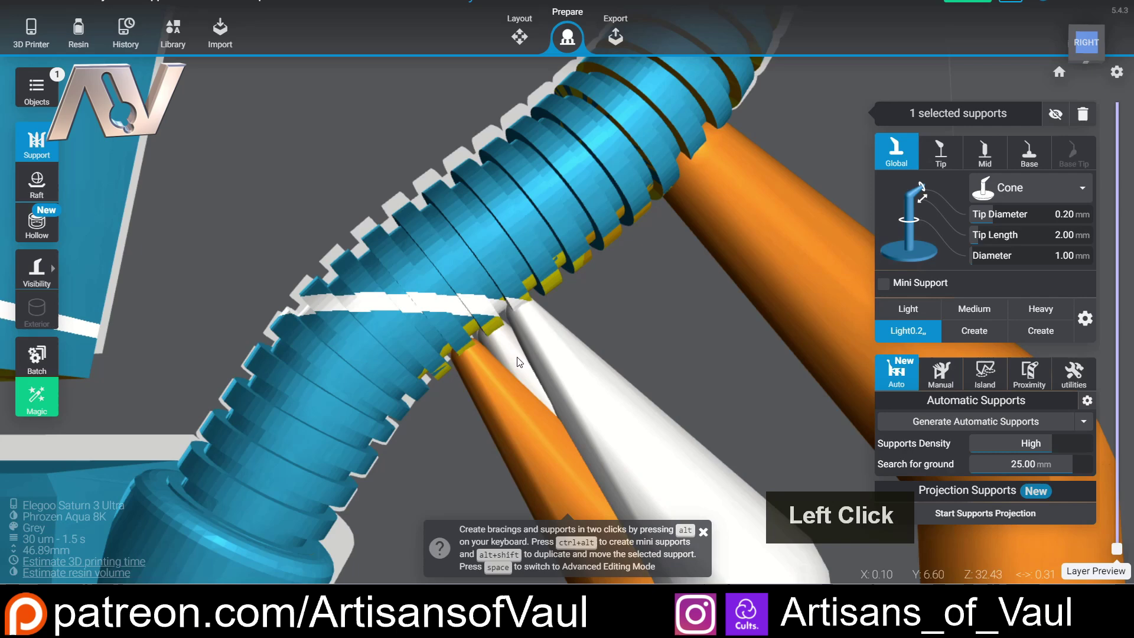
pyautogui.scroll(-3)
pyautogui.rightClick(516, 364)
pyautogui.scroll(3)
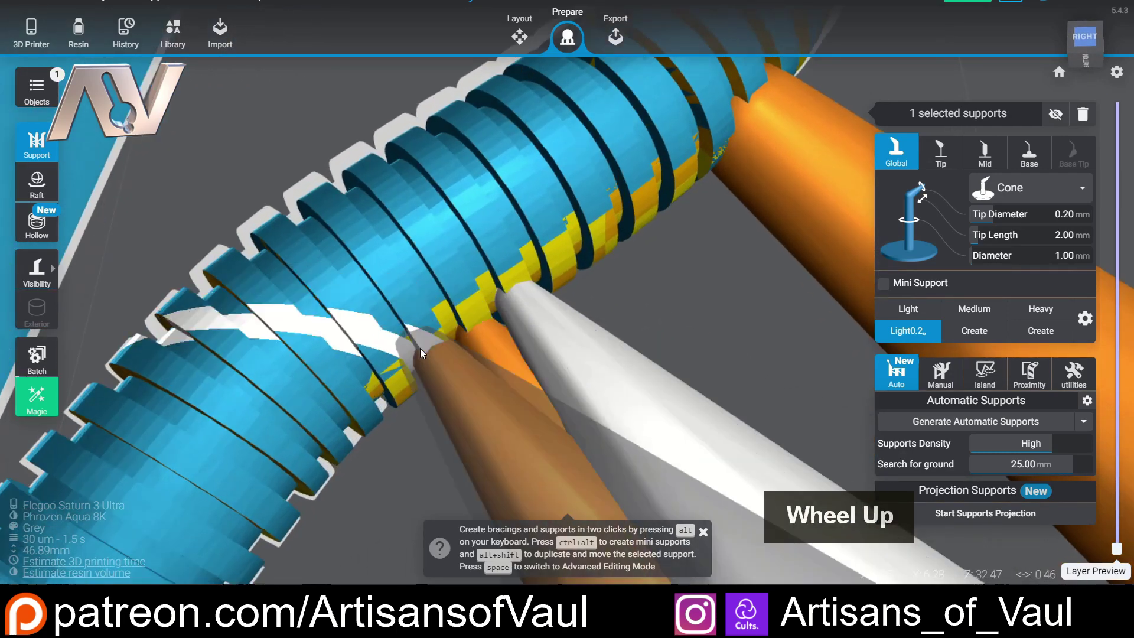
pyautogui.scroll(-3)
pyautogui.rightClick(472, 290)
pyautogui.scroll(-3)
pyautogui.middleClick(507, 301)
pyautogui.rightClick(545, 292)
pyautogui.scroll(-3)
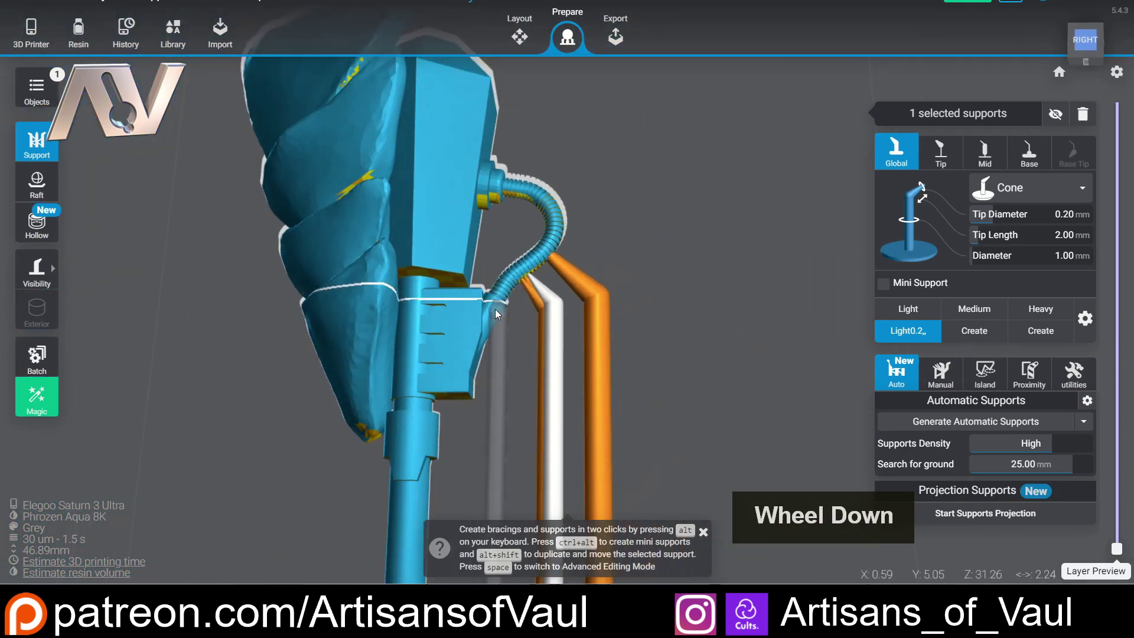
pyautogui.middleClick(493, 163)
pyautogui.scroll(3)
pyautogui.rightClick(472, 284)
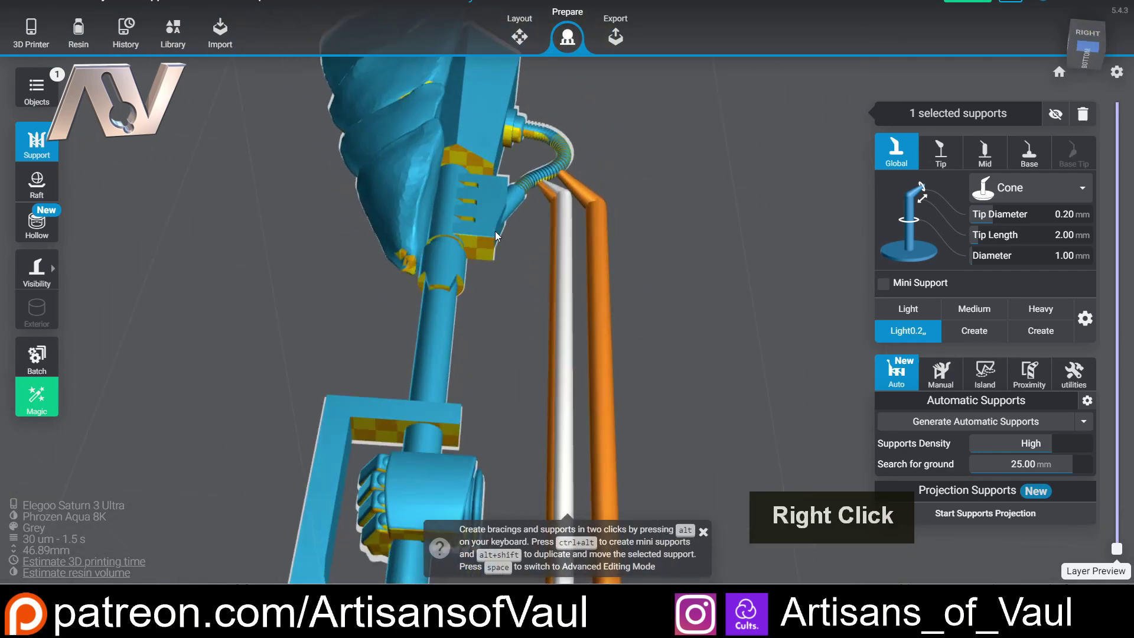
pyautogui.scroll(3)
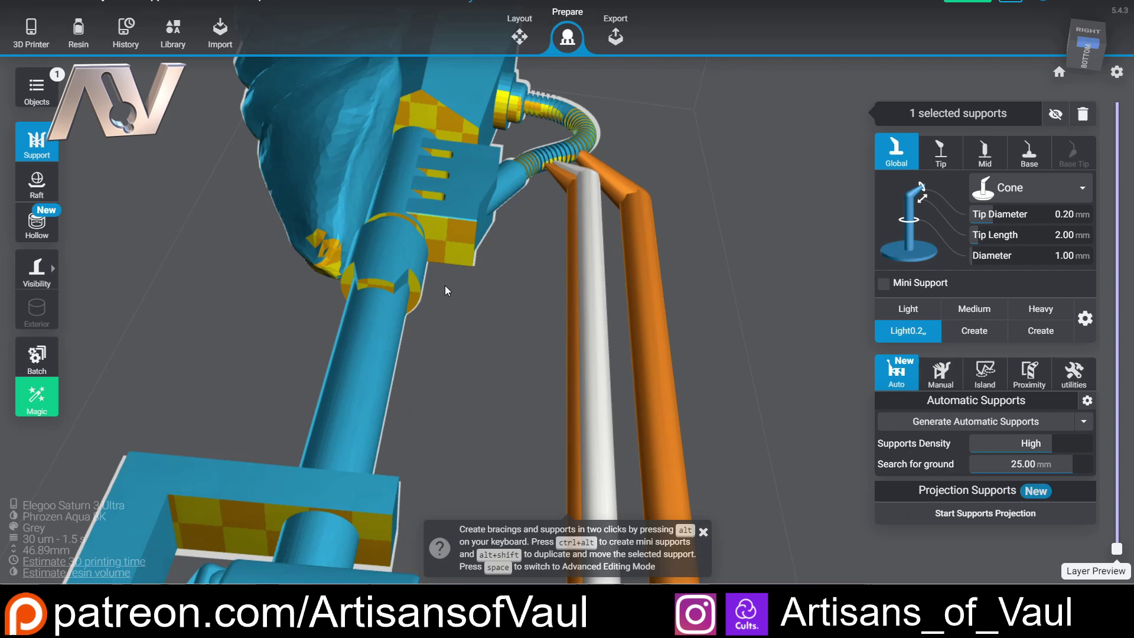
# Add another light support under the hose, undoing a misplaced one and re-placing it.
pyautogui.click(472, 264)
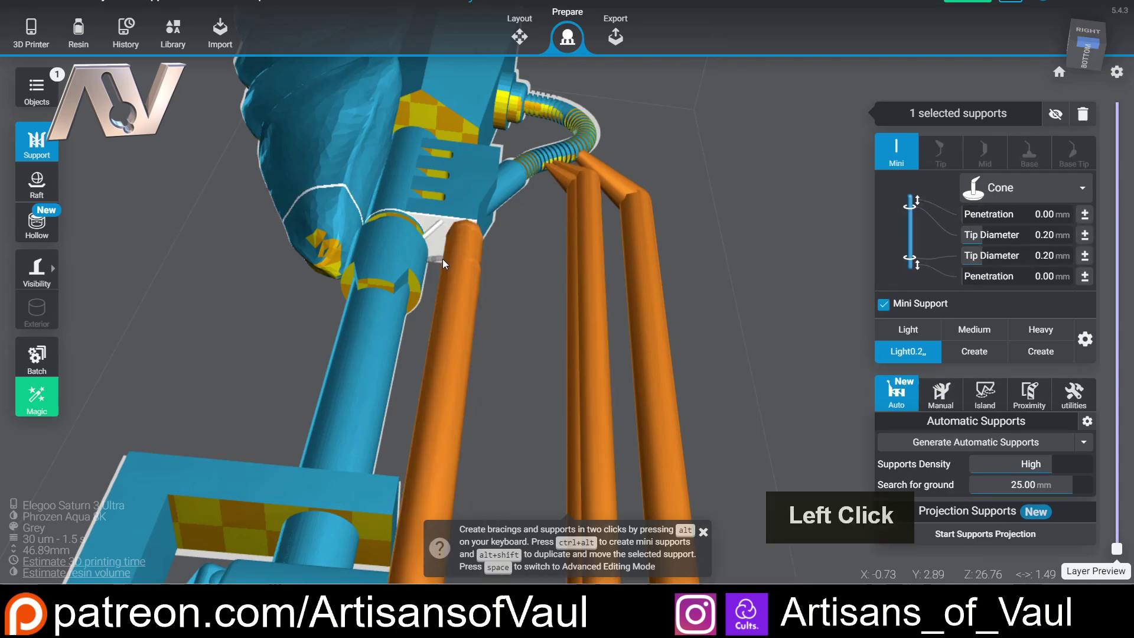
pyautogui.press('ctrl+z')
pyautogui.click(442, 251)
pyautogui.scroll(-3)
pyautogui.rightClick(490, 272)
pyautogui.middleClick(452, 389)
pyautogui.rightClick(509, 147)
pyautogui.middleClick(572, 244)
pyautogui.rightClick(607, 303)
pyautogui.middleClick(530, 356)
pyautogui.scroll(3)
# Add a light support under the pommel end, undo it, and inspect the underside.
pyautogui.click(446, 360)
pyautogui.press('ctrl+z')
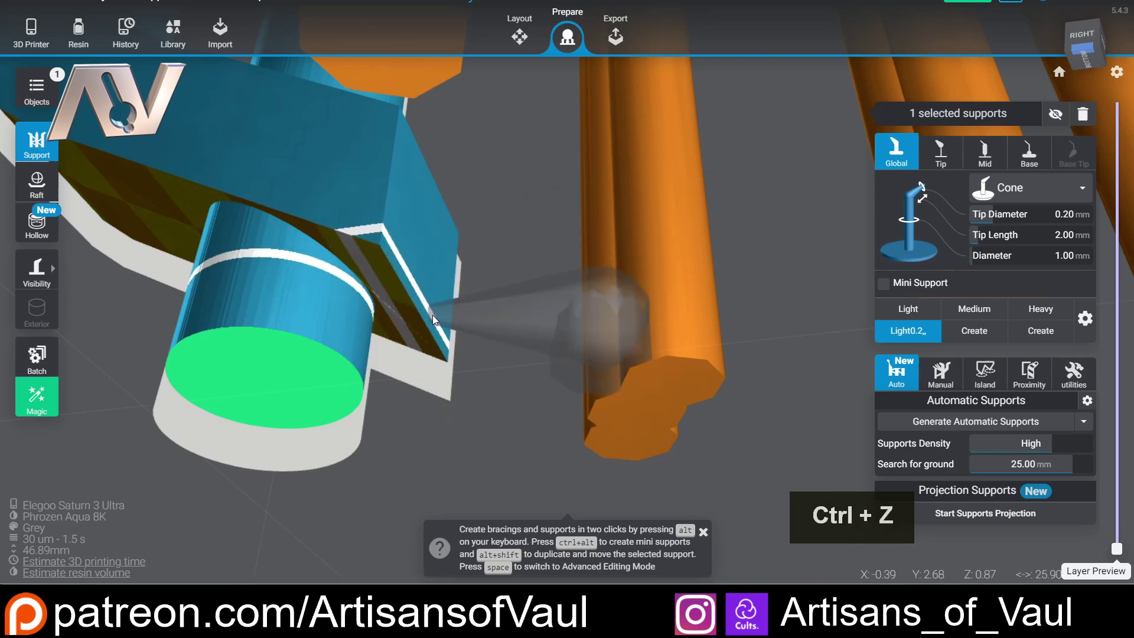
pyautogui.scroll(-3)
pyautogui.rightClick(504, 183)
pyautogui.scroll(-3)
pyautogui.middleClick(498, 231)
pyautogui.scroll(-3)
pyautogui.middleClick(398, 340)
# Select everything on the plate and delete it, then switch back to Blender.
pyautogui.click(542, 46)
pyautogui.press('a')
pyautogui.press('Delete')
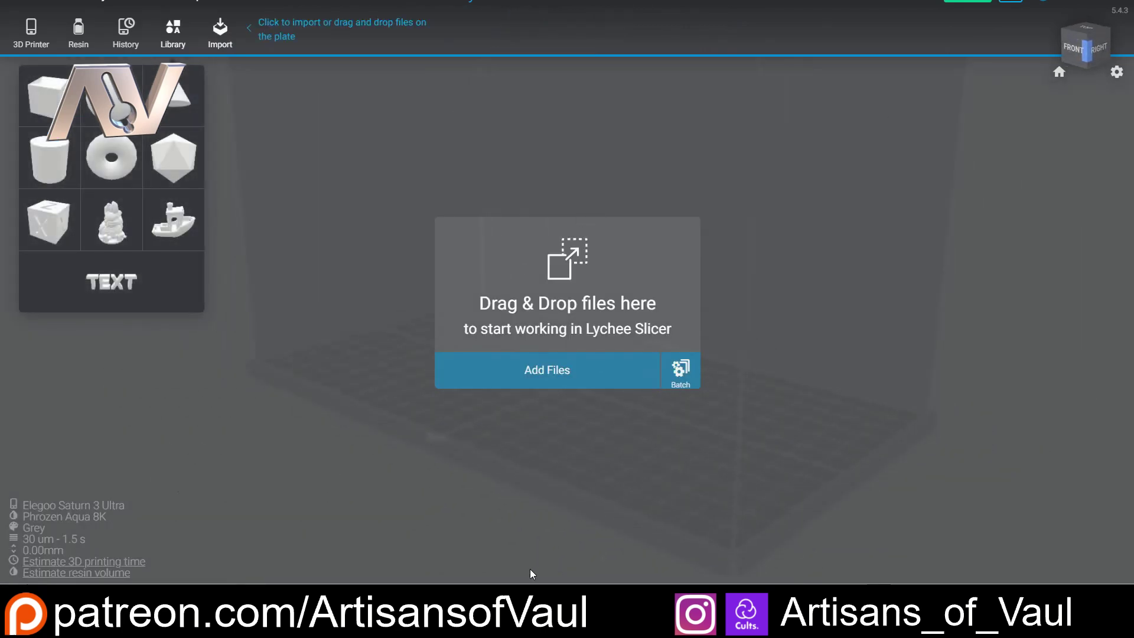
pyautogui.middleClick(584, 296)
pyautogui.click(322, 150)
pyautogui.middleClick(537, 324)
# Duplicate the whole mace with Shift+D and move the copy along Y beside the original.
pyautogui.press('shift+d')
pyautogui.press('y')
pyautogui.click(672, 344)
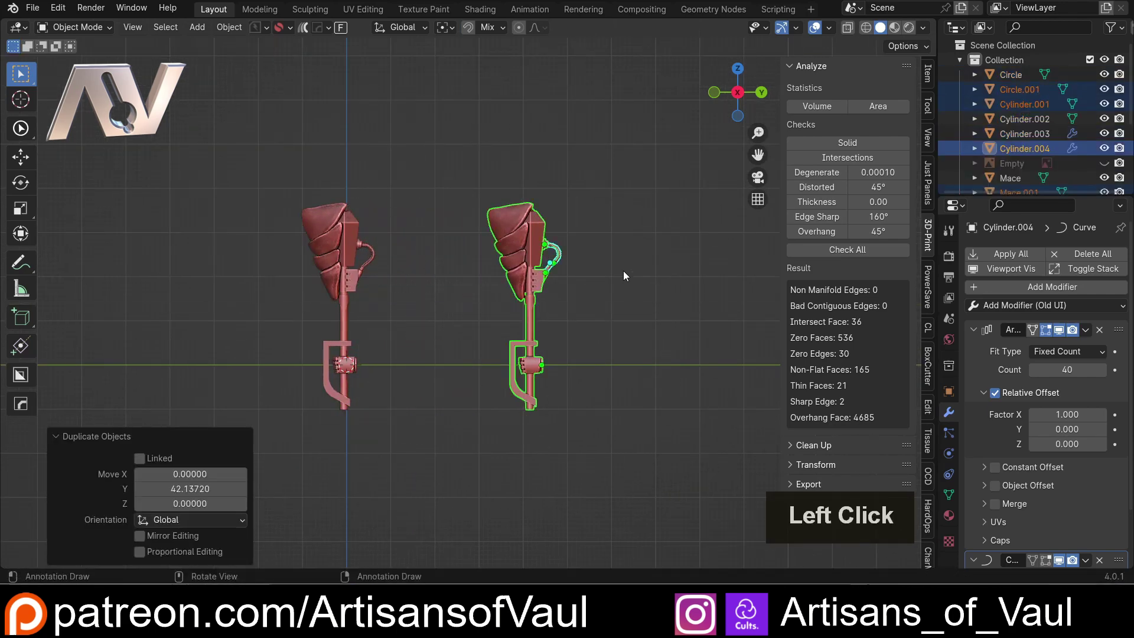
pyautogui.scroll(3)
pyautogui.middleClick(628, 268)
pyautogui.scroll(3)
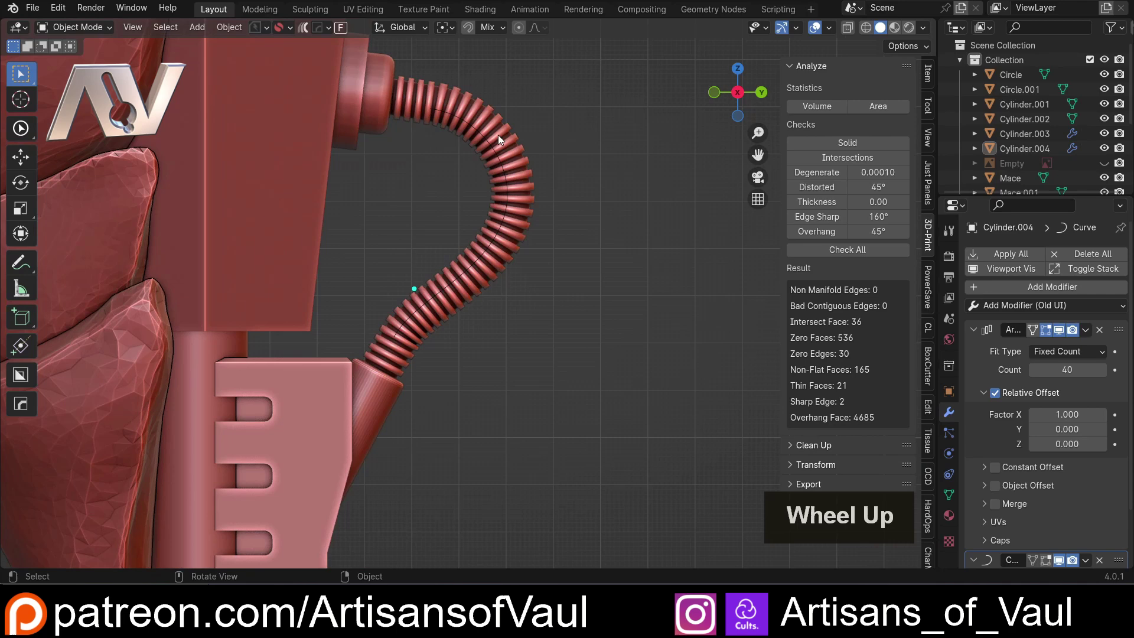
# Delete the ribbed hose from the copy and select the NurbsPath curve it followed.
pyautogui.click(434, 326)
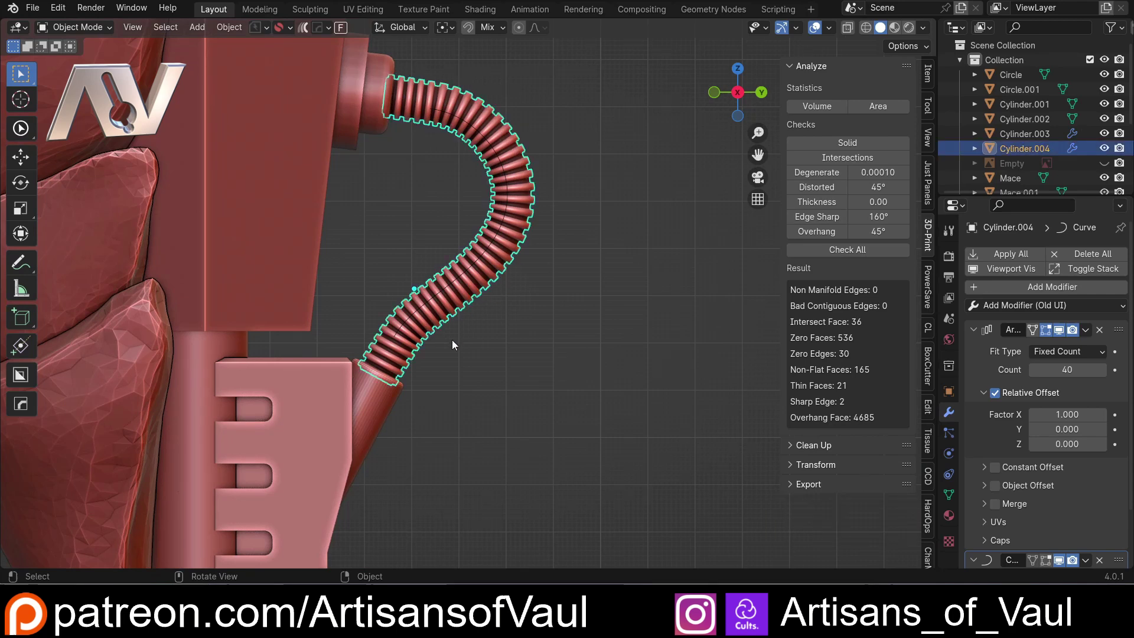
pyautogui.press('Delete')
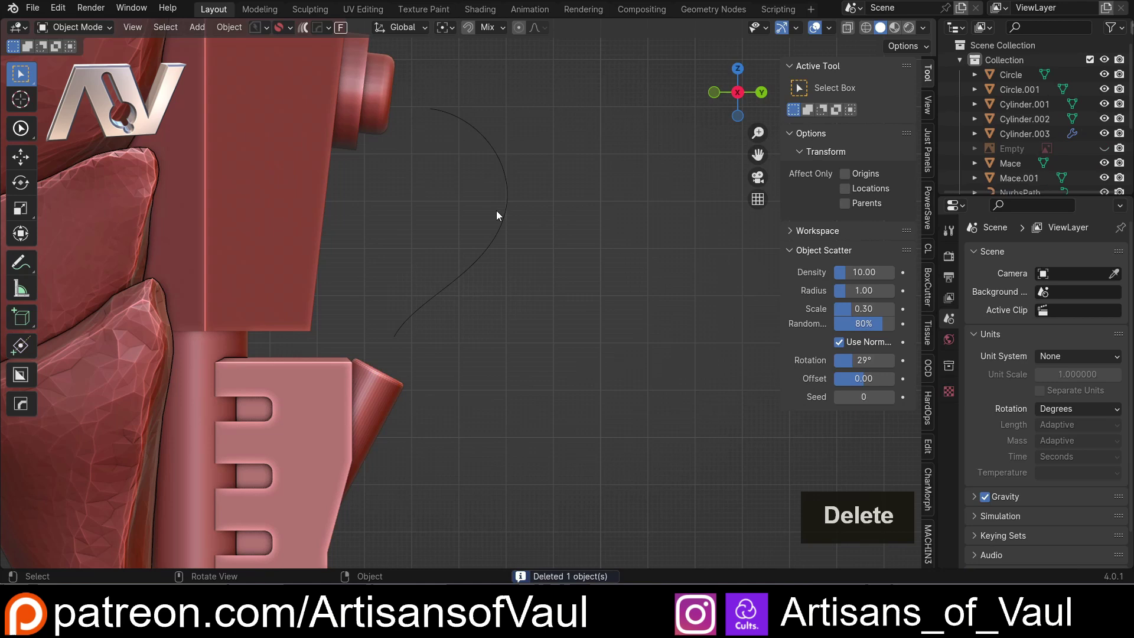
pyautogui.click(510, 202)
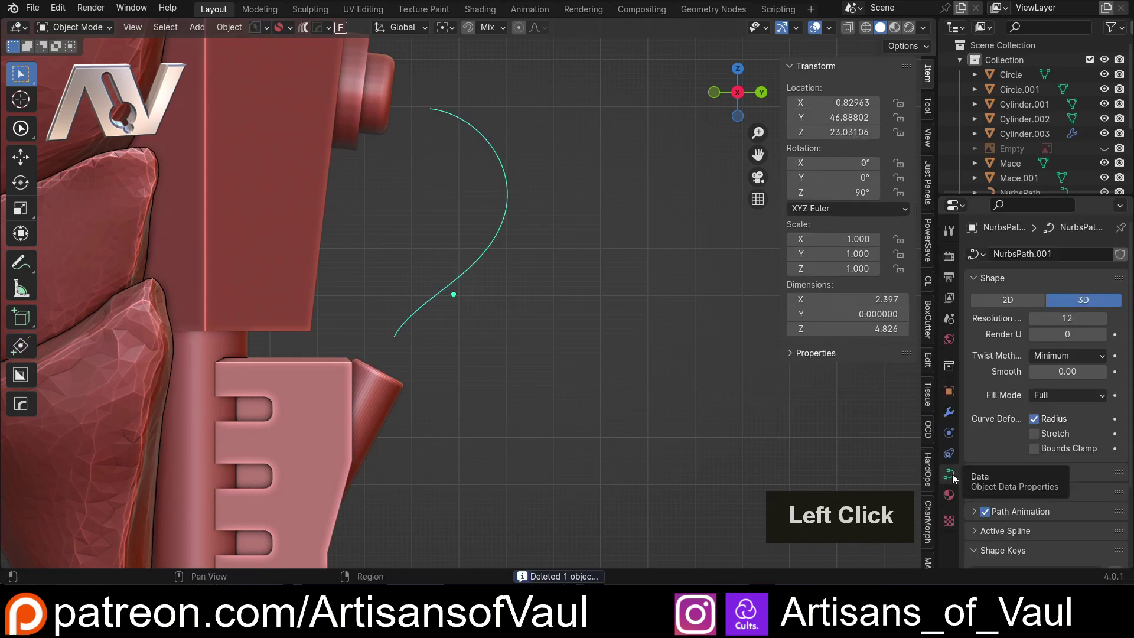
pyautogui.scroll(-3)
# Set the curve's Geometry Bevel Depth to 0.5 to make it a round tube.
pyautogui.click(975, 393)
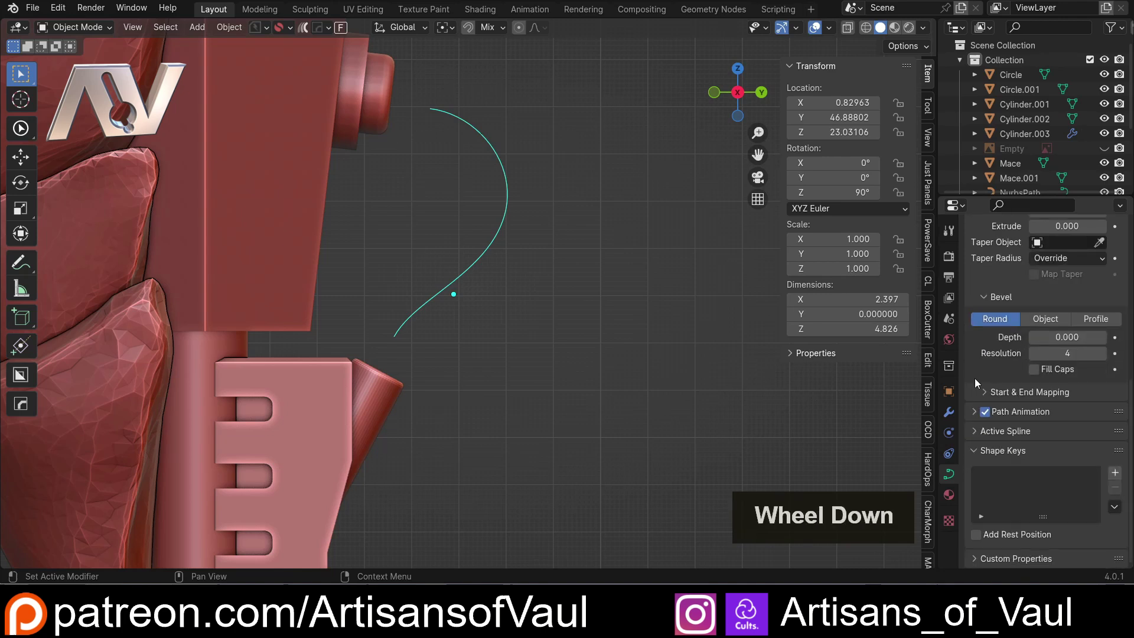
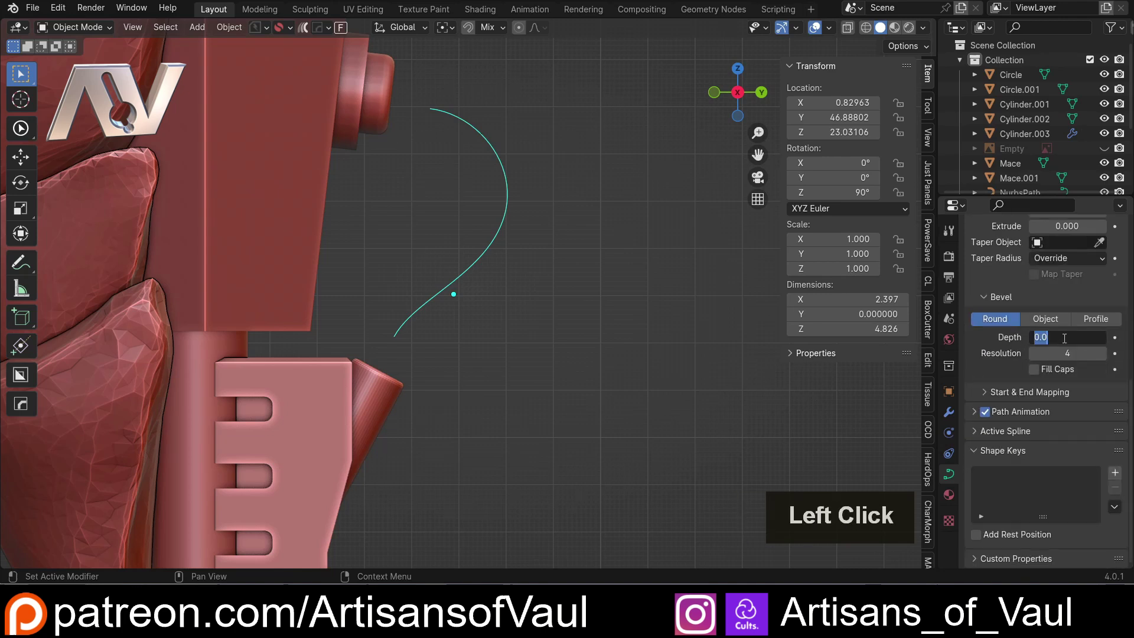
pyautogui.press('0')
pyautogui.press('5')
pyautogui.press('Return')
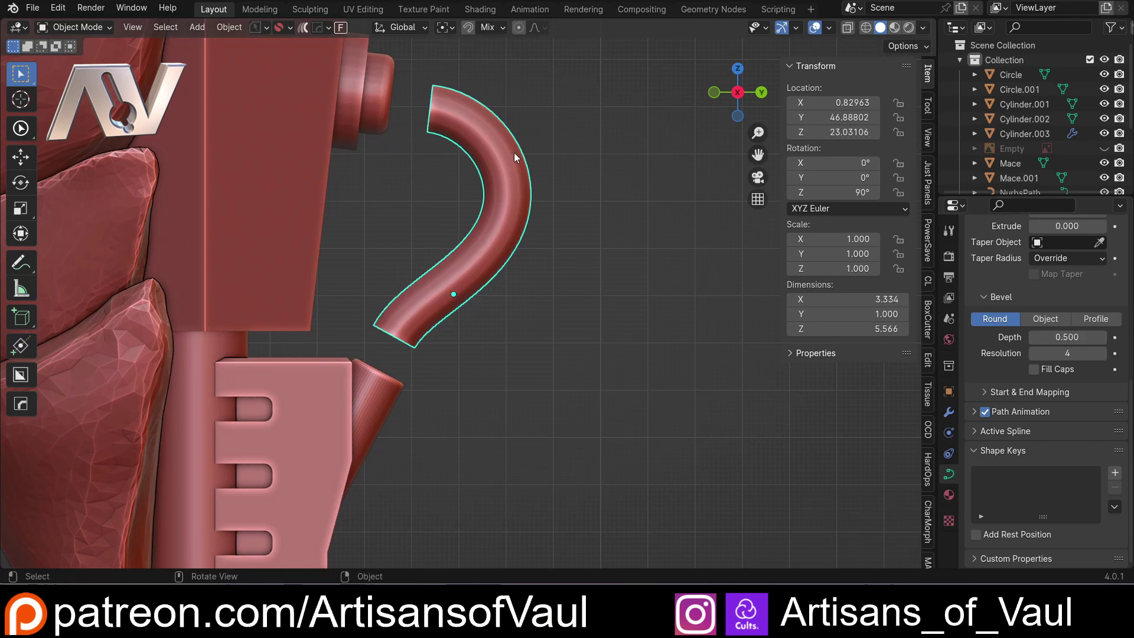
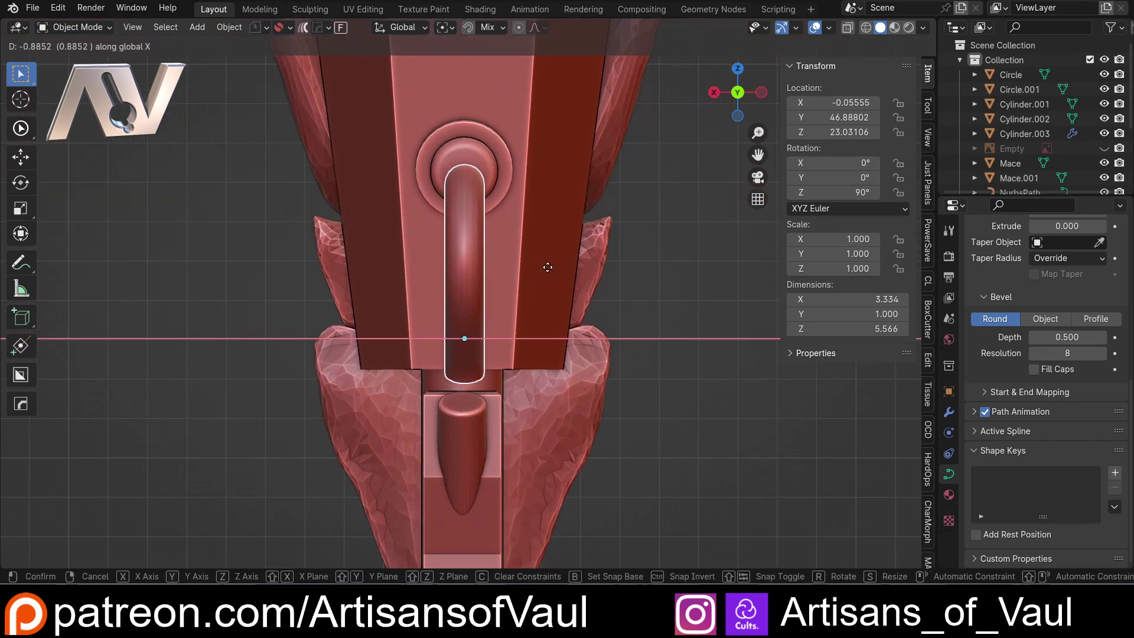
# In Edit Mode on the curve, drag the tube's end control point onto the connector.
pyautogui.click(715, 94)
pyautogui.press('Tab')
pyautogui.click(418, 164)
pyautogui.middleClick(503, 246)
pyautogui.scroll(3)
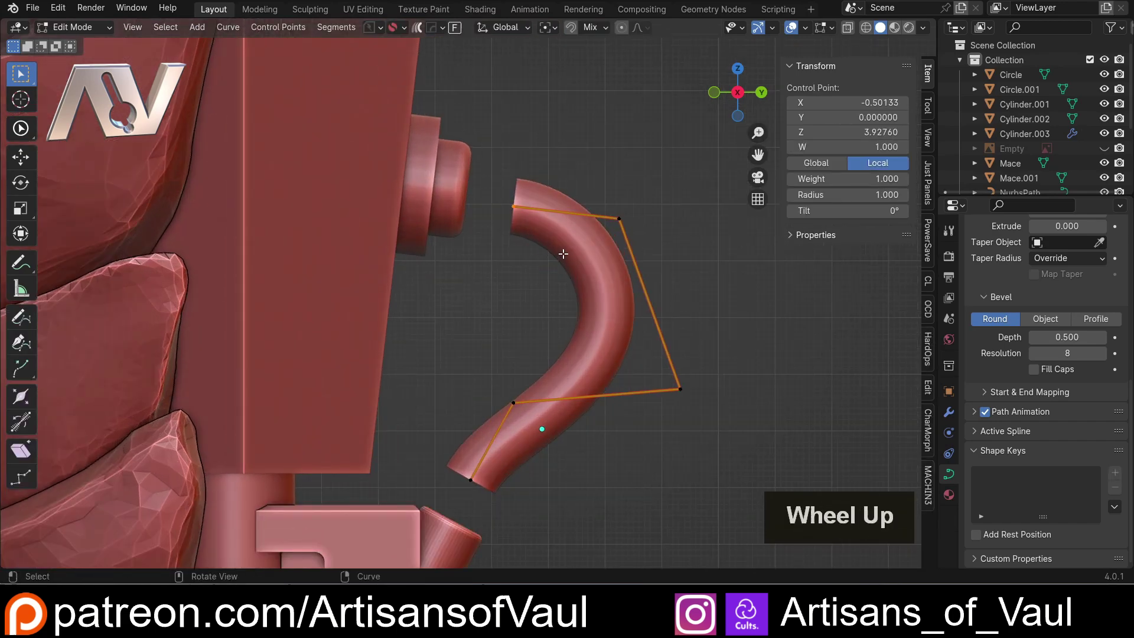
pyautogui.press('e')
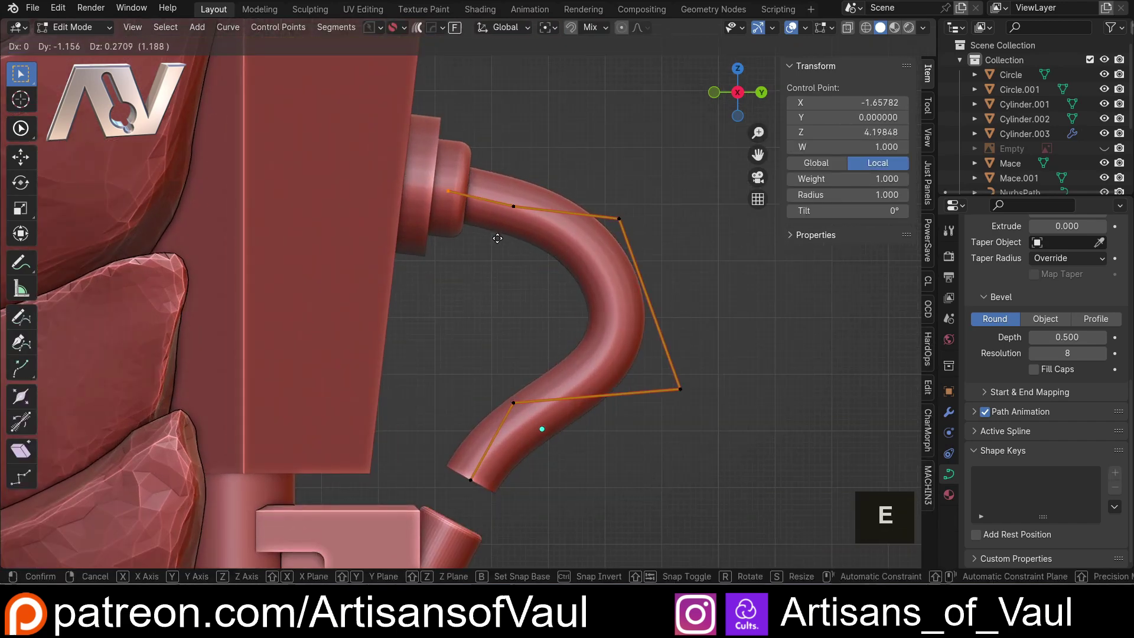
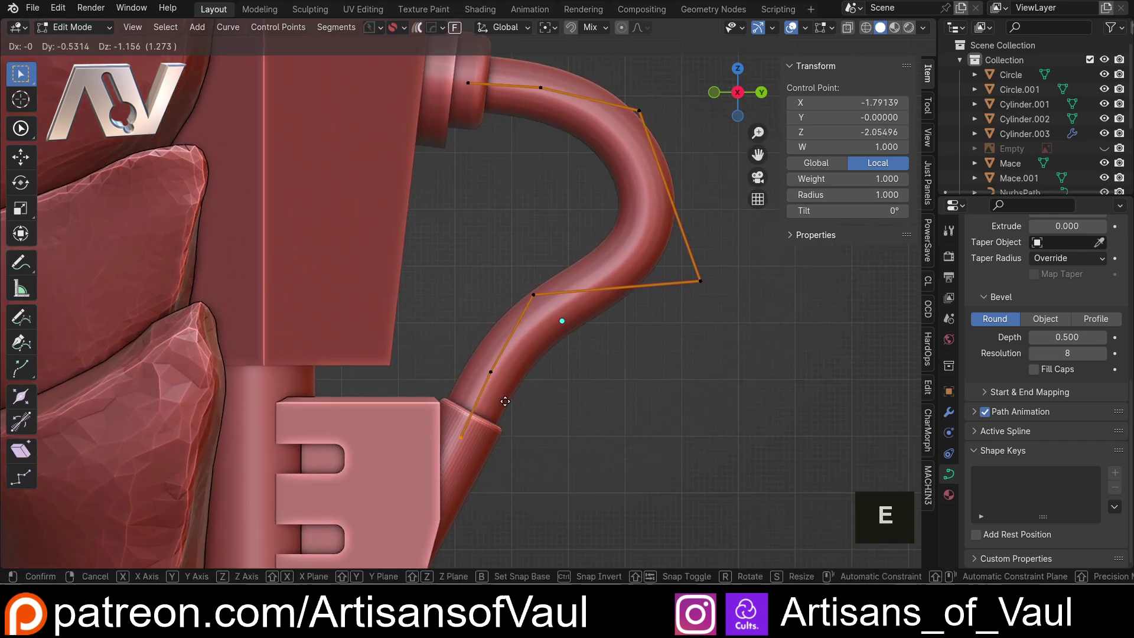
pyautogui.click(508, 400)
# Return to Object Mode and check the tube now spans from the head fitting to the lower clamp.
pyautogui.press('Tab')
pyautogui.scroll(-3)
pyautogui.click(589, 342)
pyautogui.scroll(3)
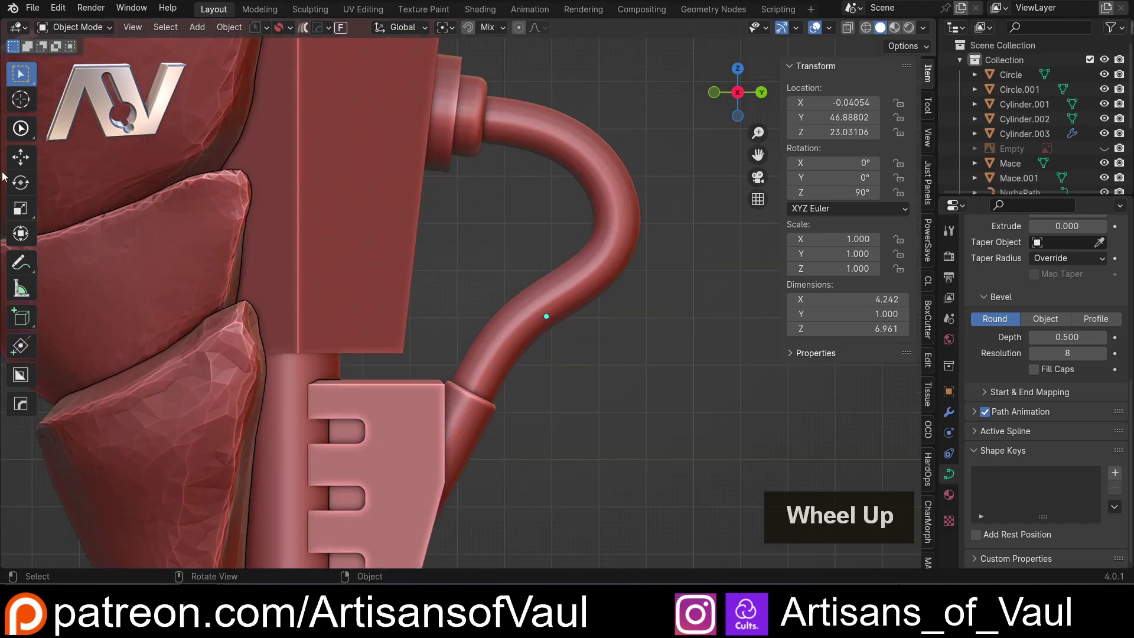
pyautogui.click(19, 260)
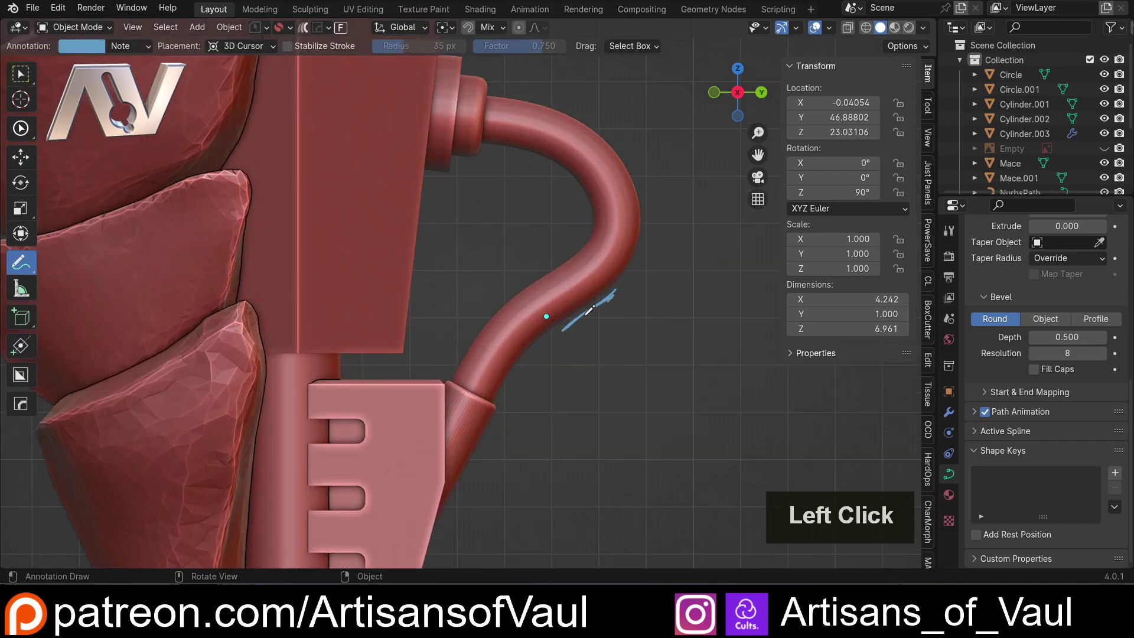
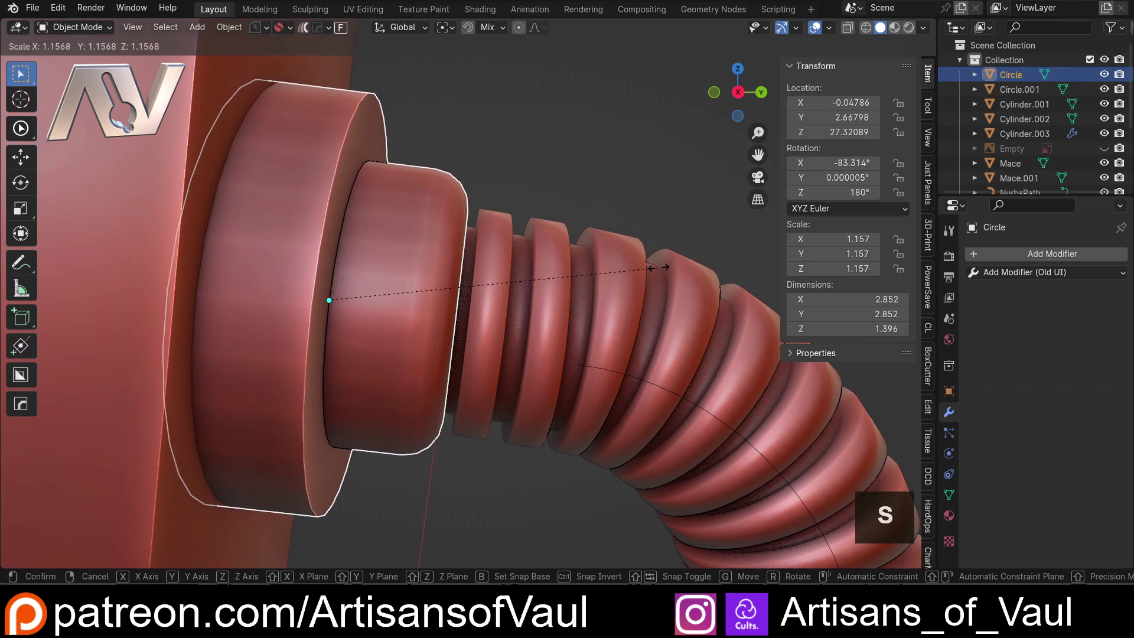
# Confirm the connector ring size, then select and scale up the conical socket below the hose.
pyautogui.click(671, 270)
pyautogui.scroll(-3)
pyautogui.middleClick(548, 250)
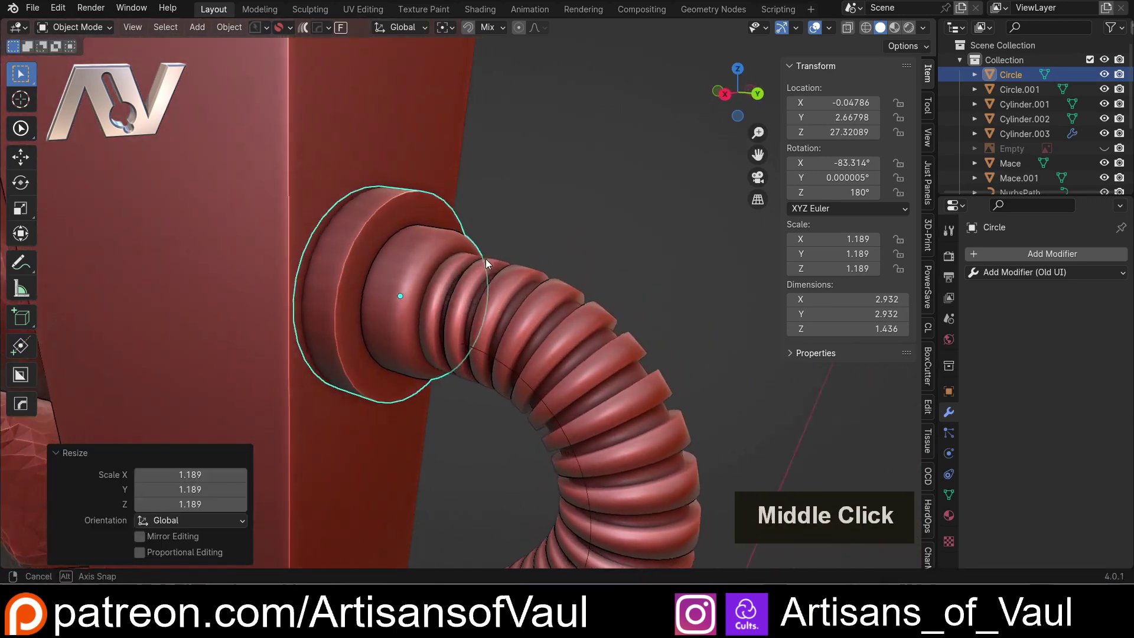
pyautogui.scroll(-3)
pyautogui.middleClick(476, 374)
pyautogui.scroll(3)
pyautogui.click(470, 268)
pyautogui.press('a')
pyautogui.click(506, 305)
pyautogui.doubleClick(479, 305)
pyautogui.press('s')
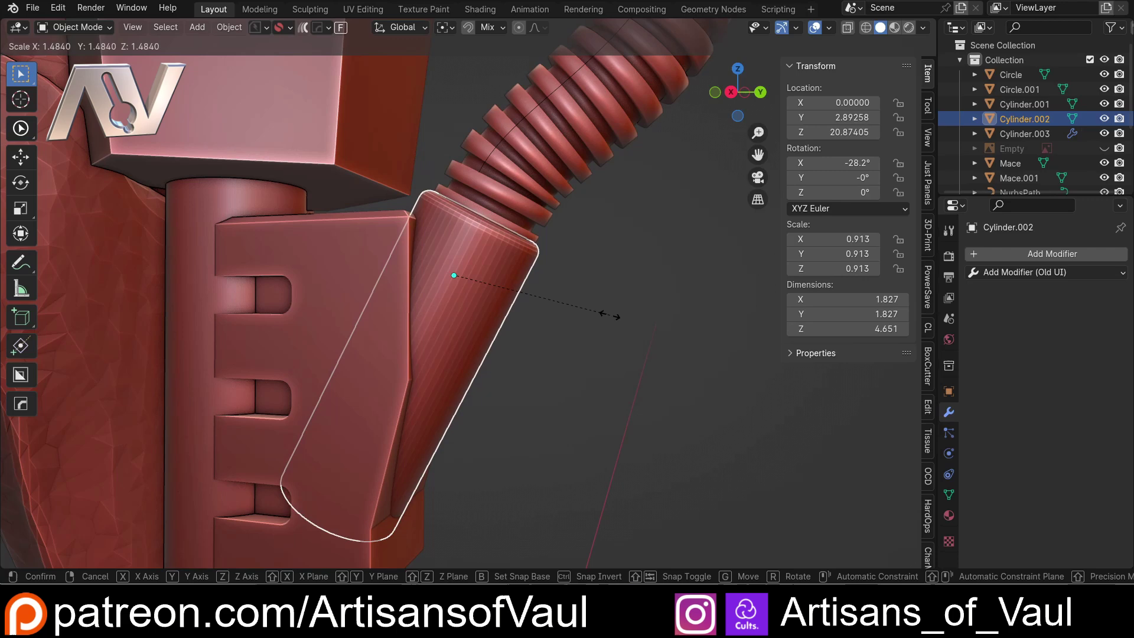
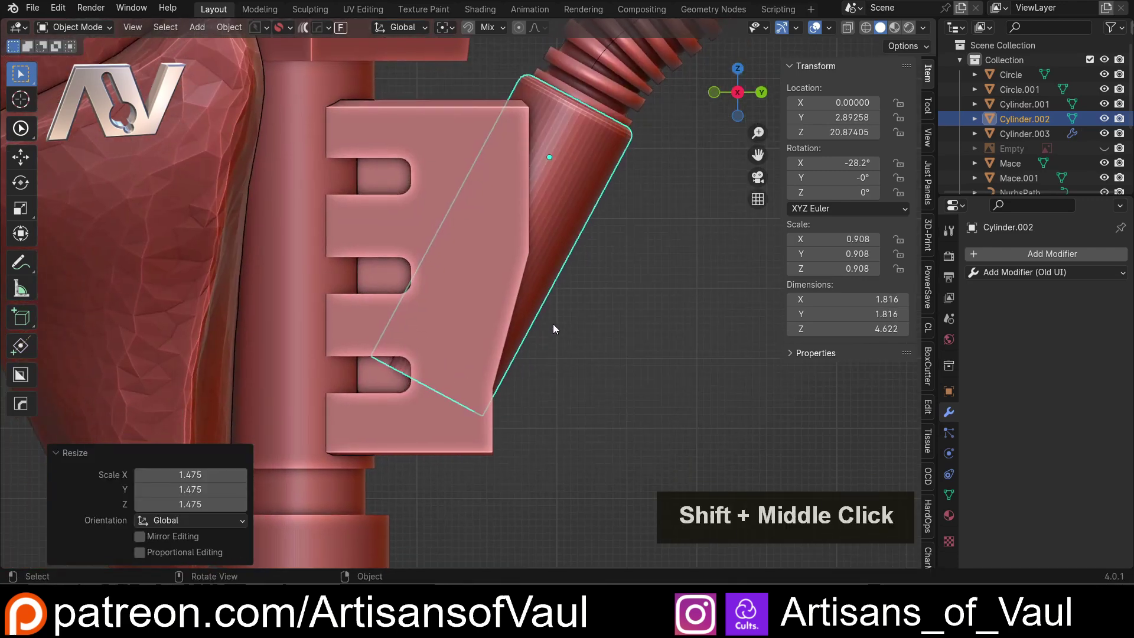
pyautogui.press('d')
pyautogui.click(417, 140)
pyautogui.press('Escape')
pyautogui.click(301, 101)
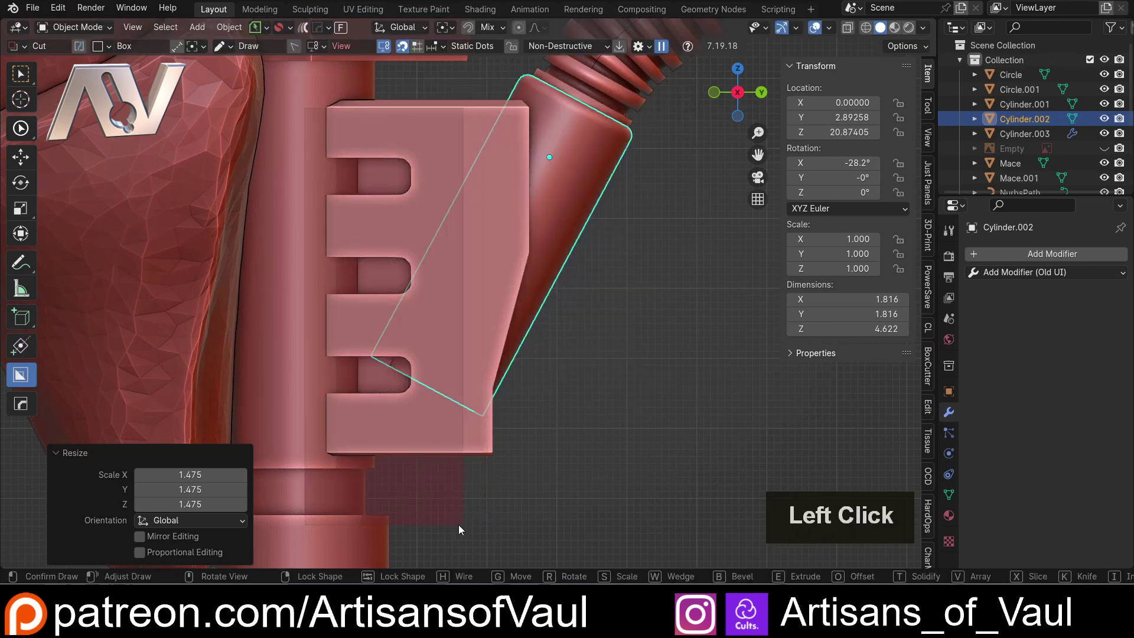
# Edit the ribbed hose's path, grabbing control points to reshape it between the fittings.
pyautogui.doubleClick(457, 525)
pyautogui.middleClick(585, 288)
pyautogui.scroll(-3)
pyautogui.click(583, 302)
pyautogui.middleClick(504, 390)
pyautogui.scroll(3)
pyautogui.click(495, 248)
pyautogui.press('Tab')
pyautogui.click(377, 170)
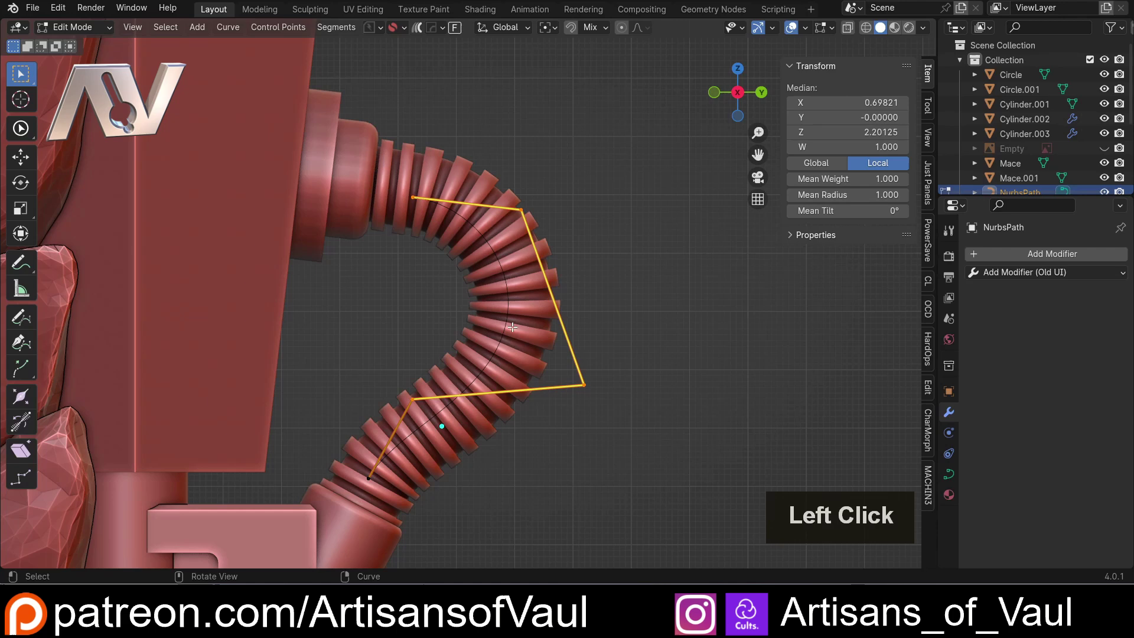
pyautogui.press('g')
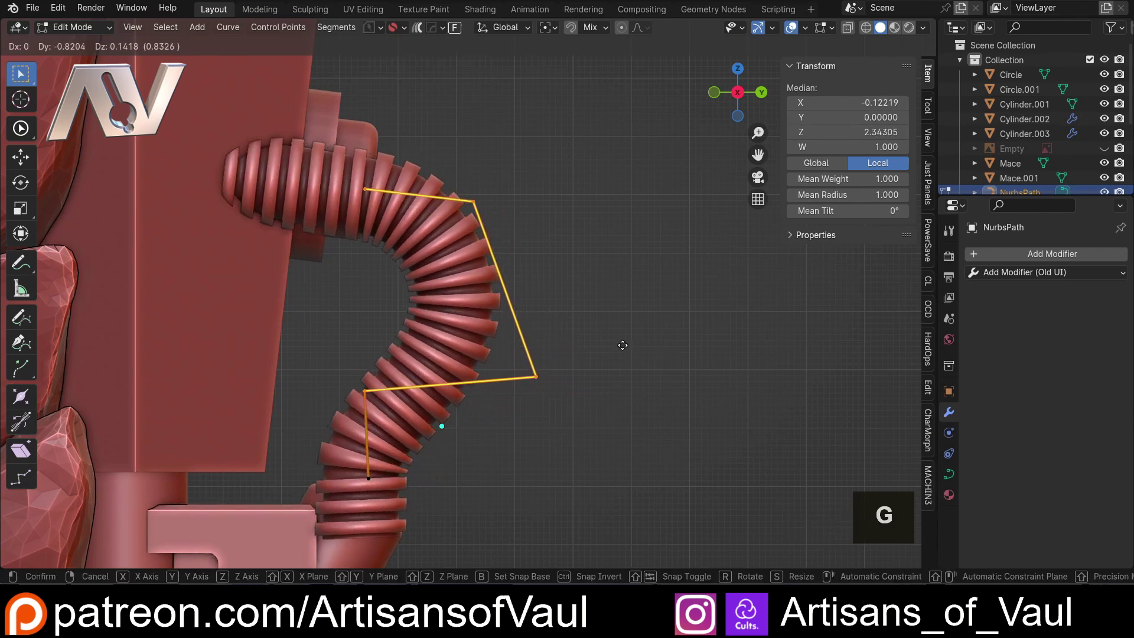
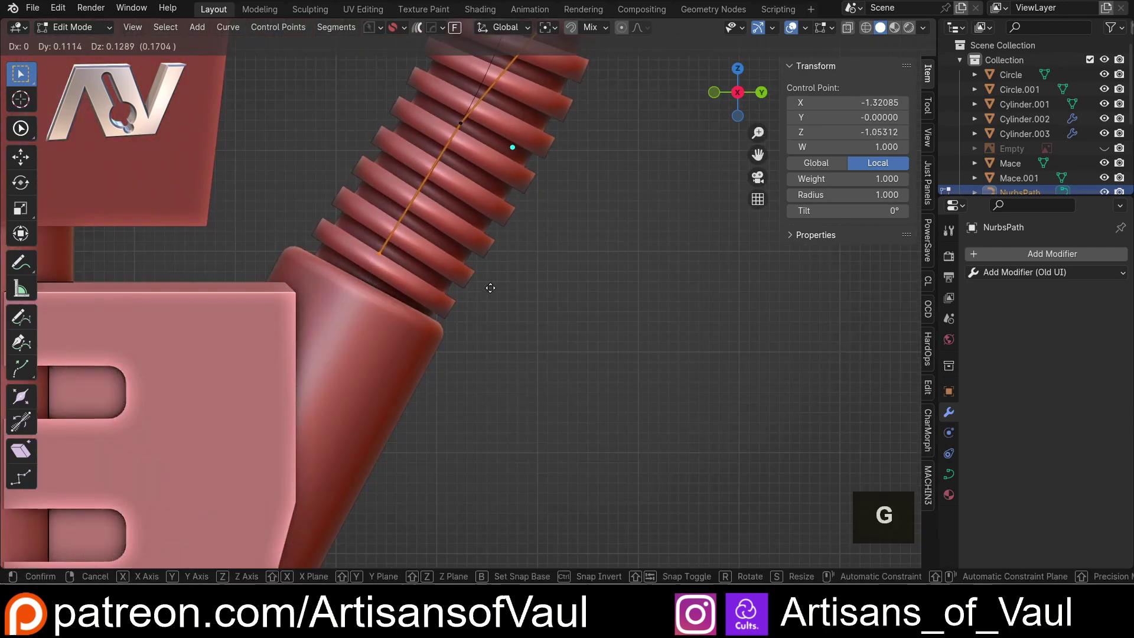
pyautogui.click(492, 287)
pyautogui.scroll(-3)
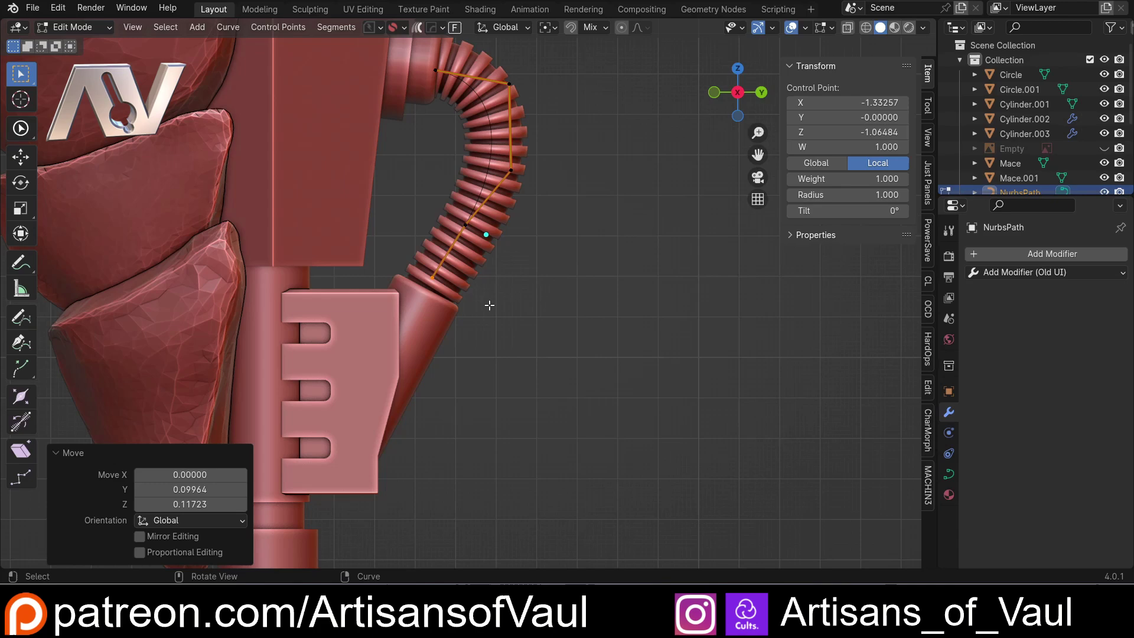
pyautogui.press('Tab')
# Select the ribbed hose and expand its Array modifier showing 21 rings along the curve.
pyautogui.click(557, 218)
pyautogui.scroll(-3)
pyautogui.middleClick(515, 223)
pyautogui.scroll(3)
pyautogui.click(551, 337)
pyautogui.middleClick(577, 335)
pyautogui.click(497, 307)
pyautogui.scroll(3)
pyautogui.middleClick(448, 324)
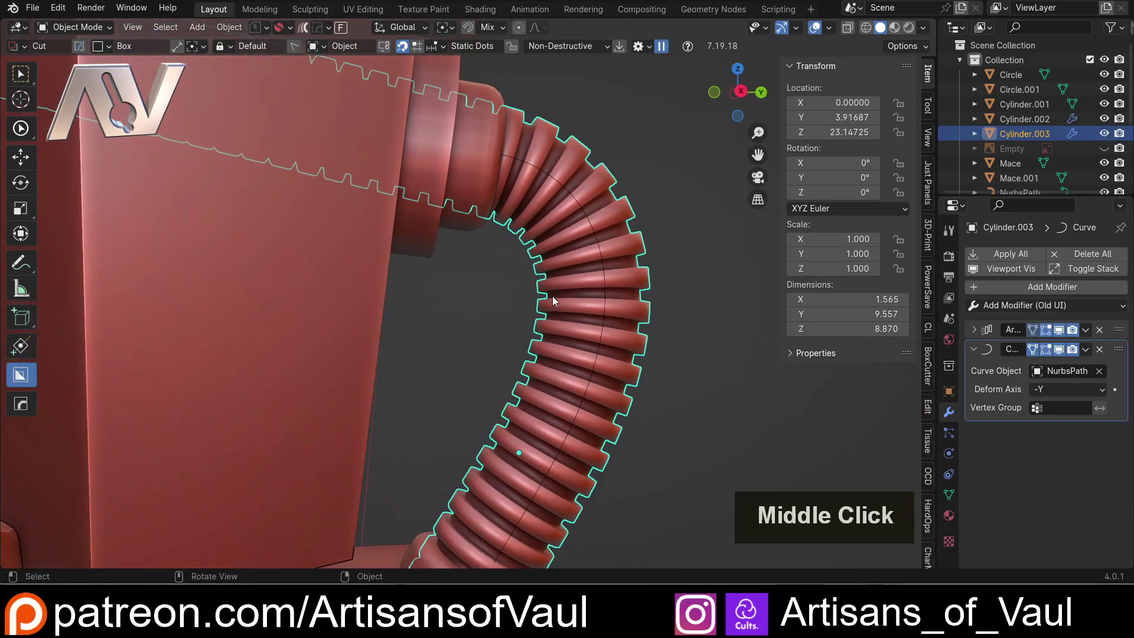
pyautogui.scroll(-3)
pyautogui.click(745, 88)
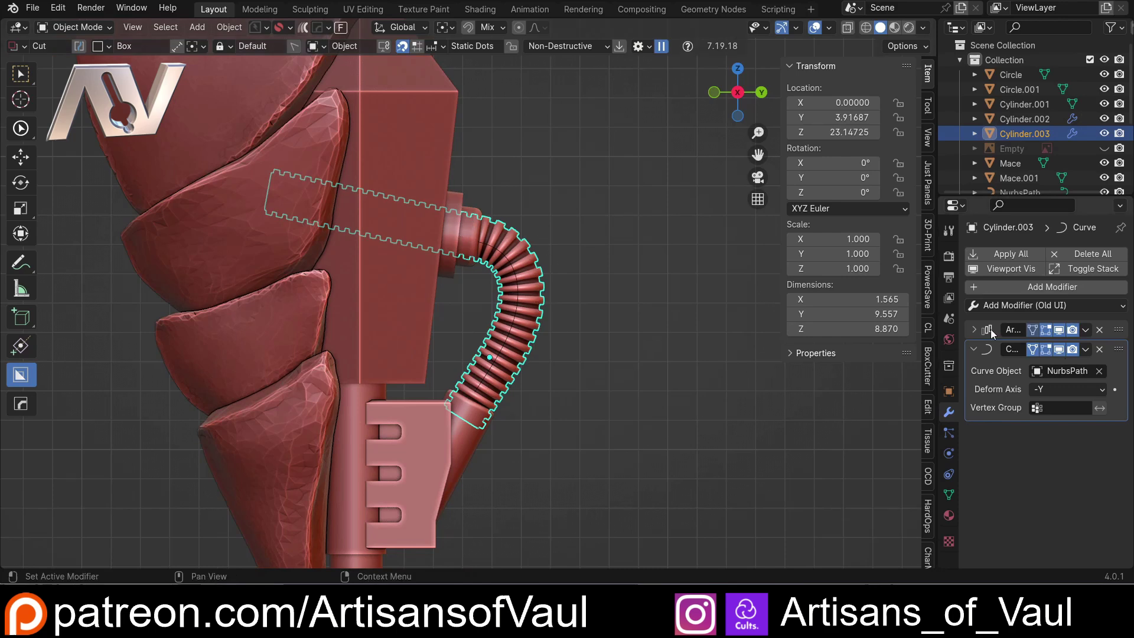
pyautogui.click(979, 329)
pyautogui.doubleClick(1105, 372)
pyautogui.scroll(-3)
# Orbit in close onto the hose ribs and start an annotation stroke beside a rib end.
pyautogui.click(507, 424)
pyautogui.middleClick(502, 394)
pyautogui.scroll(3)
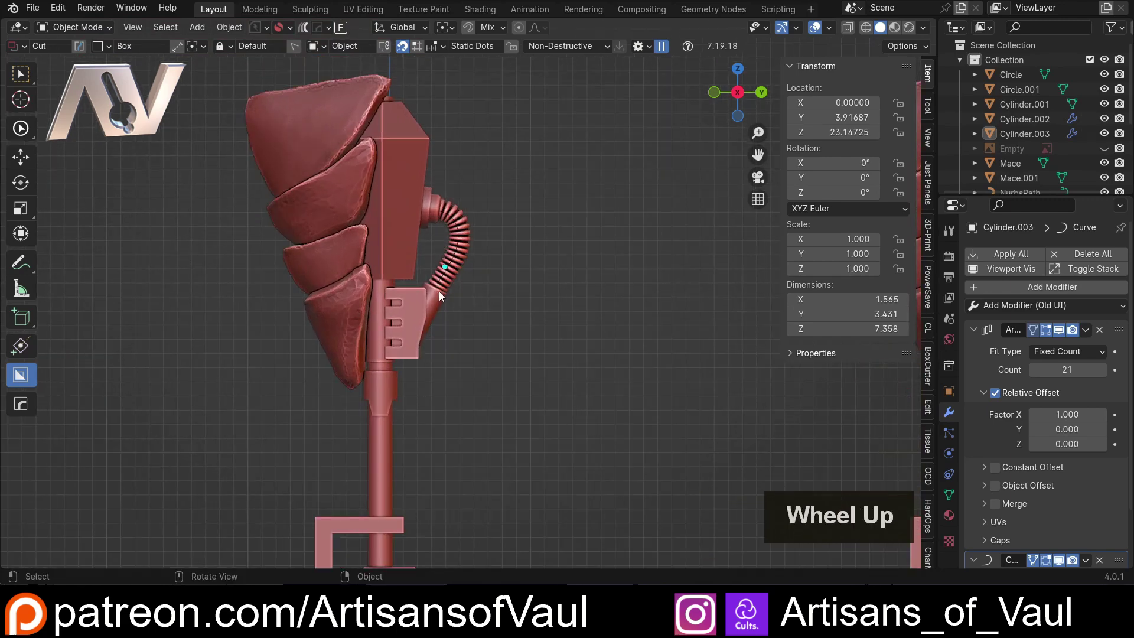
pyautogui.scroll(3)
pyautogui.middleClick(436, 192)
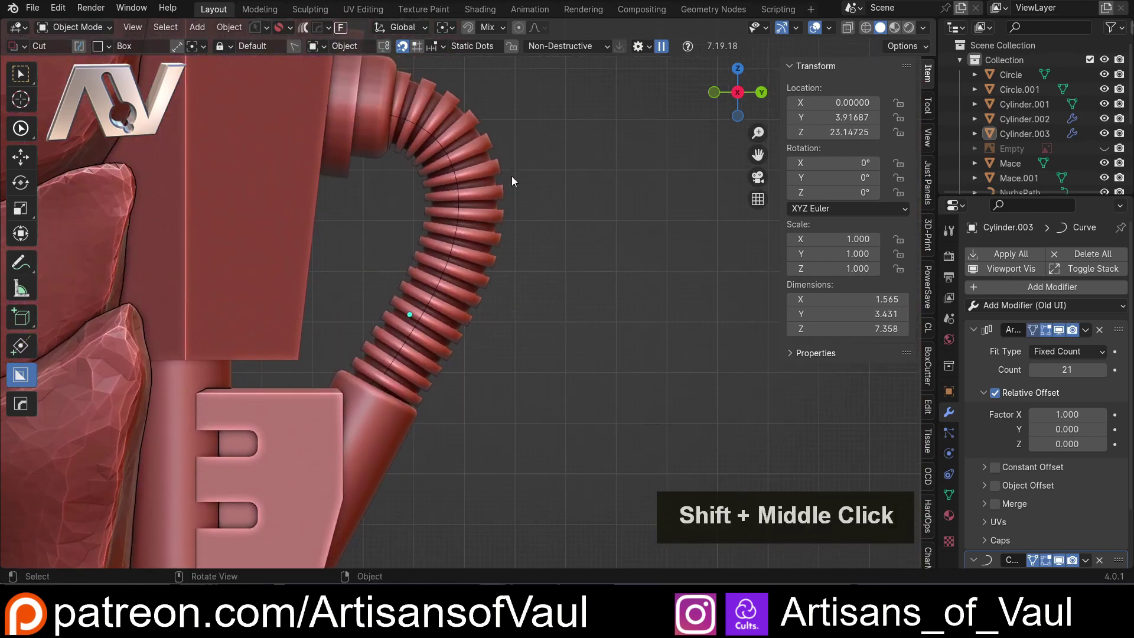
pyautogui.scroll(3)
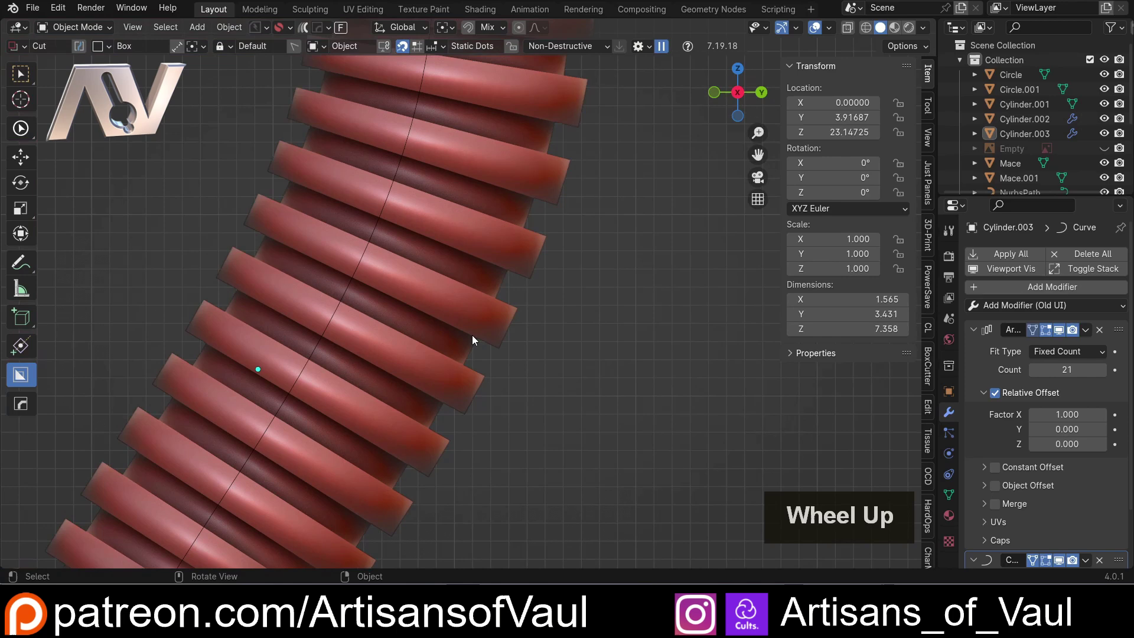
pyautogui.scroll(-3)
pyautogui.middleClick(441, 328)
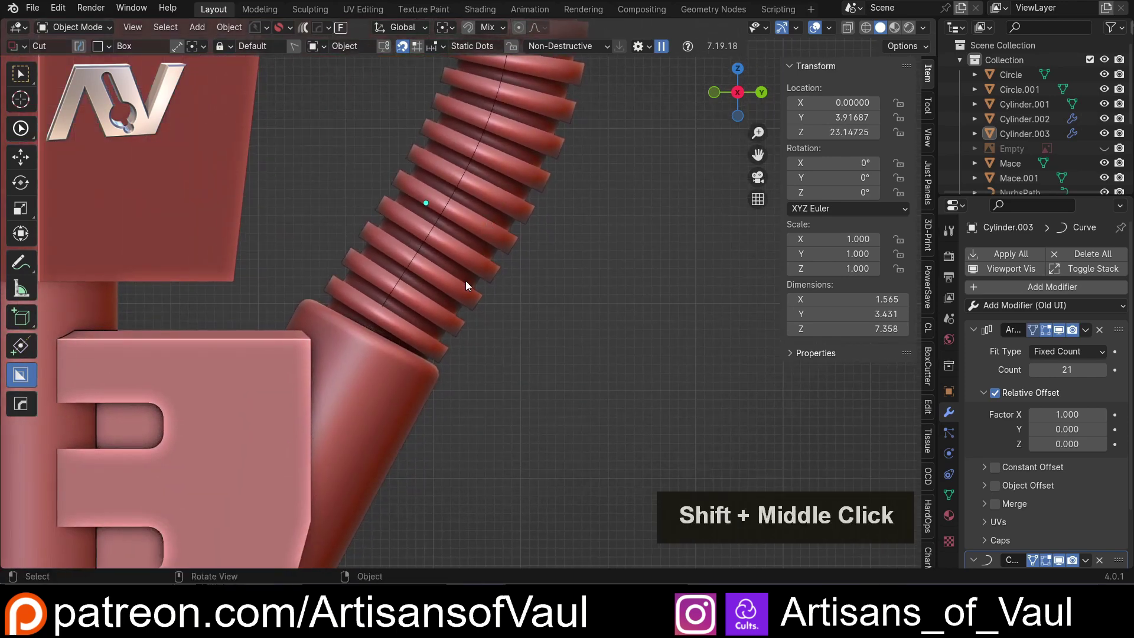
pyautogui.scroll(3)
pyautogui.middleClick(466, 359)
pyautogui.click(32, 271)
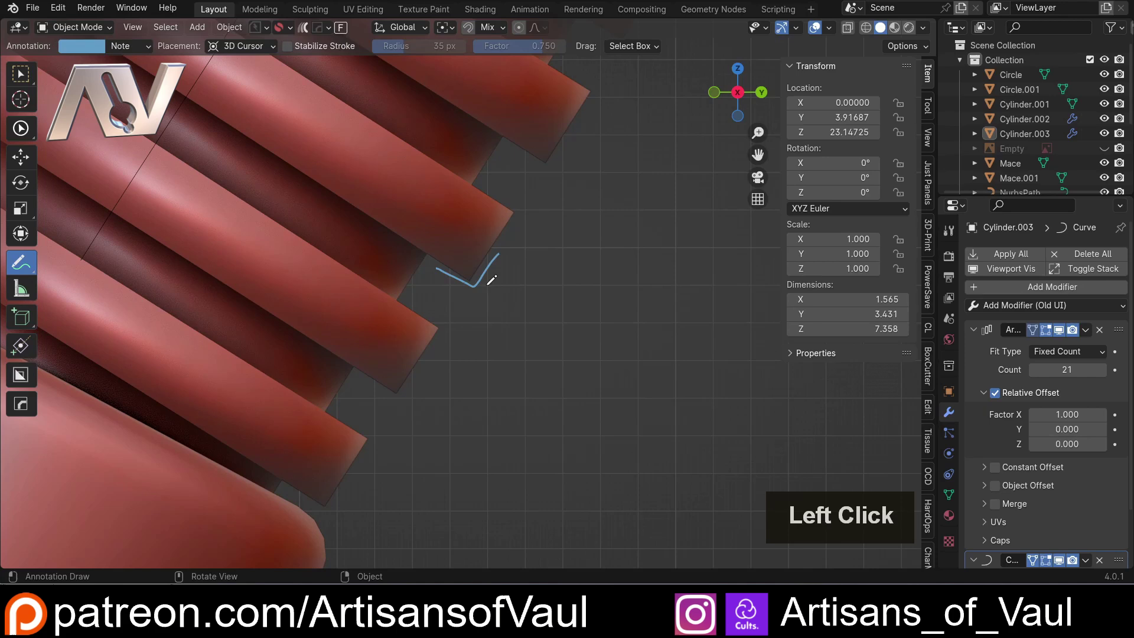
# Undo the annotation, enter Edit Mode on the hose and loop-select the ribs' outer edge loops.
pyautogui.press('ctrl+z')
pyautogui.click(29, 69)
pyautogui.press('Tab')
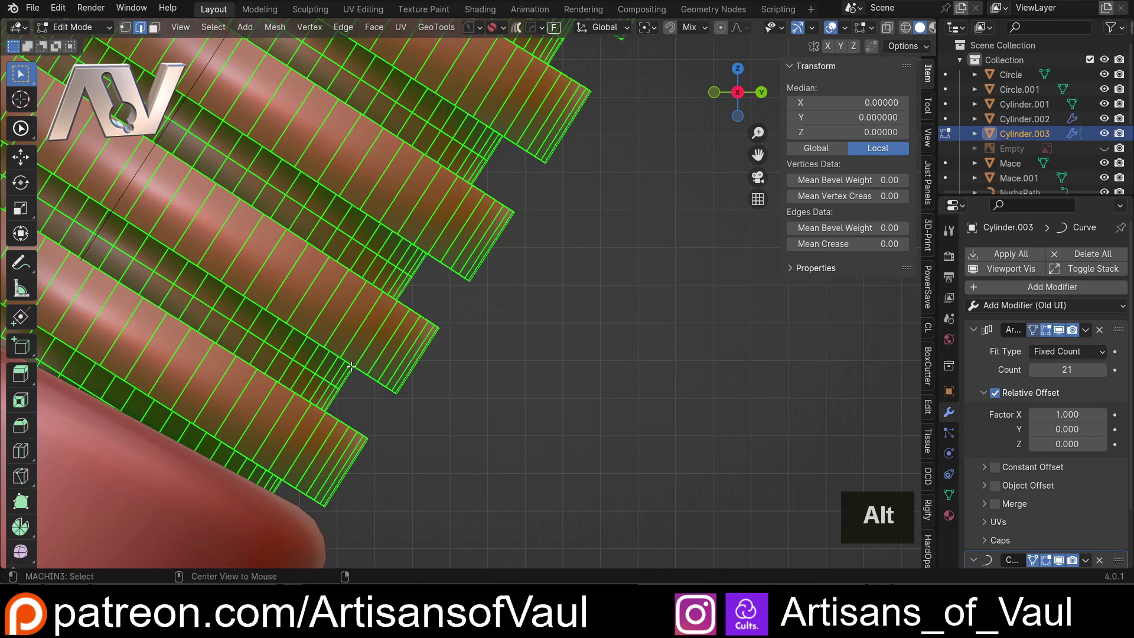
pyautogui.click(342, 357)
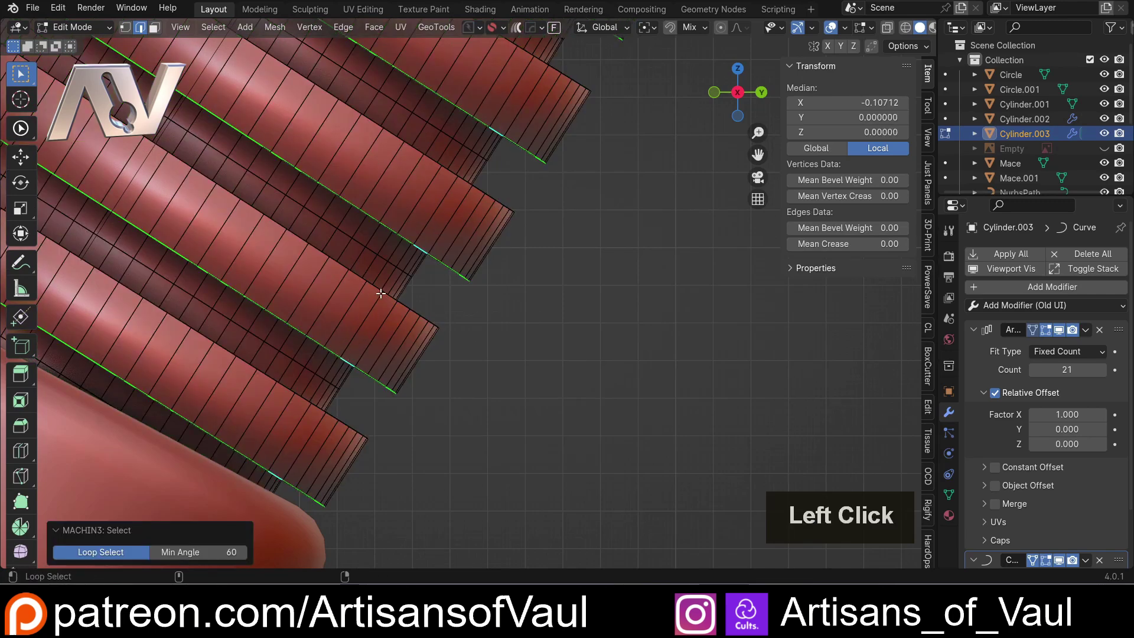
pyautogui.click(377, 288)
pyautogui.middleClick(459, 345)
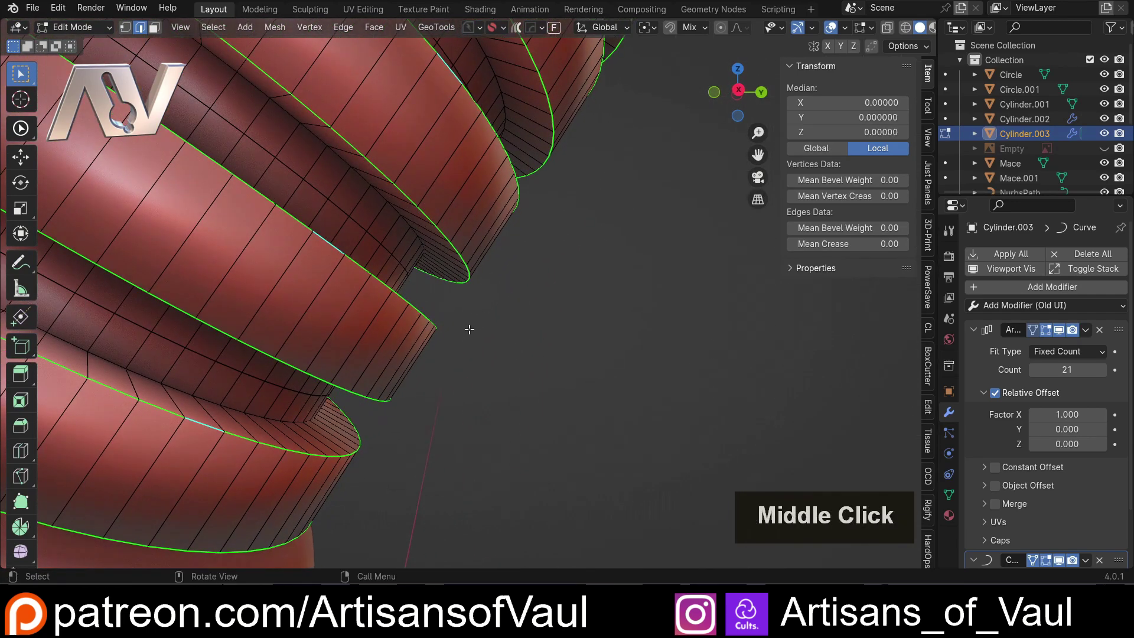
# Bevel the selected rib edges with six segments (Ctrl+B) and return to Object Mode.
pyautogui.press('ctrl+b')
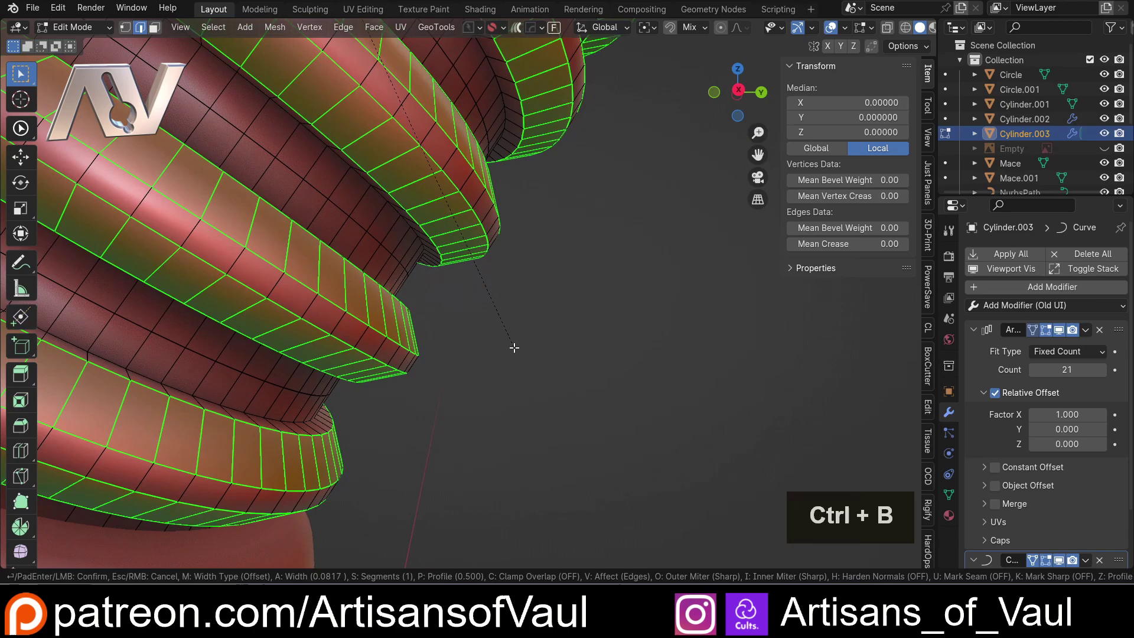
pyautogui.scroll(3)
pyautogui.click(520, 352)
pyautogui.press('Tab')
# Orbit around the hose and mace to inspect the rounded rib profiles.
pyautogui.scroll(-3)
pyautogui.click(540, 261)
pyautogui.scroll(-3)
pyautogui.middleClick(538, 275)
pyautogui.scroll(-3)
pyautogui.middleClick(516, 269)
pyautogui.middleClick(514, 285)
pyautogui.scroll(3)
pyautogui.middleClick(461, 298)
pyautogui.scroll(-3)
pyautogui.rightClick(524, 298)
# Select the Mace, enter edge editing and attempt a bevel on the bracket corner edge, then back out.
pyautogui.middleClick(535, 206)
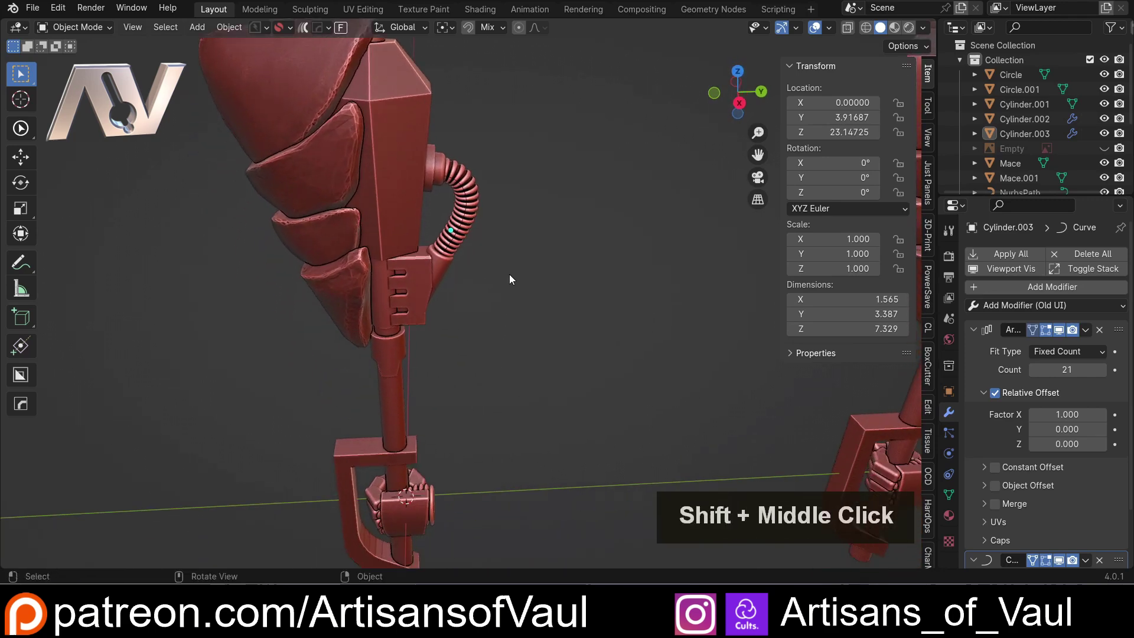
pyautogui.middleClick(482, 403)
pyautogui.scroll(3)
pyautogui.middleClick(455, 415)
pyautogui.scroll(3)
pyautogui.middleClick(519, 385)
pyautogui.click(536, 473)
pyautogui.middleClick(532, 401)
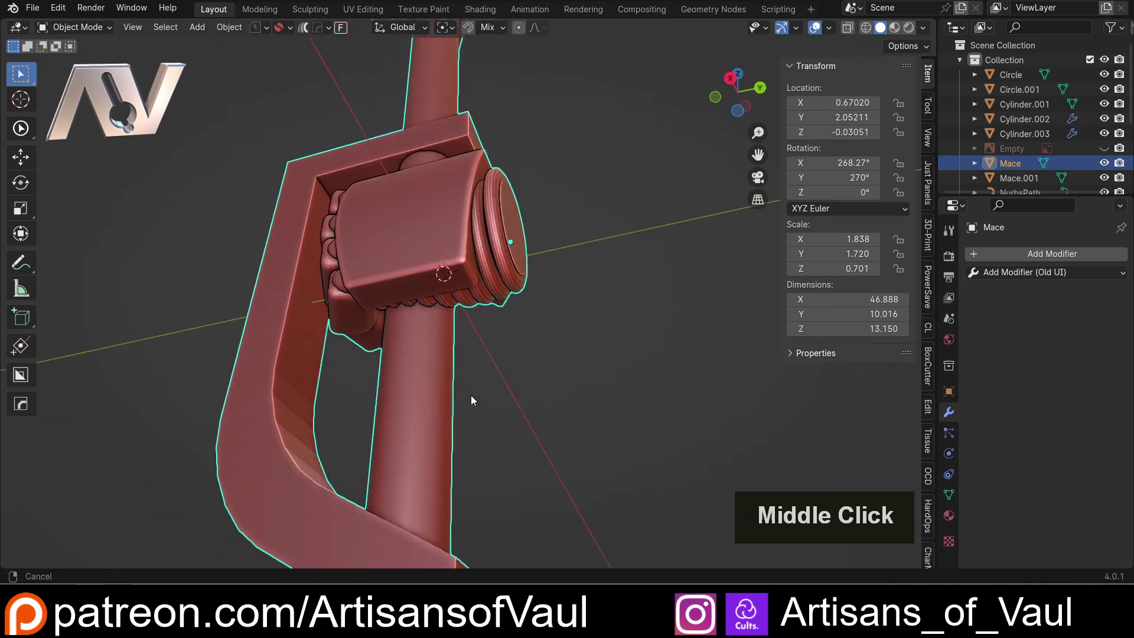
pyautogui.press('Tab')
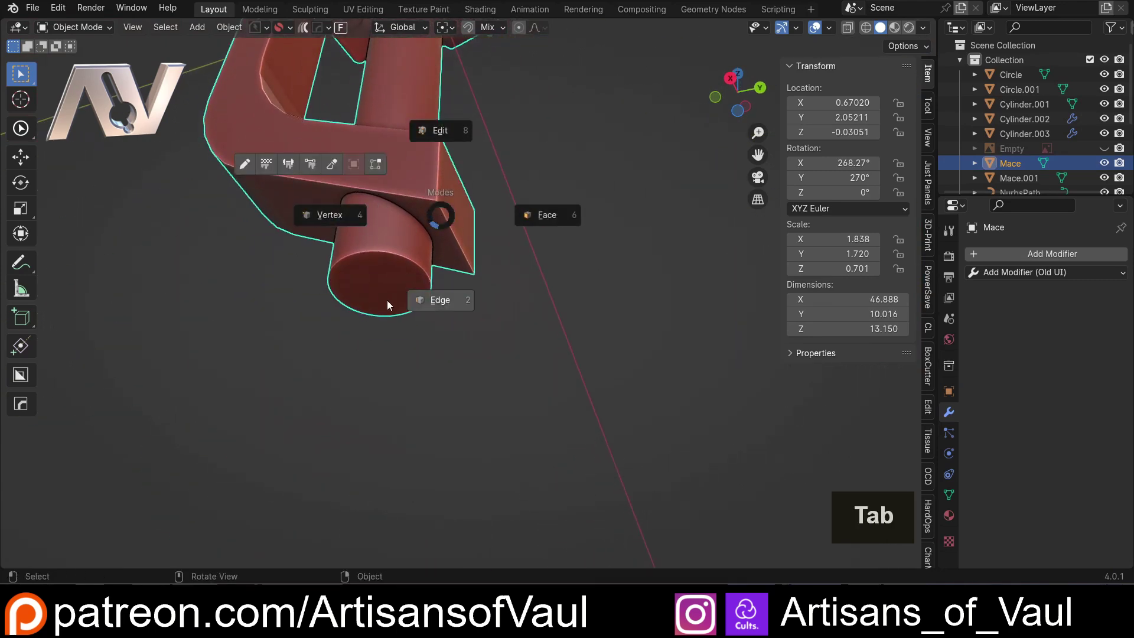
pyautogui.scroll(3)
pyautogui.scroll(3)
pyautogui.click(403, 245)
pyautogui.middleClick(400, 232)
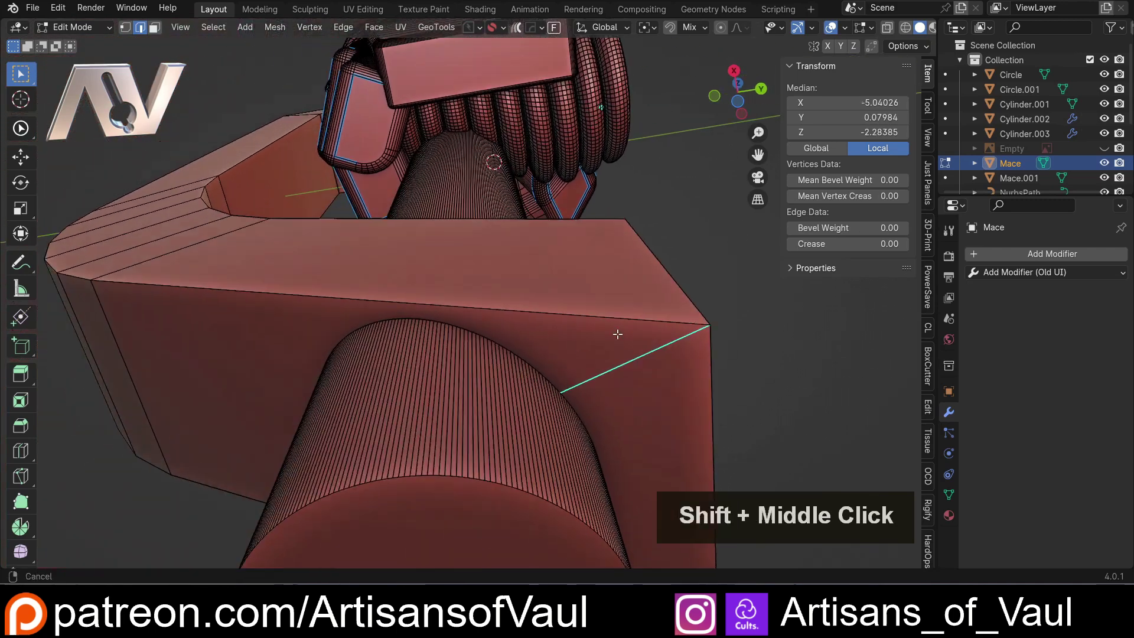
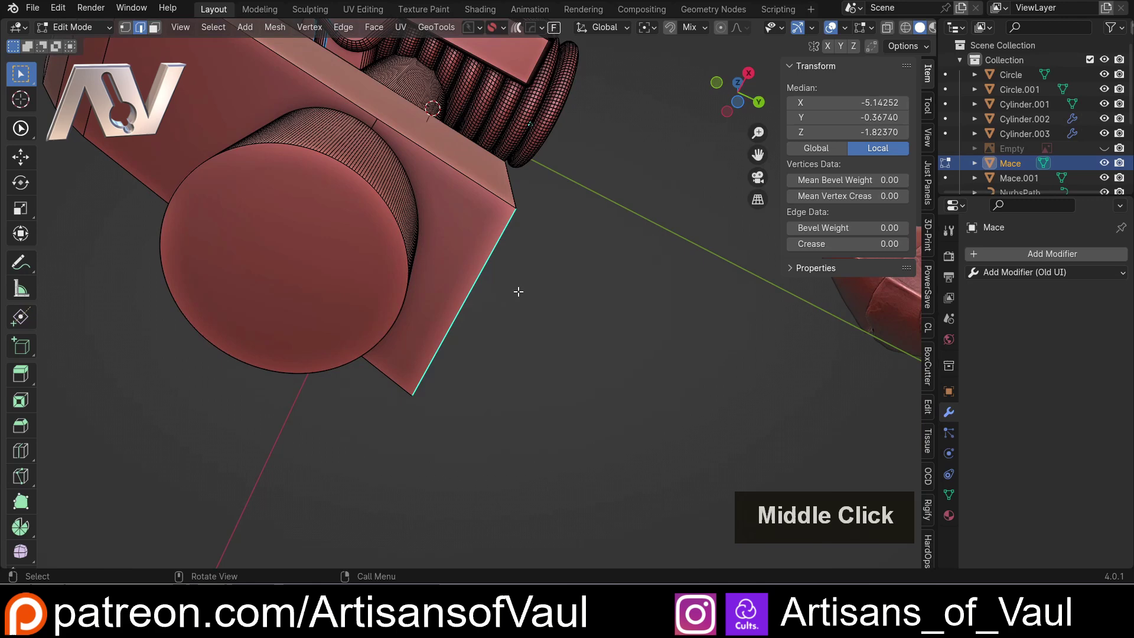
pyautogui.scroll(3)
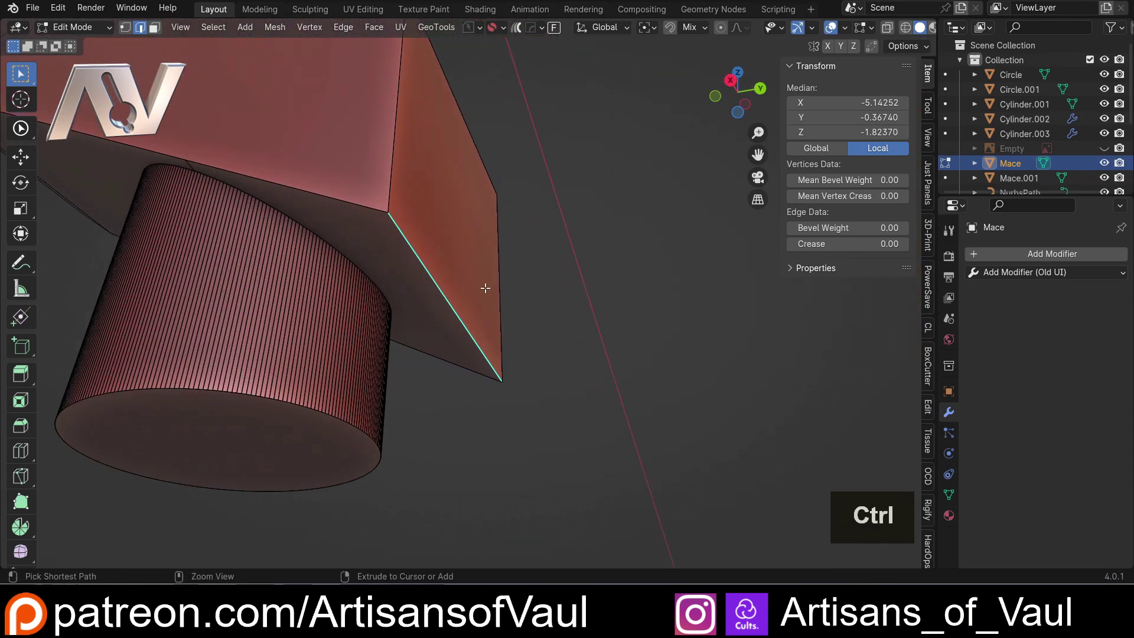
pyautogui.press('ctrl+b')
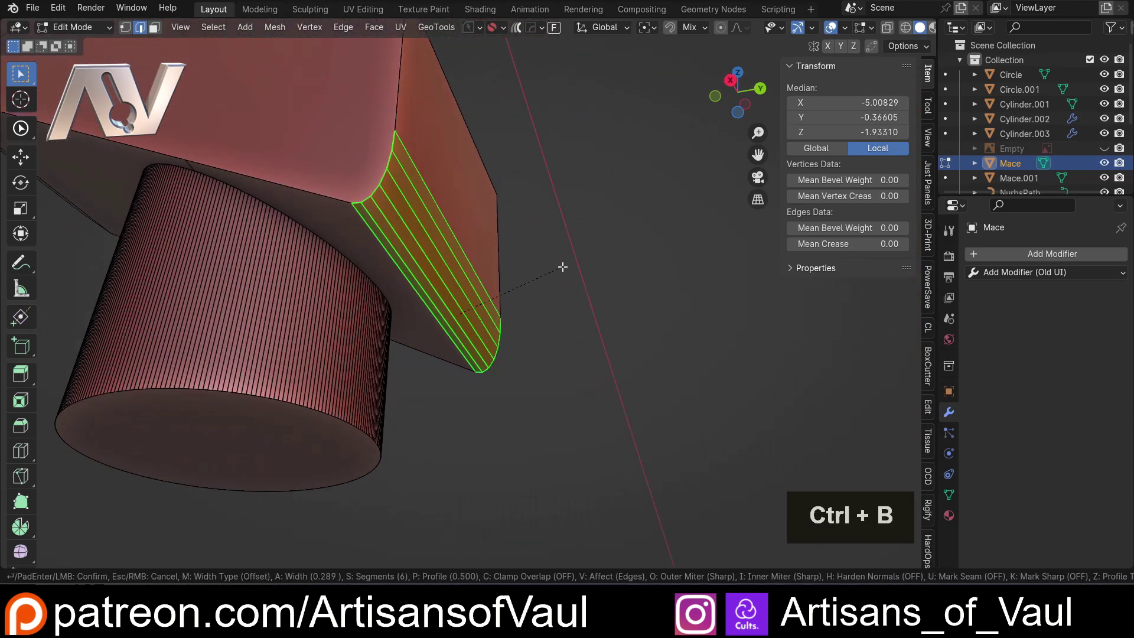
pyautogui.press('Tab')
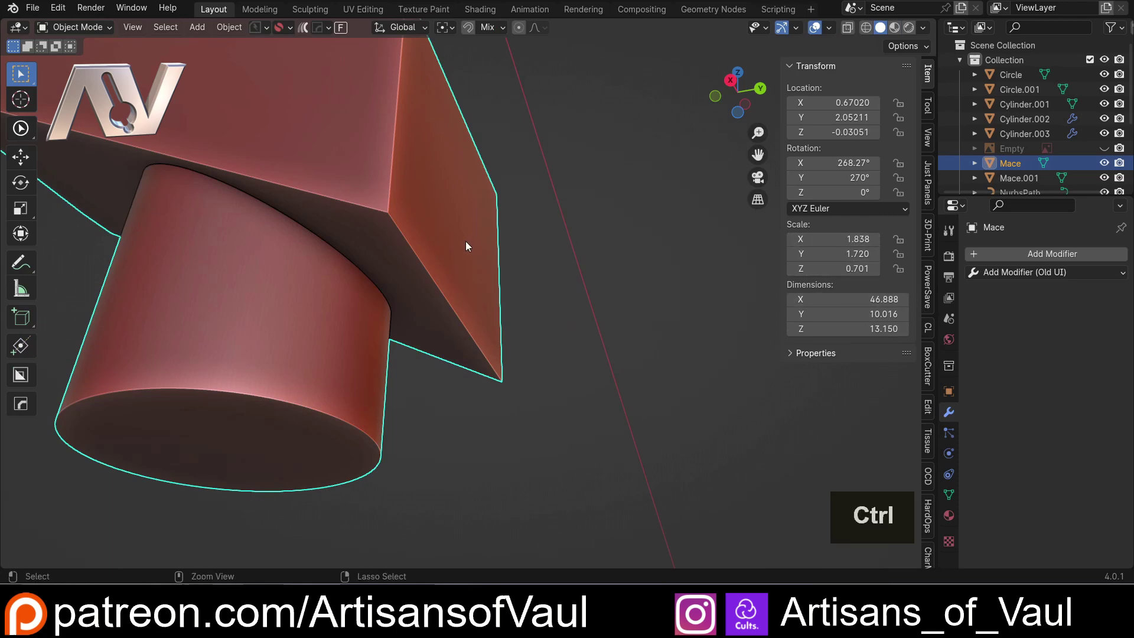
# Apply the Mace object's scale.
pyautogui.press('ctrl+a')
pyautogui.click(397, 271)
# Bevel the bracket's outer corner edge into a rounded, multi-segment curve.
pyautogui.press('Tab')
pyautogui.press('ctrl+b')
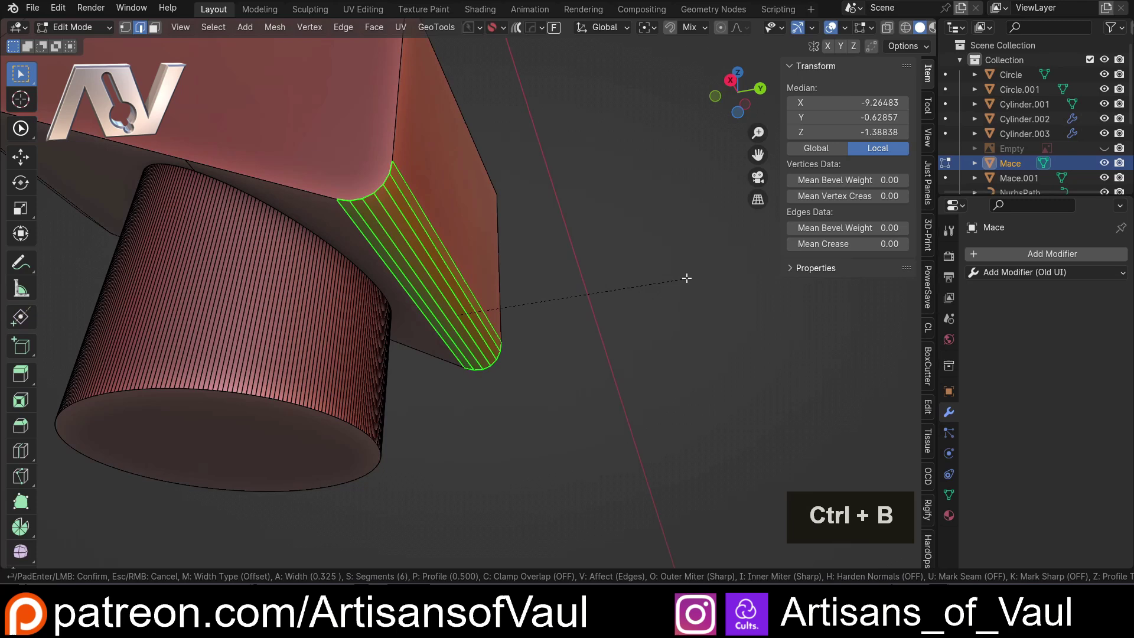
pyautogui.scroll(3)
pyautogui.click(689, 277)
pyautogui.press('Tab')
pyautogui.scroll(-3)
pyautogui.click(583, 227)
pyautogui.scroll(-3)
pyautogui.middleClick(551, 233)
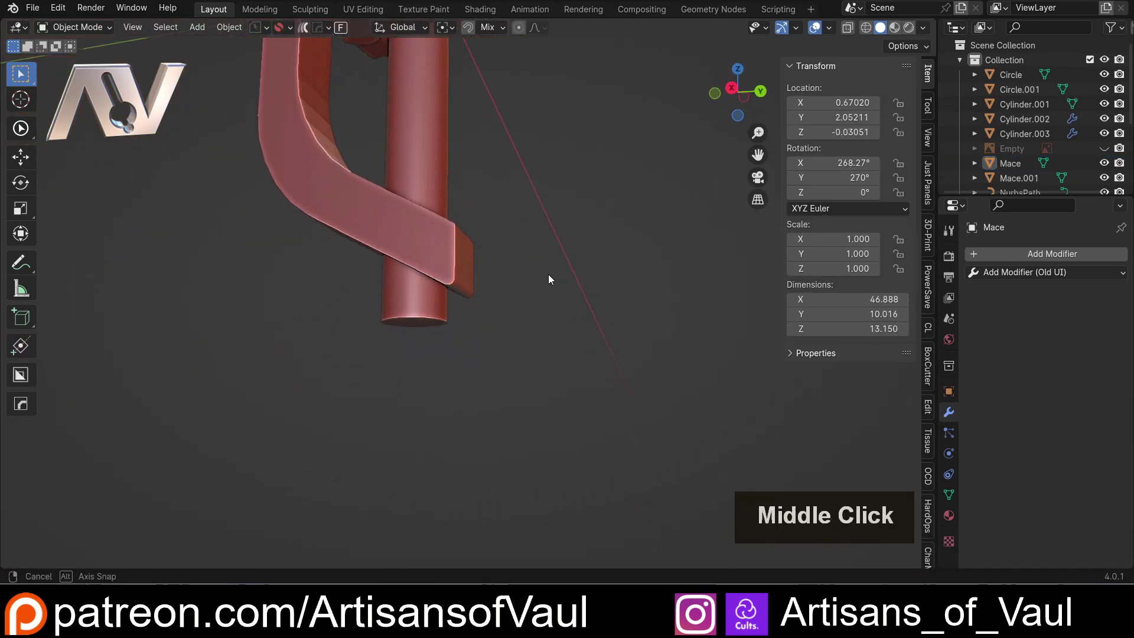
# Add a loop cut around the pommel cylinder and slide it near the bottom end.
pyautogui.scroll(-3)
pyautogui.scroll(-3)
pyautogui.middleClick(456, 225)
pyautogui.scroll(3)
pyautogui.middleClick(578, 261)
pyautogui.scroll(3)
pyautogui.click(462, 332)
pyautogui.scroll(3)
pyautogui.press('Tab')
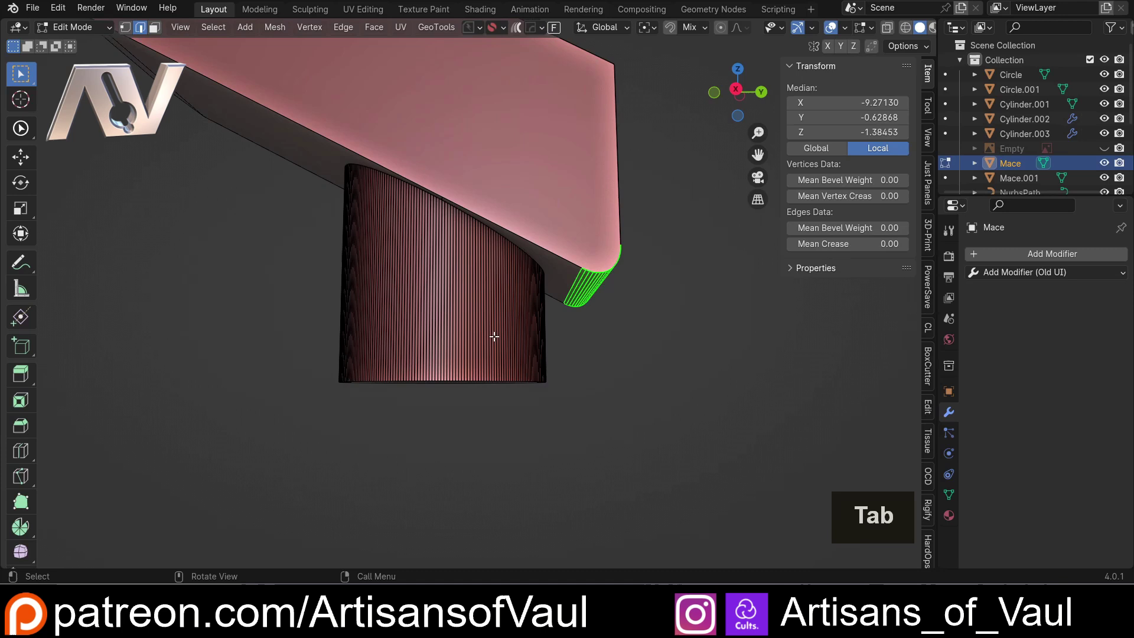
pyautogui.press('ctrl+r')
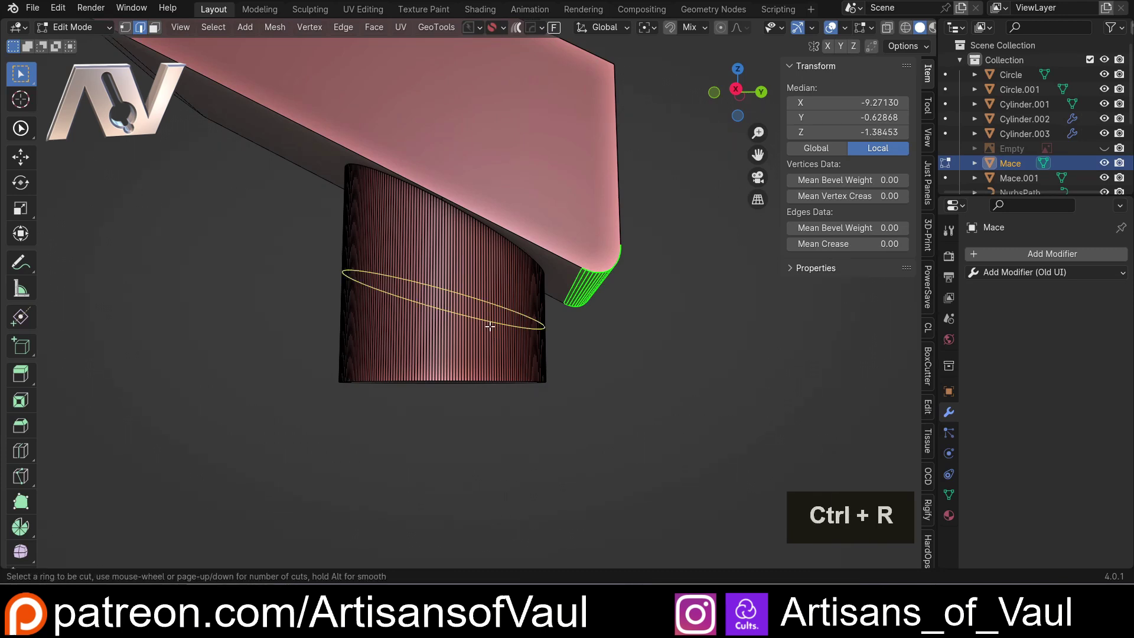
pyautogui.click(492, 325)
pyautogui.press('e')
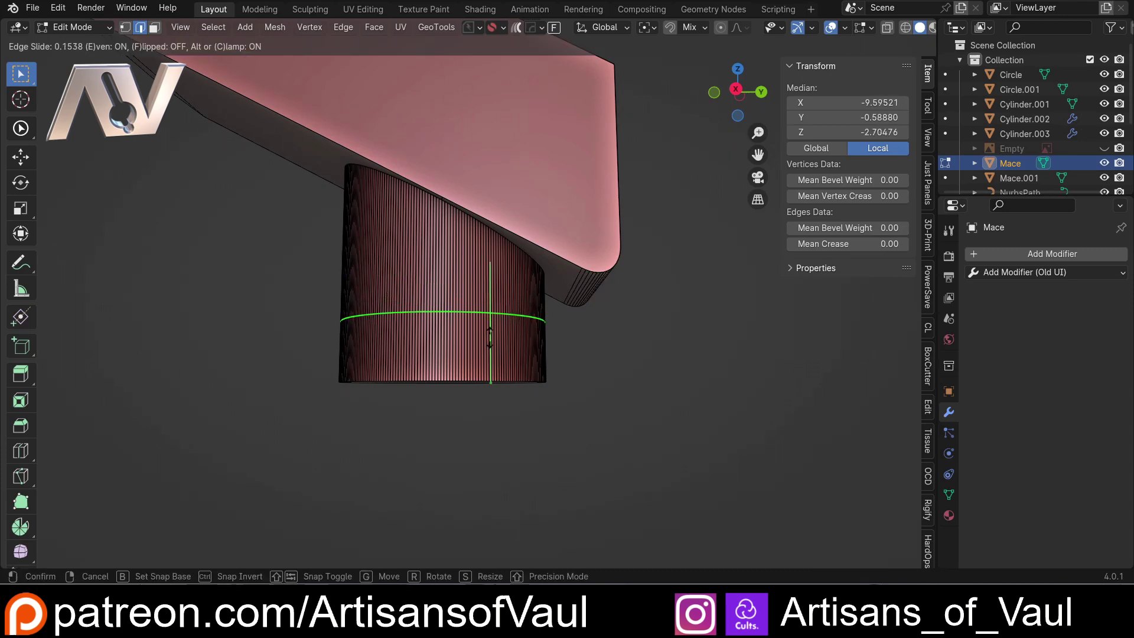
pyautogui.click(493, 336)
# Extrude the bottom face band outward into a wider flanged cap and return to Object Mode.
pyautogui.press('Tab')
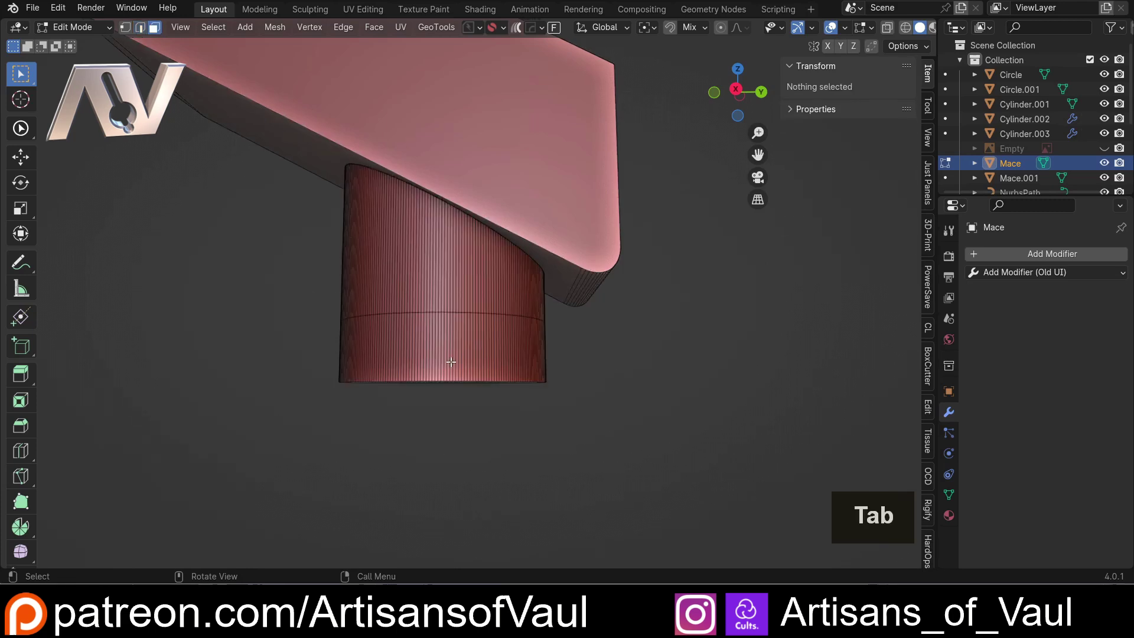
pyautogui.click(475, 350)
pyautogui.scroll(3)
pyautogui.middleClick(584, 366)
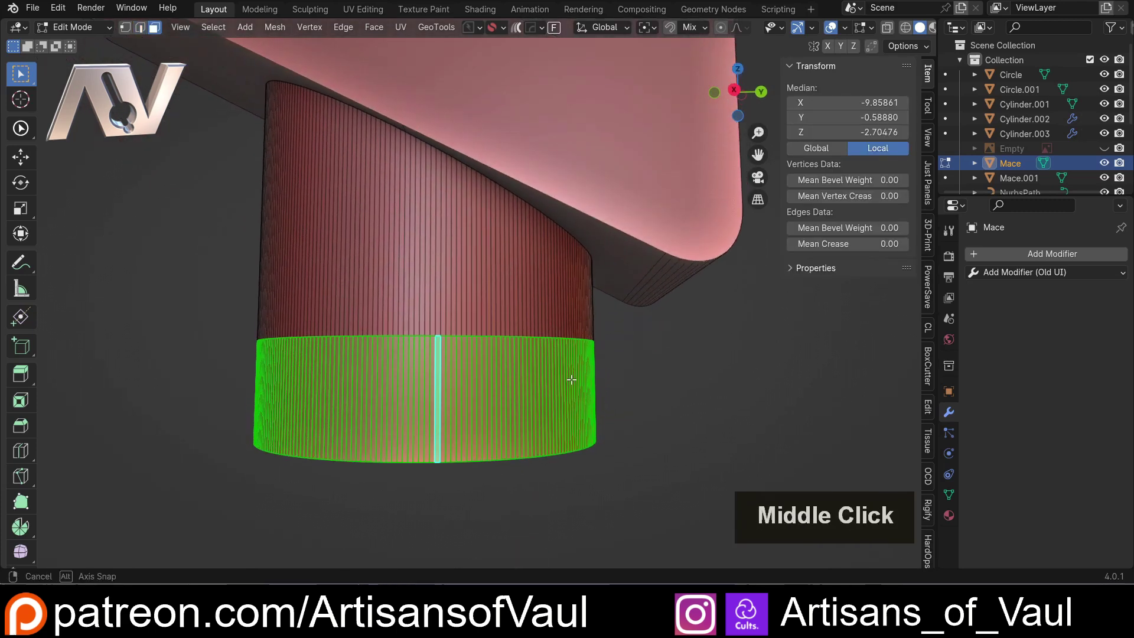
pyautogui.press('q')
pyautogui.click(546, 429)
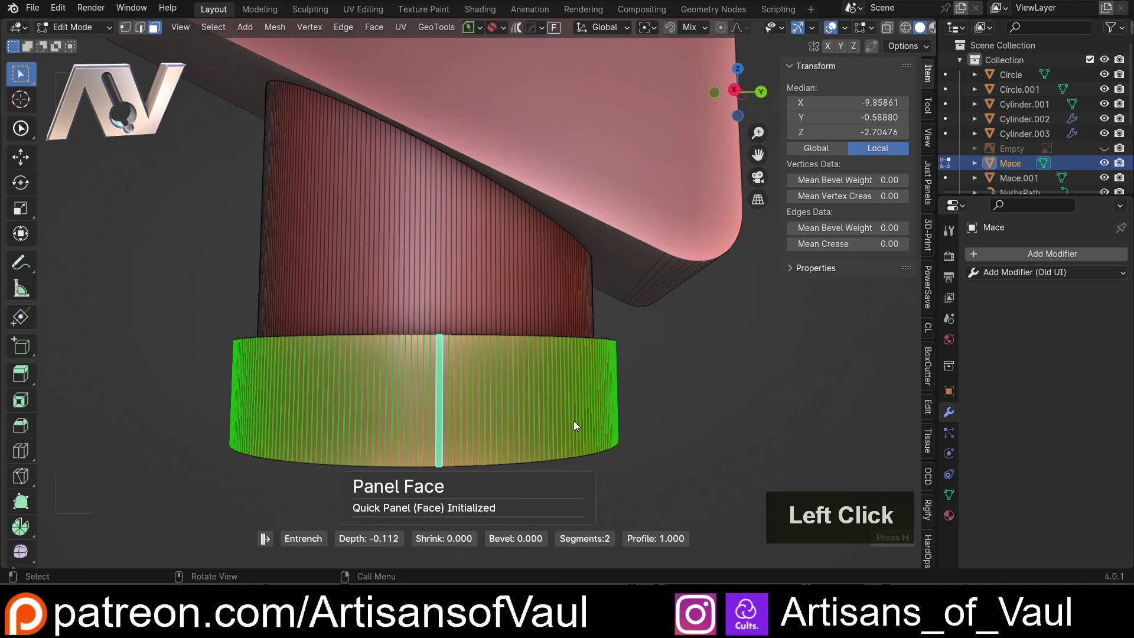
pyautogui.scroll(-3)
pyautogui.press('Tab')
pyautogui.scroll(-3)
pyautogui.click(585, 294)
pyautogui.scroll(3)
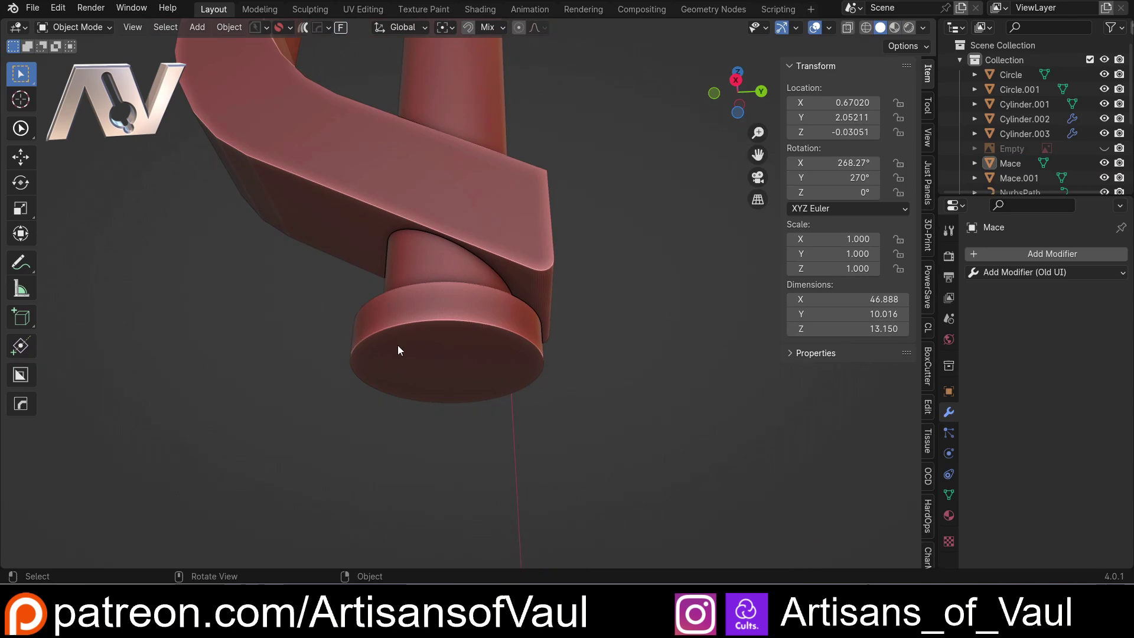
pyautogui.scroll(-3)
pyautogui.middleClick(520, 293)
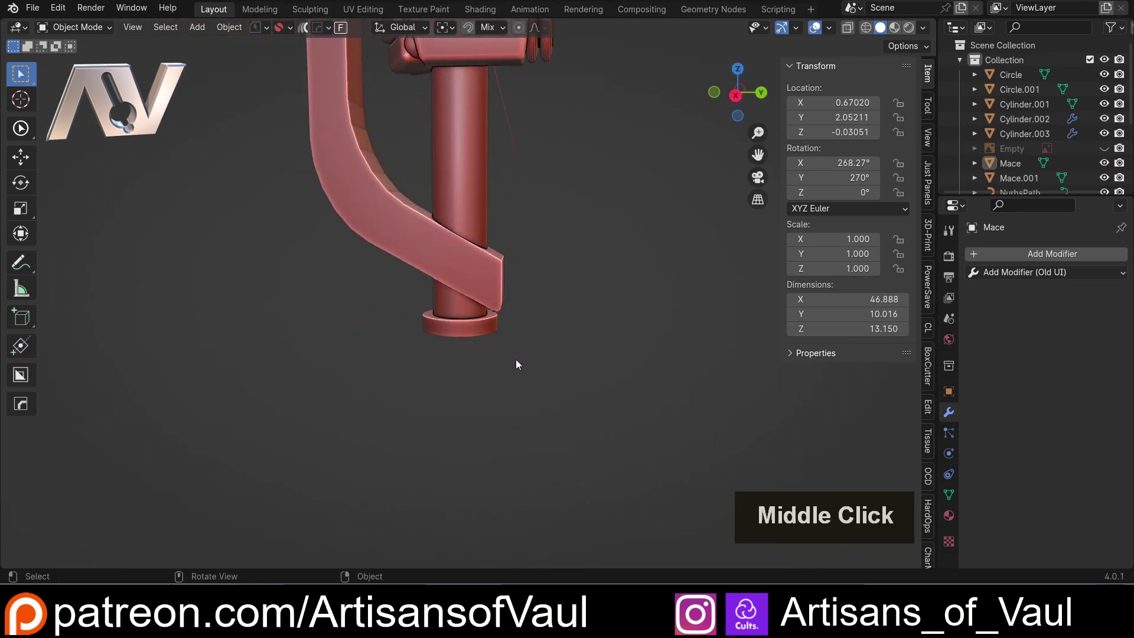
pyautogui.scroll(-3)
pyautogui.scroll(-3)
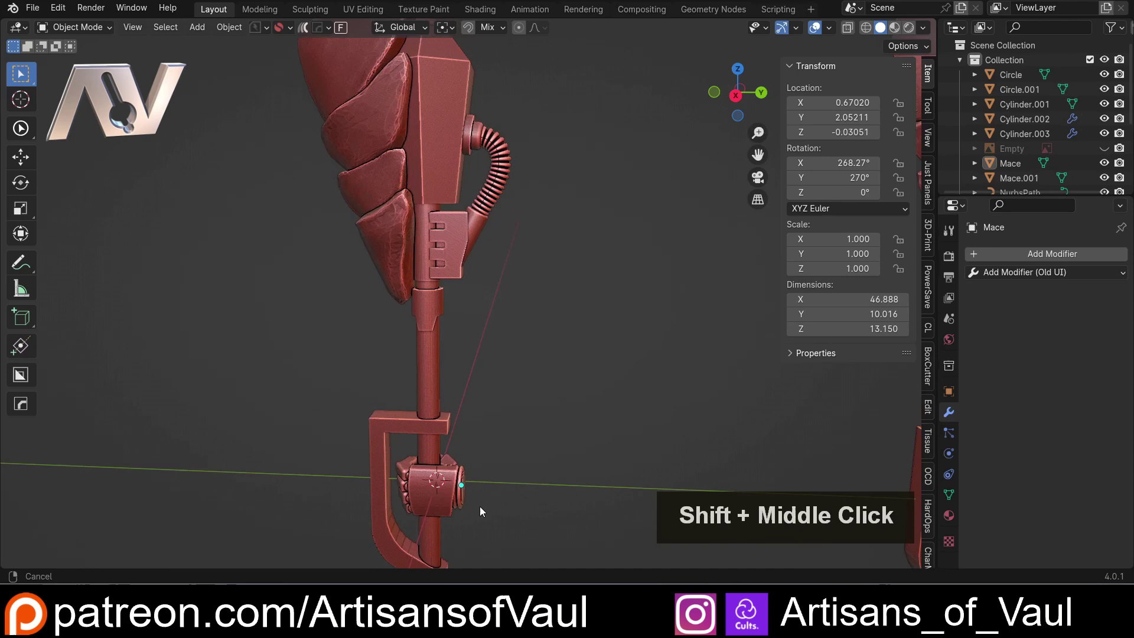
# Zoom out to see both mace copies and select the ribbed hose Cylinder.003 to show its Array modifier.
pyautogui.scroll(-3)
pyautogui.middleClick(483, 308)
pyautogui.scroll(3)
pyautogui.middleClick(509, 389)
pyautogui.scroll(-3)
pyautogui.middleClick(634, 346)
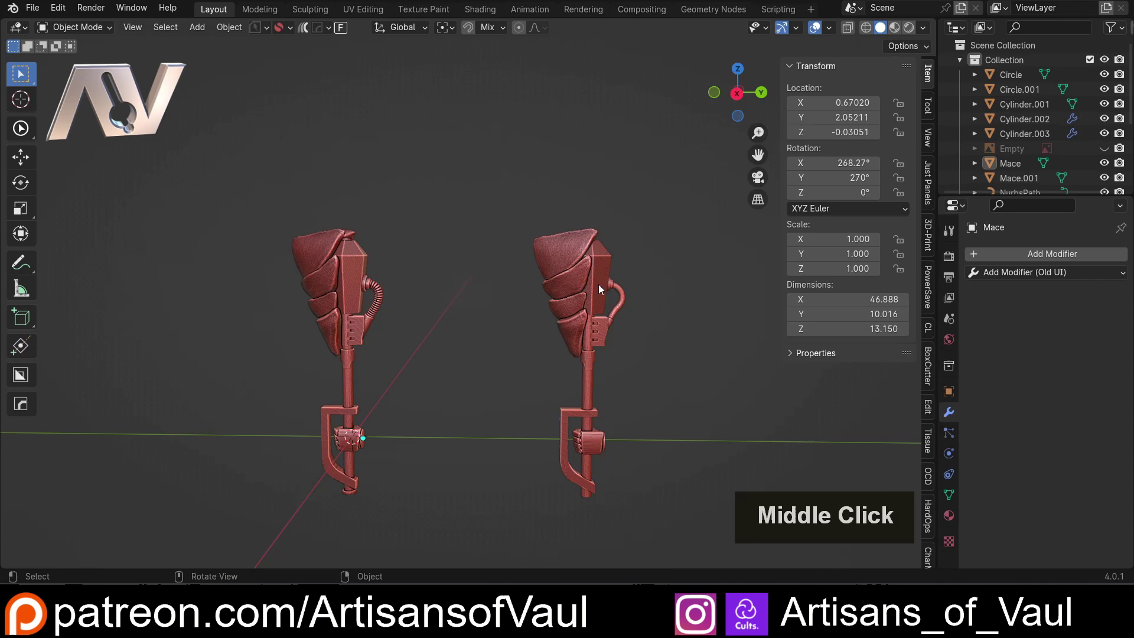
pyautogui.scroll(3)
pyautogui.middleClick(647, 320)
pyautogui.click(558, 298)
pyautogui.middleClick(277, 340)
pyautogui.scroll(3)
pyautogui.click(332, 342)
pyautogui.middleClick(385, 374)
pyautogui.click(526, 322)
pyautogui.scroll(-3)
pyautogui.middleClick(542, 314)
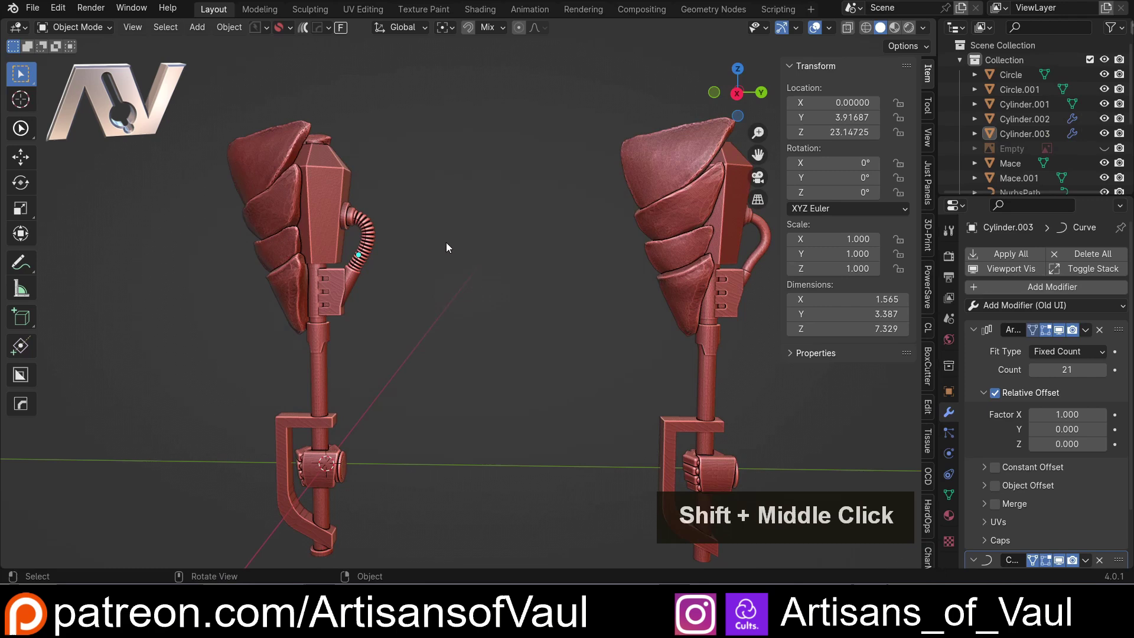
pyautogui.scroll(3)
pyautogui.scroll(3)
pyautogui.scroll(3)
pyautogui.middleClick(477, 220)
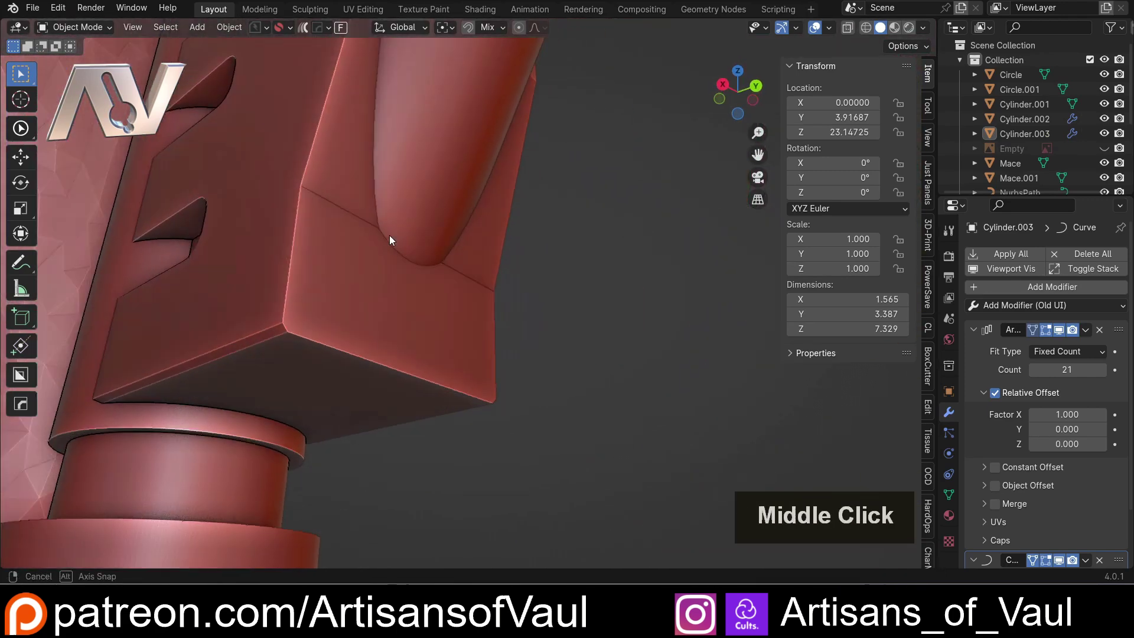
pyautogui.click(321, 349)
pyautogui.middleClick(347, 280)
pyautogui.scroll(3)
pyautogui.press('Tab')
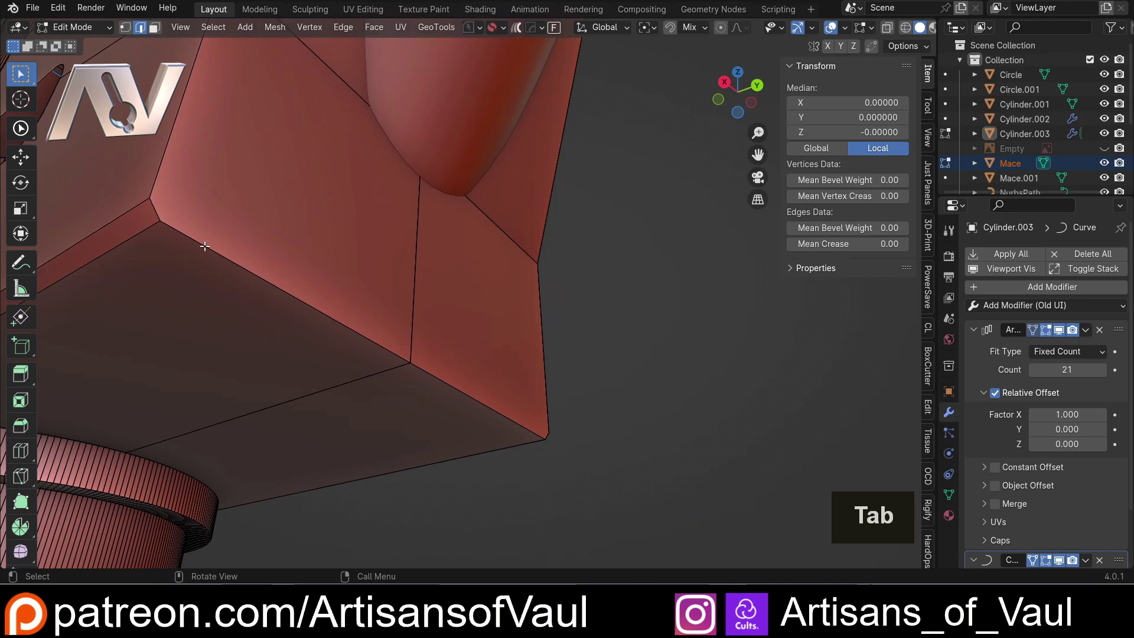
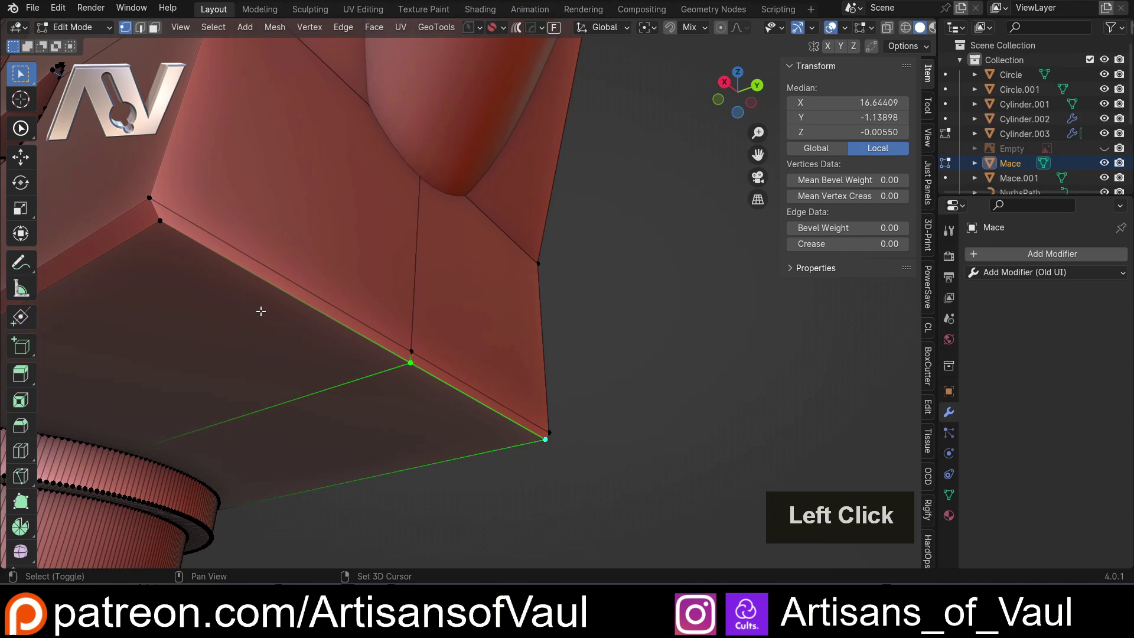
pyautogui.middleClick(302, 295)
pyautogui.press('g')
pyautogui.click(465, 371)
pyautogui.scroll(-3)
pyautogui.middleClick(361, 280)
pyautogui.press('Tab')
pyautogui.scroll(-3)
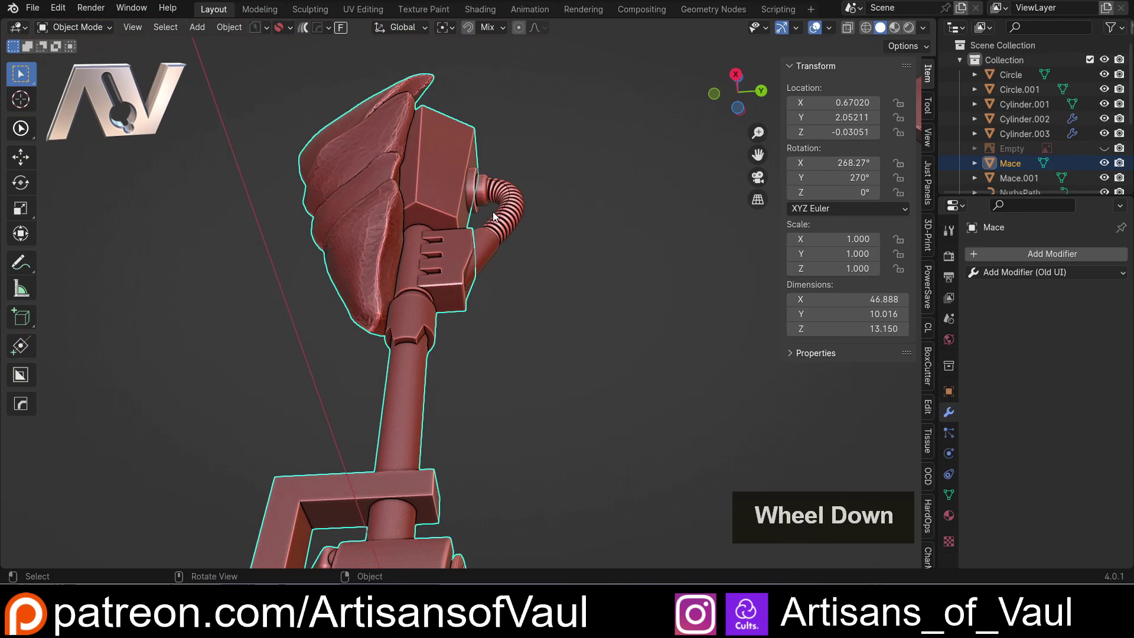
pyautogui.scroll(-3)
pyautogui.middleClick(515, 294)
pyautogui.scroll(-3)
pyautogui.middleClick(503, 297)
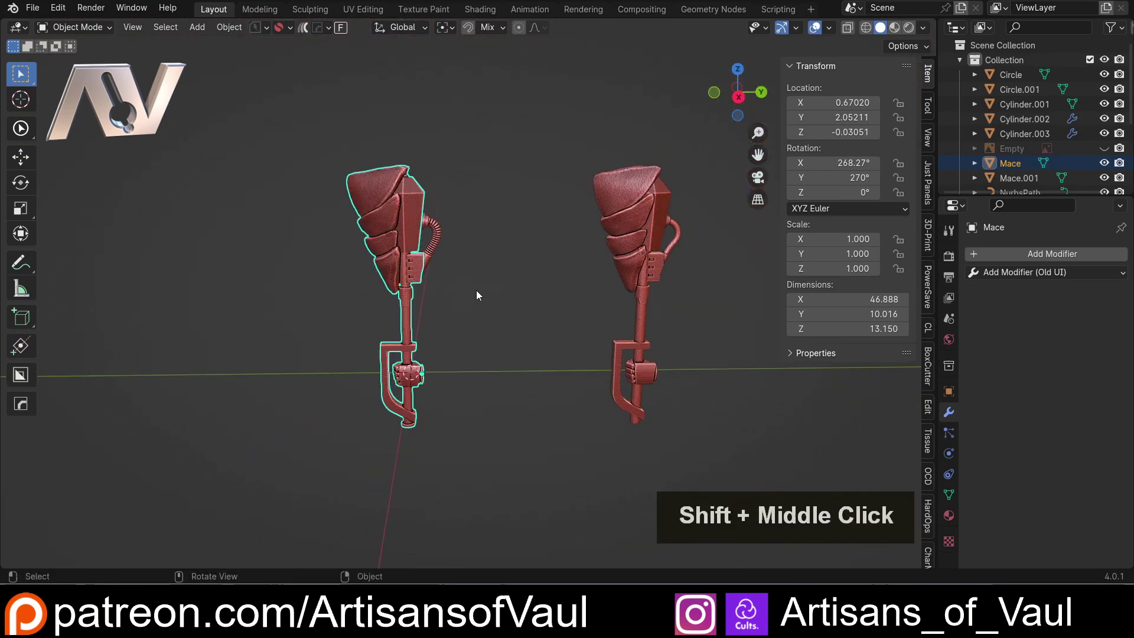
pyautogui.scroll(3)
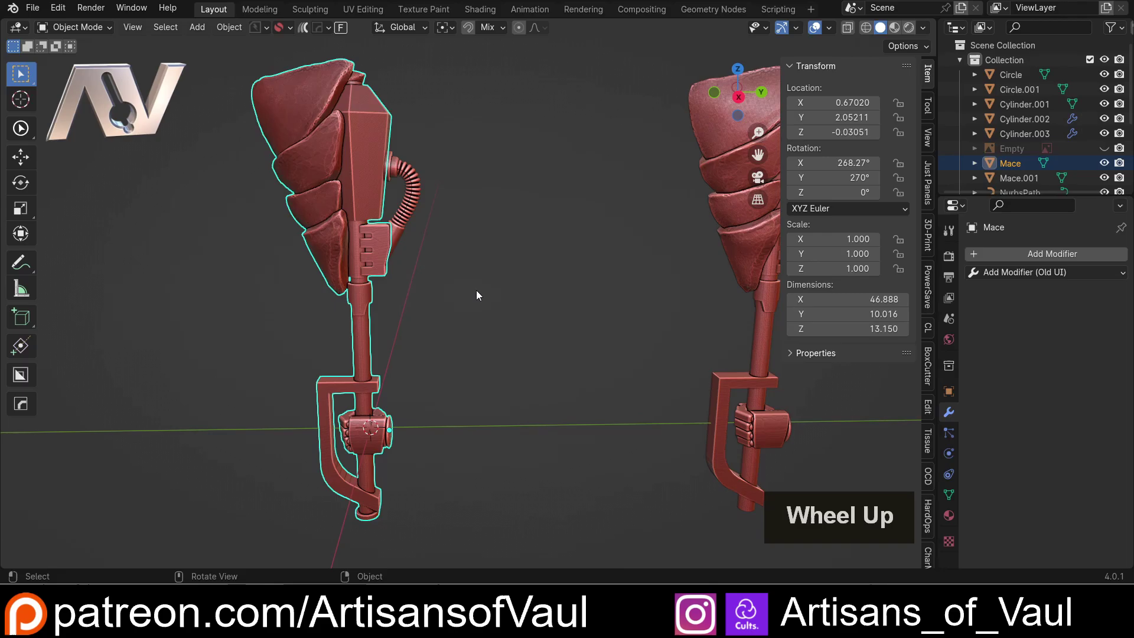
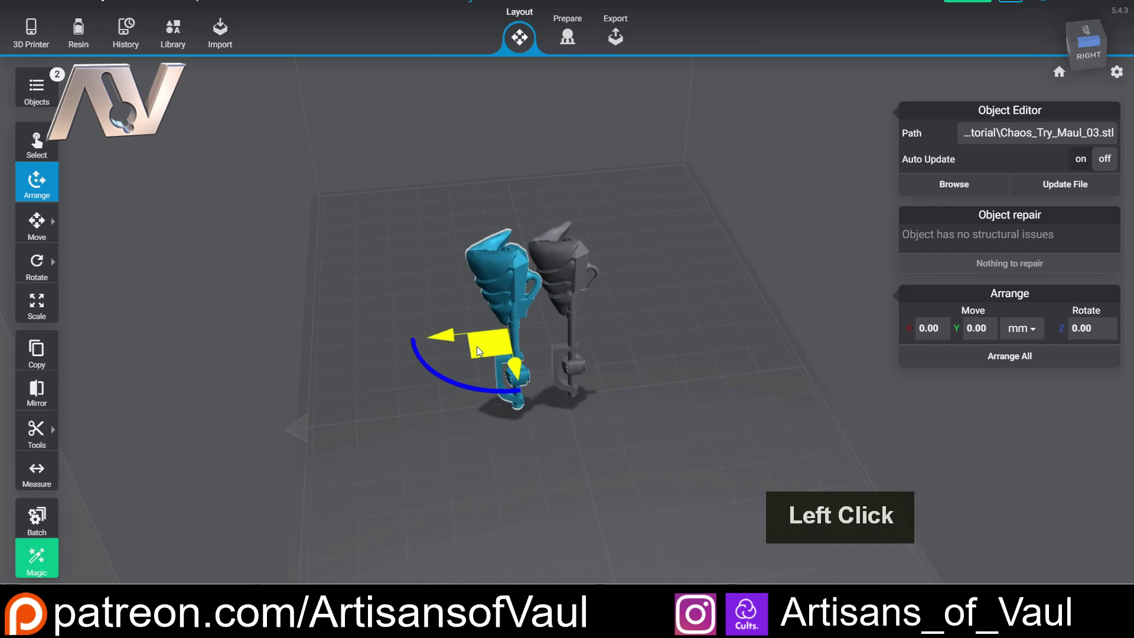
# Select each imported mace STL in Layout and zoom in to compare the smooth and ribbed hoses.
pyautogui.doubleClick(584, 334)
pyautogui.click(605, 333)
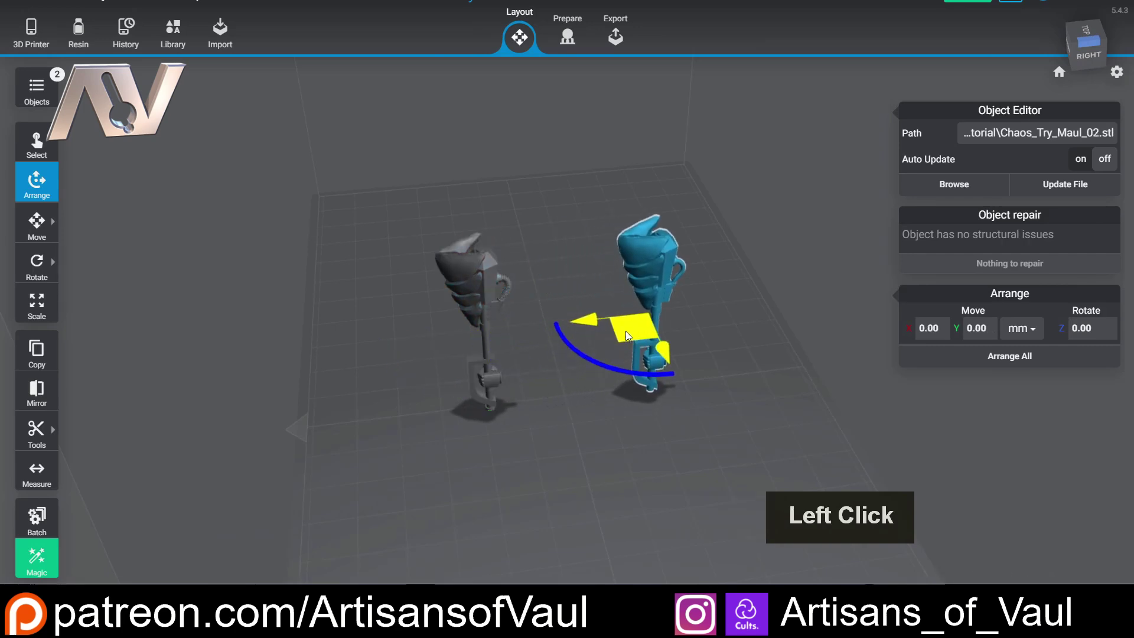
pyautogui.scroll(3)
pyautogui.rightClick(579, 357)
pyautogui.middleClick(393, 197)
pyautogui.scroll(3)
pyautogui.middleClick(552, 228)
pyautogui.scroll(3)
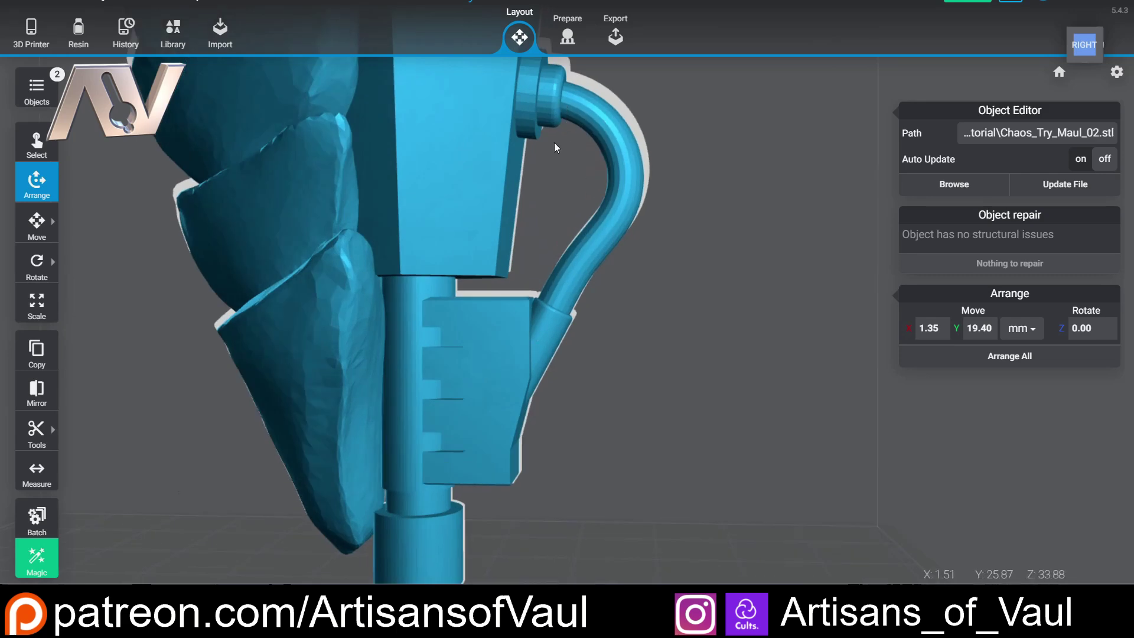
pyautogui.rightClick(629, 353)
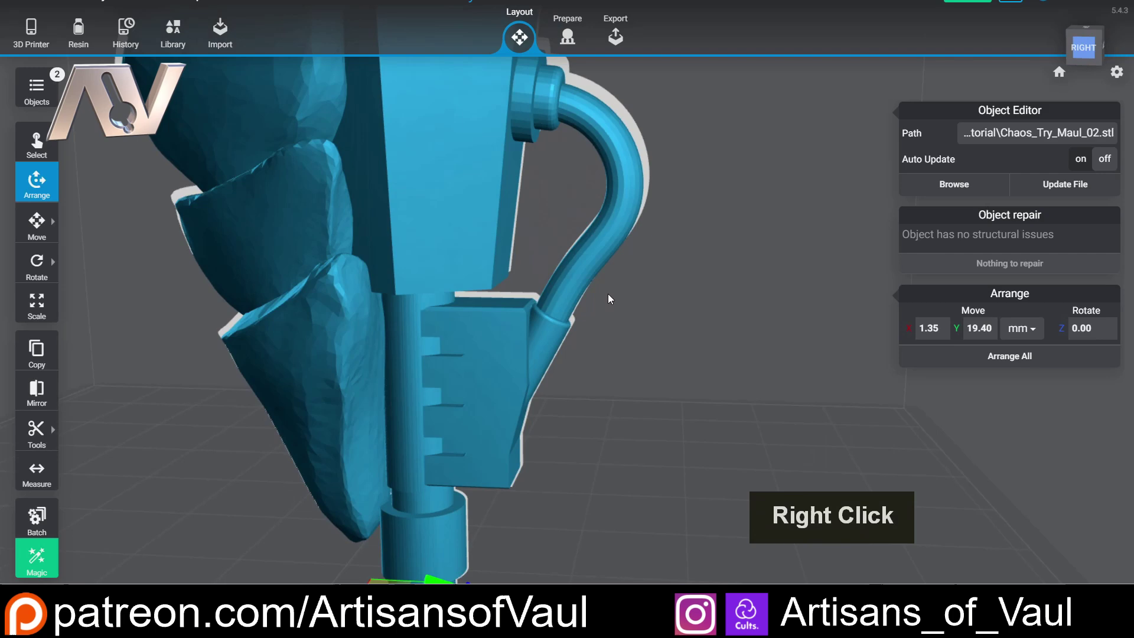
pyautogui.middleClick(584, 223)
pyautogui.scroll(-3)
pyautogui.click(690, 370)
pyautogui.middleClick(486, 374)
pyautogui.scroll(-3)
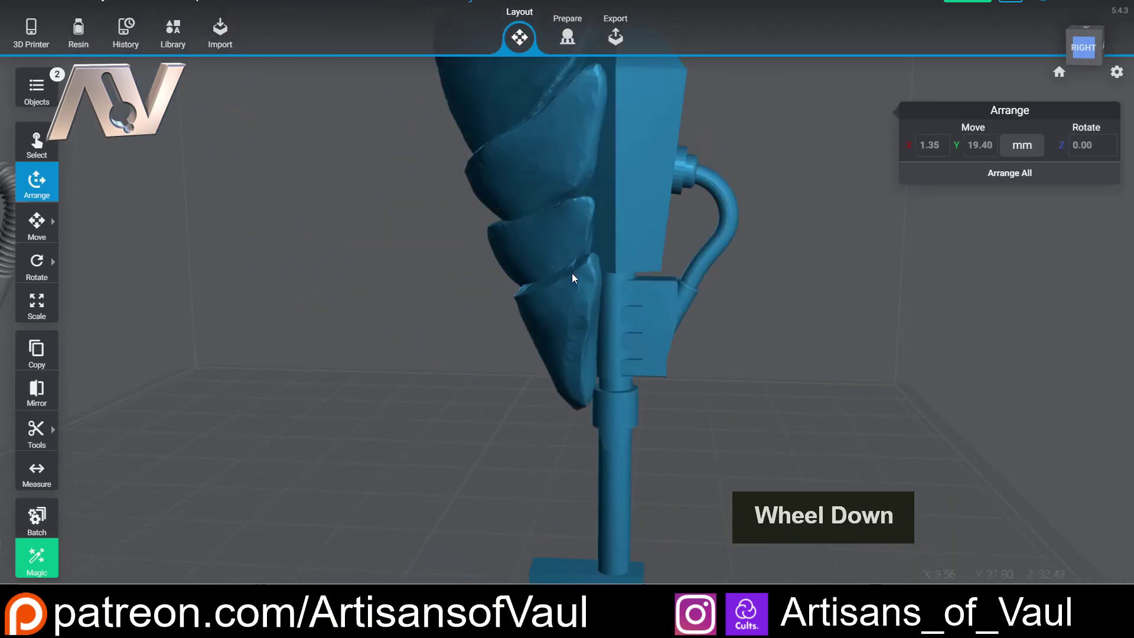
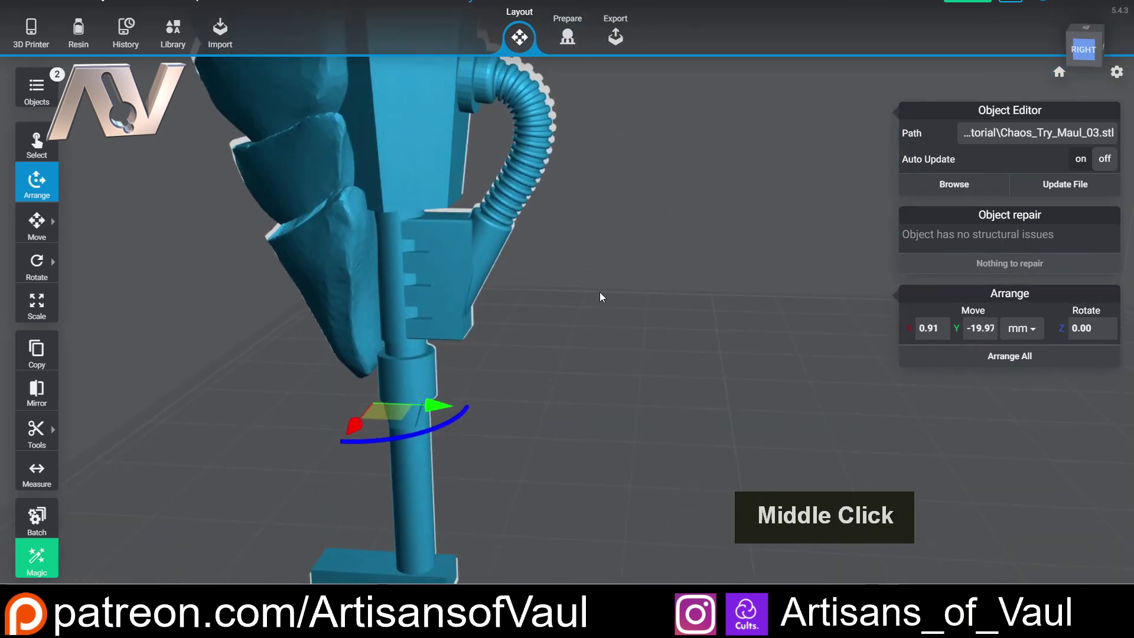
pyautogui.scroll(3)
pyautogui.middleClick(543, 229)
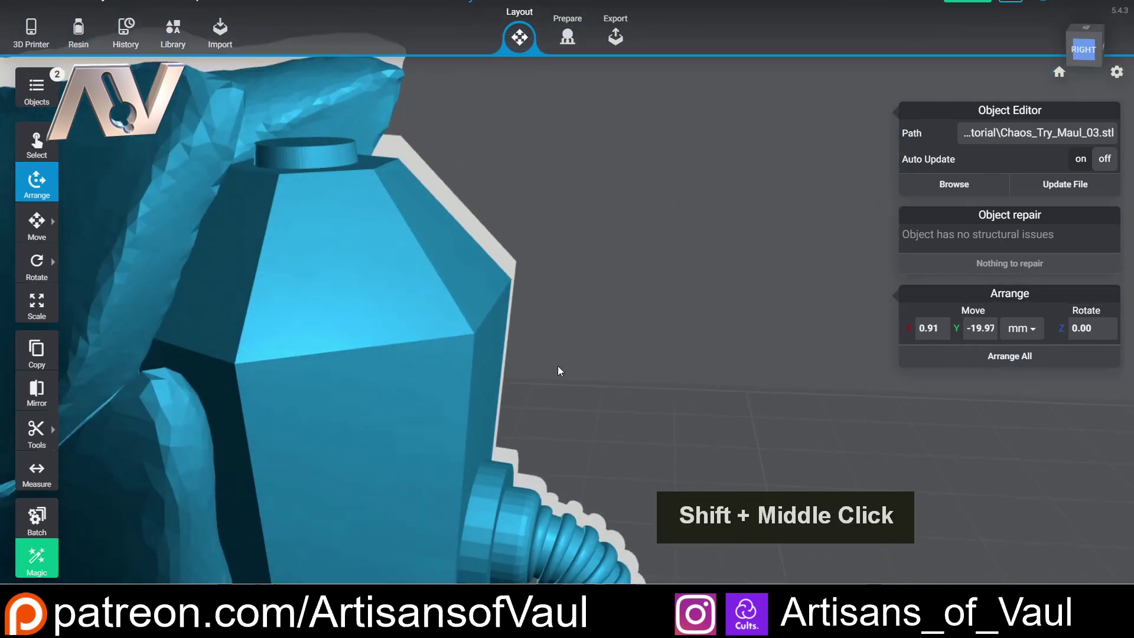
# Select the ribbed-hose mace, switch to the Prepare stage and close in on the hose underside.
pyautogui.click(556, 297)
pyautogui.doubleClick(501, 241)
pyautogui.click(569, 41)
pyautogui.scroll(3)
pyautogui.rightClick(527, 326)
pyautogui.middleClick(394, 167)
pyautogui.scroll(3)
pyautogui.middleClick(356, 279)
pyautogui.scroll(3)
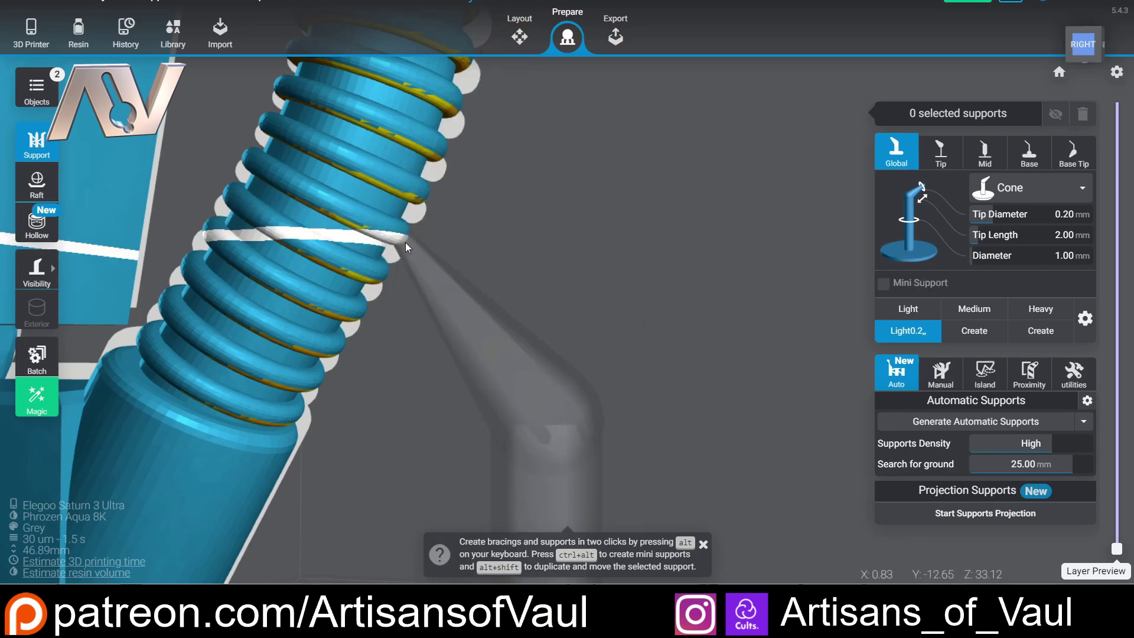
# Choose Light 0.2 supports with Mini Support enabled and place the first supports under the hose ribs.
pyautogui.click(921, 329)
pyautogui.click(910, 335)
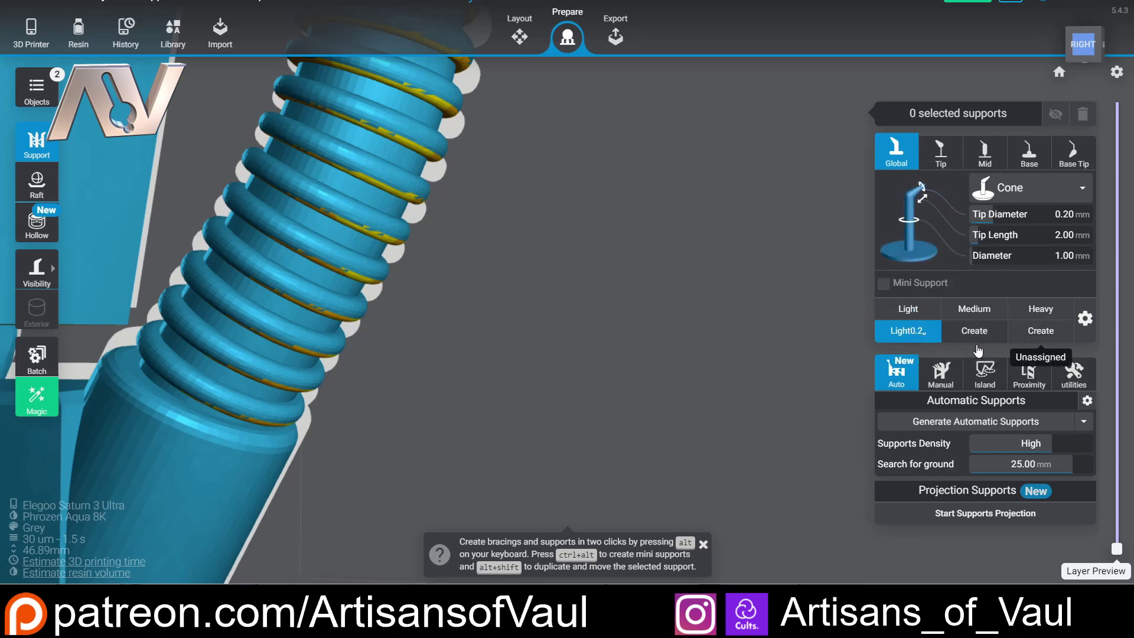
pyautogui.rightClick(351, 394)
pyautogui.middleClick(300, 283)
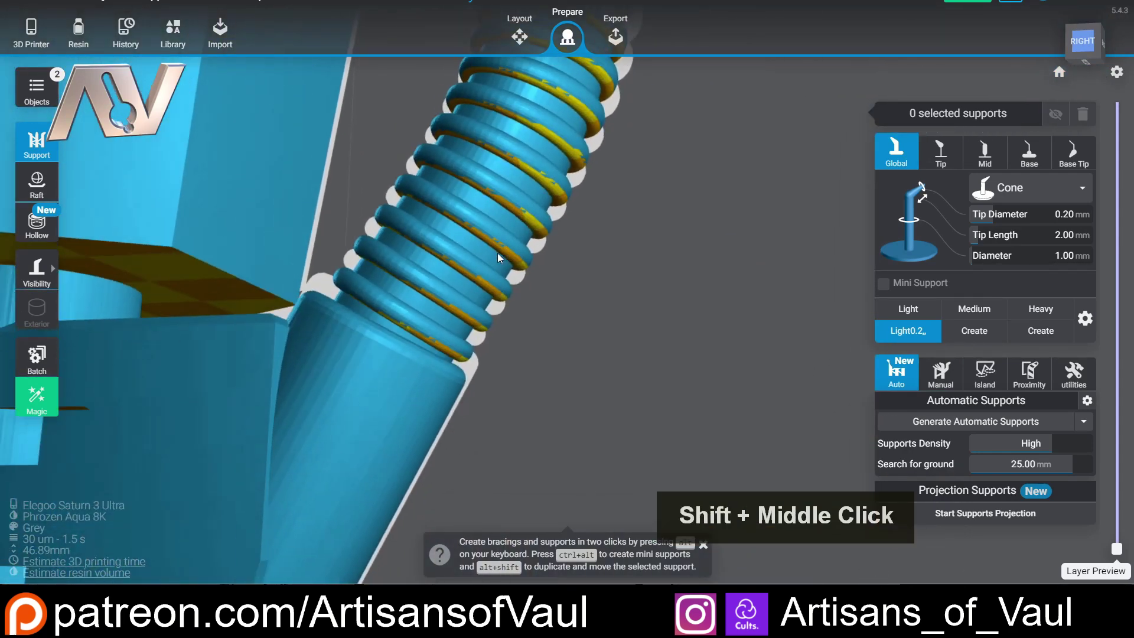
pyautogui.click(473, 353)
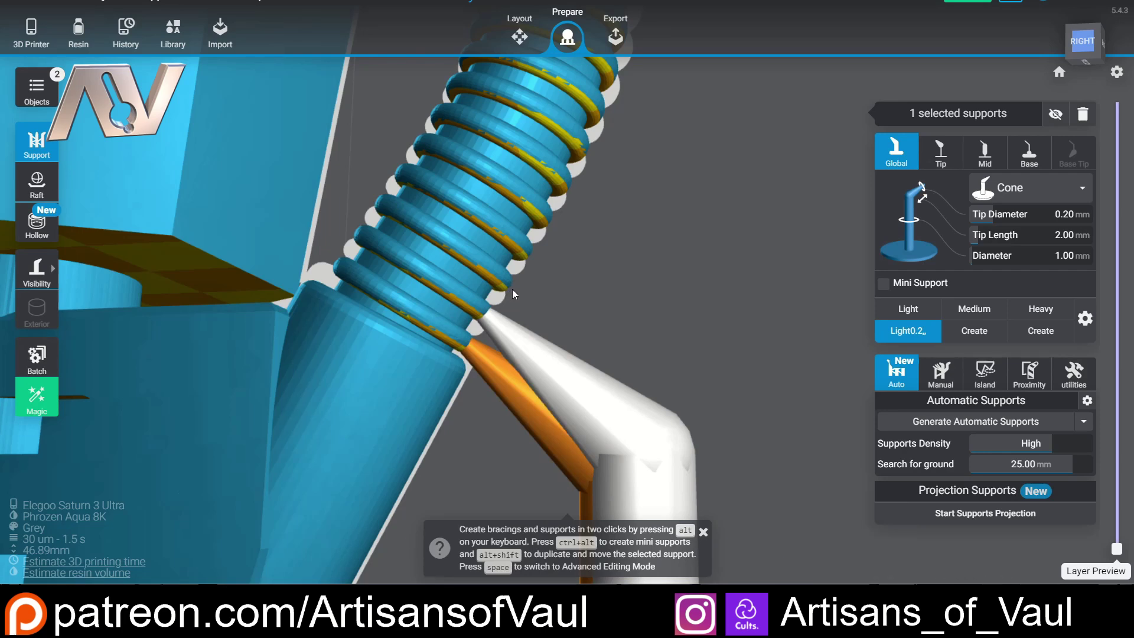
pyautogui.click(510, 294)
pyautogui.click(572, 372)
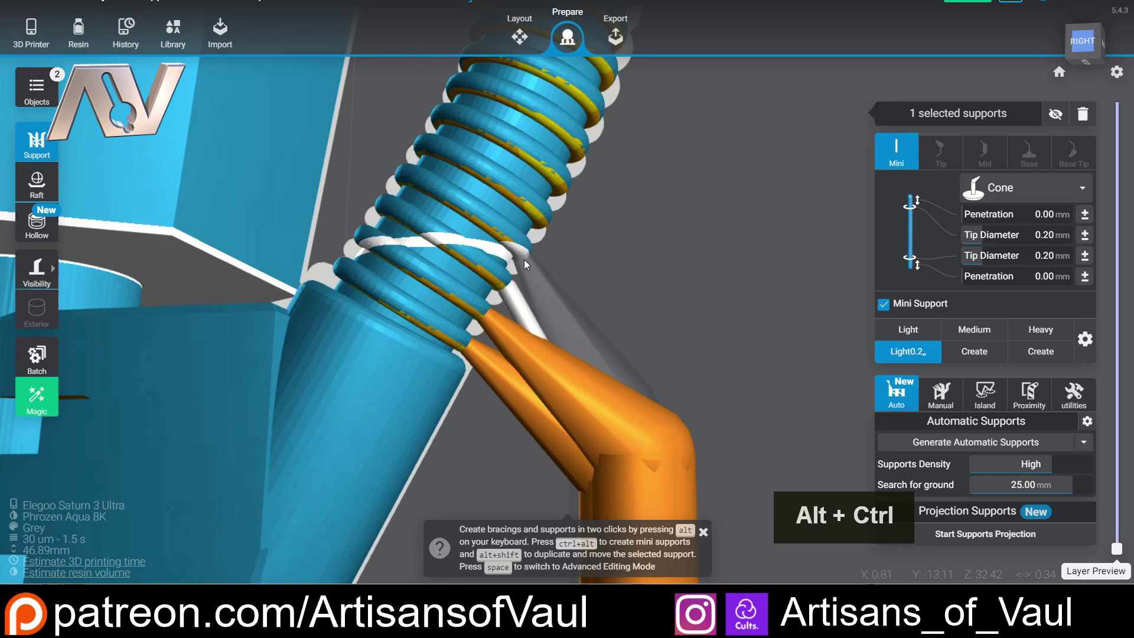
pyautogui.click(528, 261)
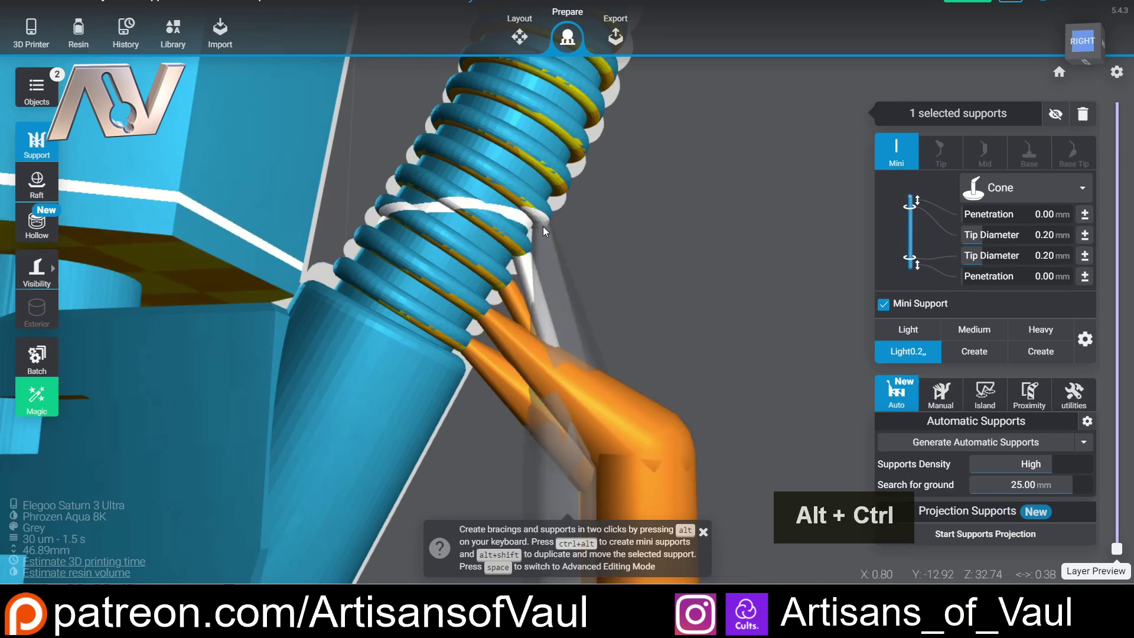
pyautogui.click(545, 231)
pyautogui.click(598, 379)
# Continue along the hose adding light supports under each higher rib.
pyautogui.middleClick(581, 262)
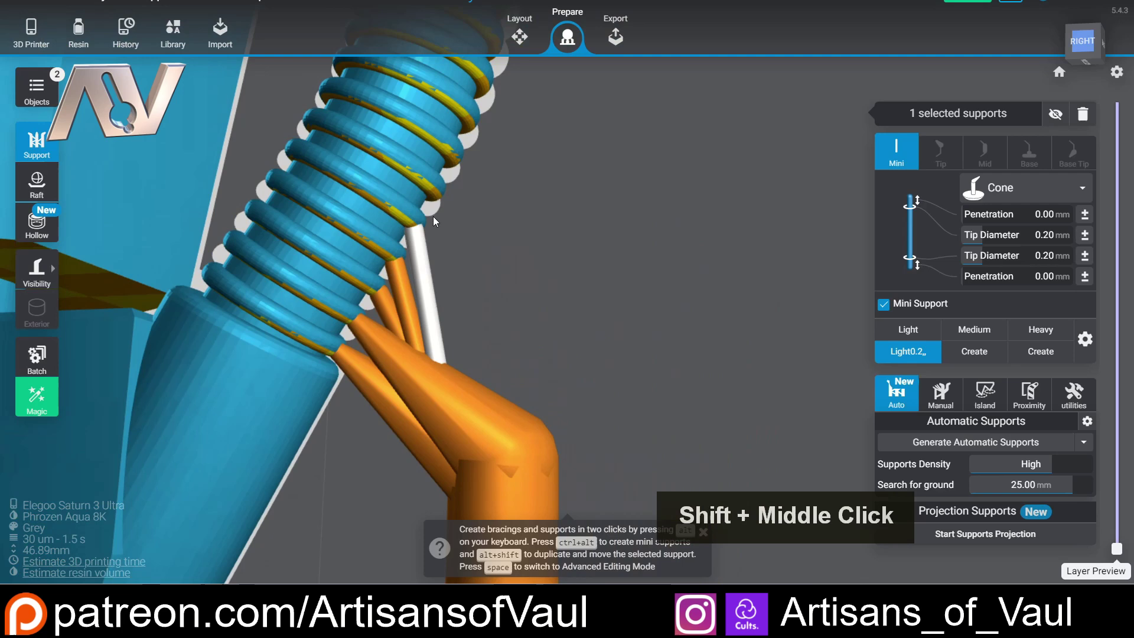
pyautogui.middleClick(443, 204)
pyautogui.click(442, 203)
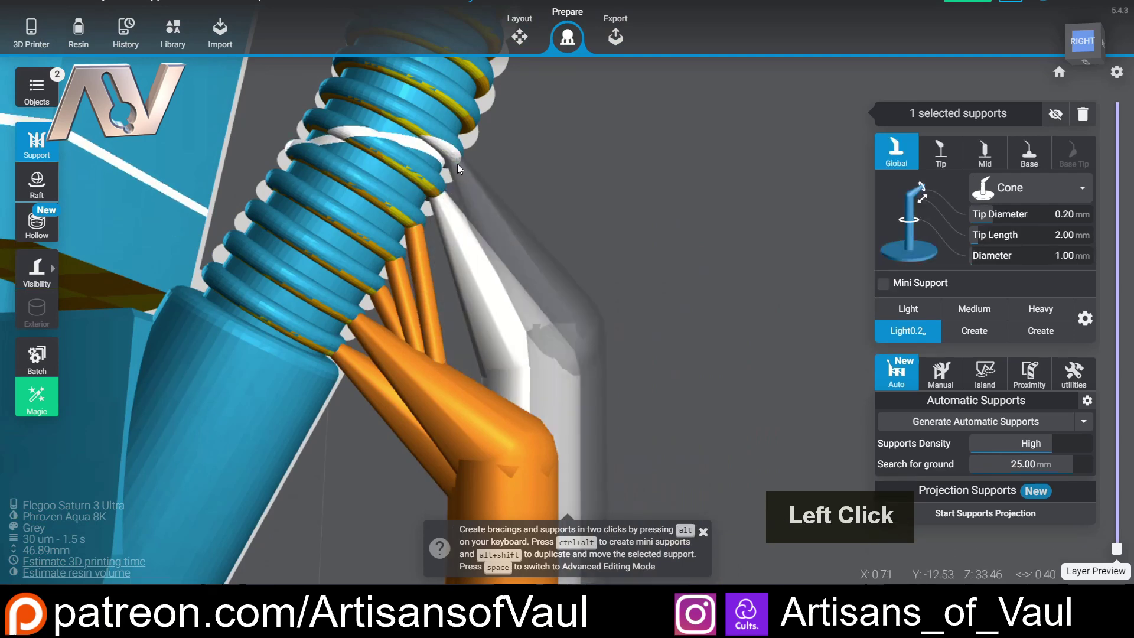
pyautogui.click(460, 169)
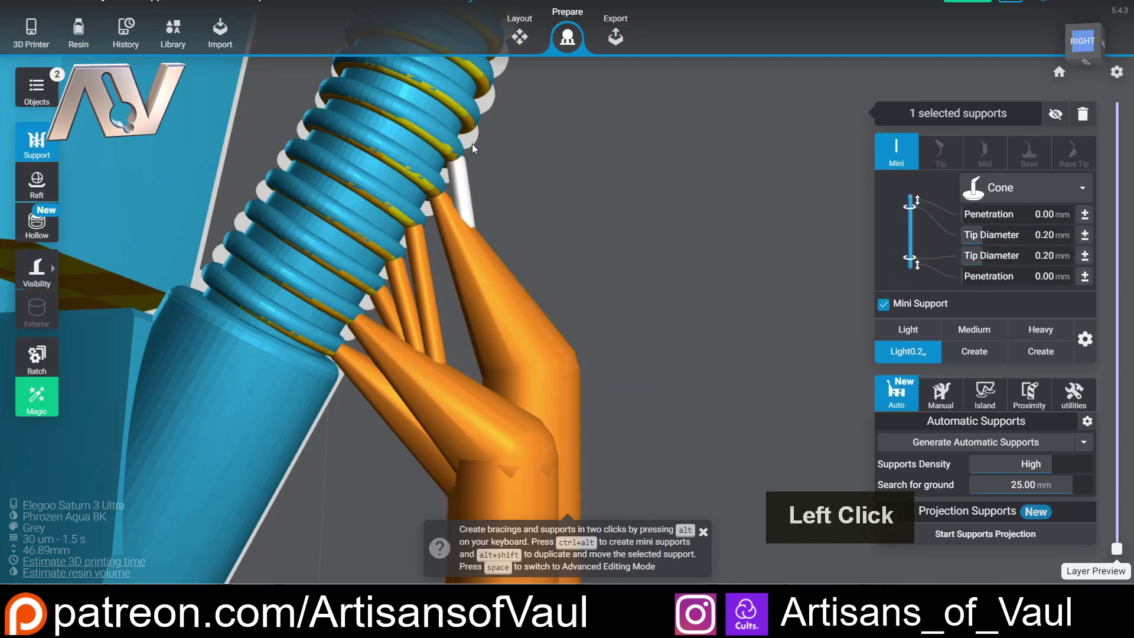
pyautogui.click(475, 130)
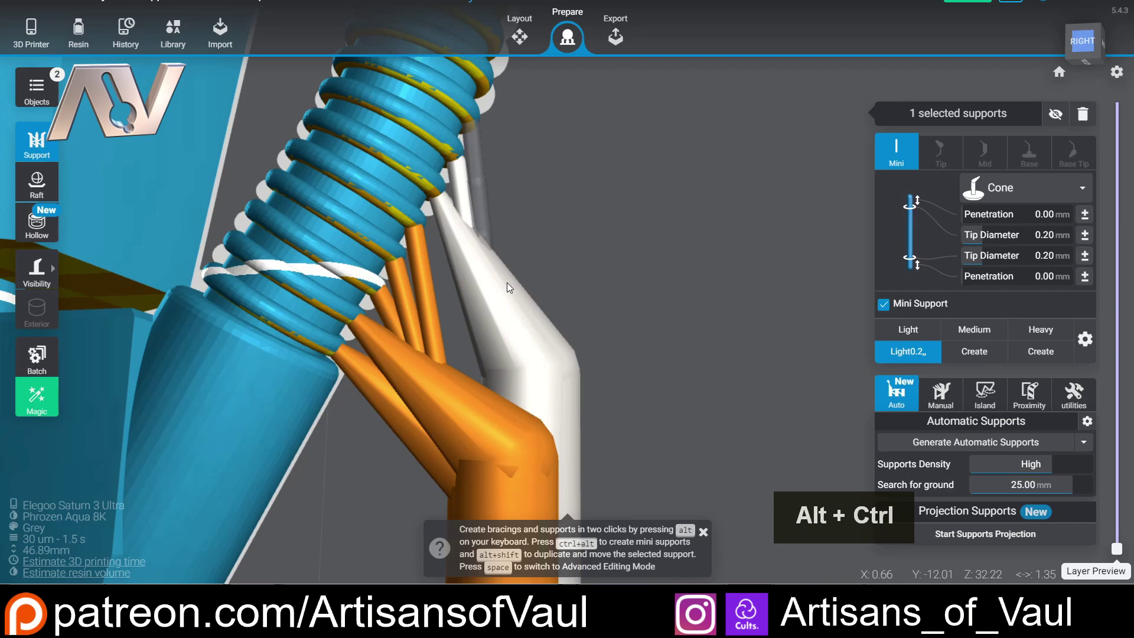
pyautogui.click(561, 355)
pyautogui.middleClick(516, 203)
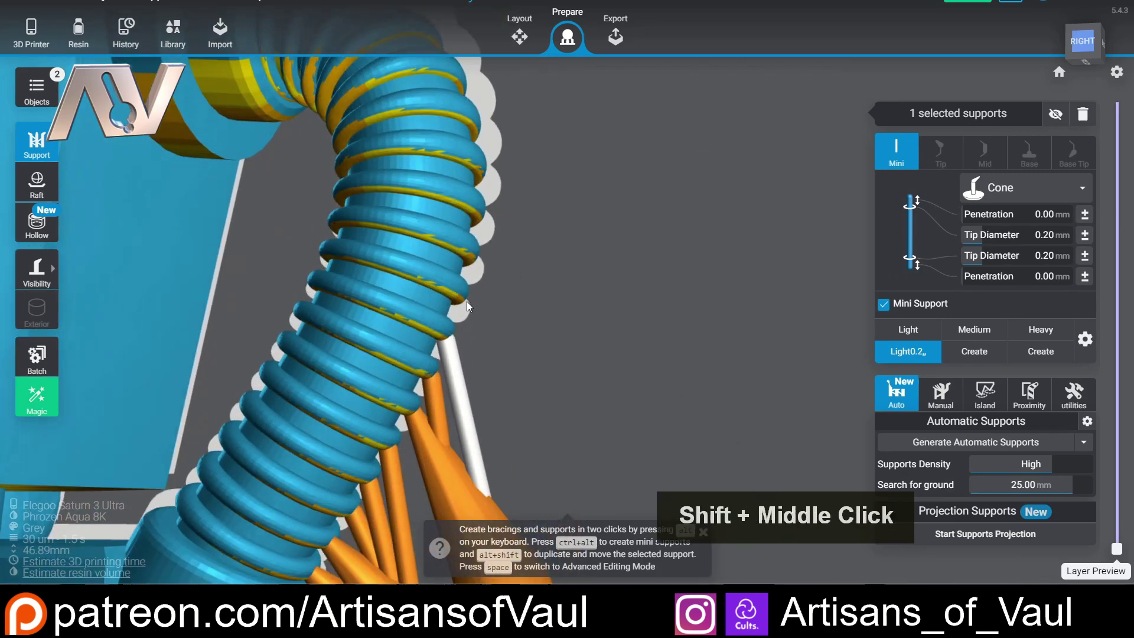
pyautogui.click(467, 306)
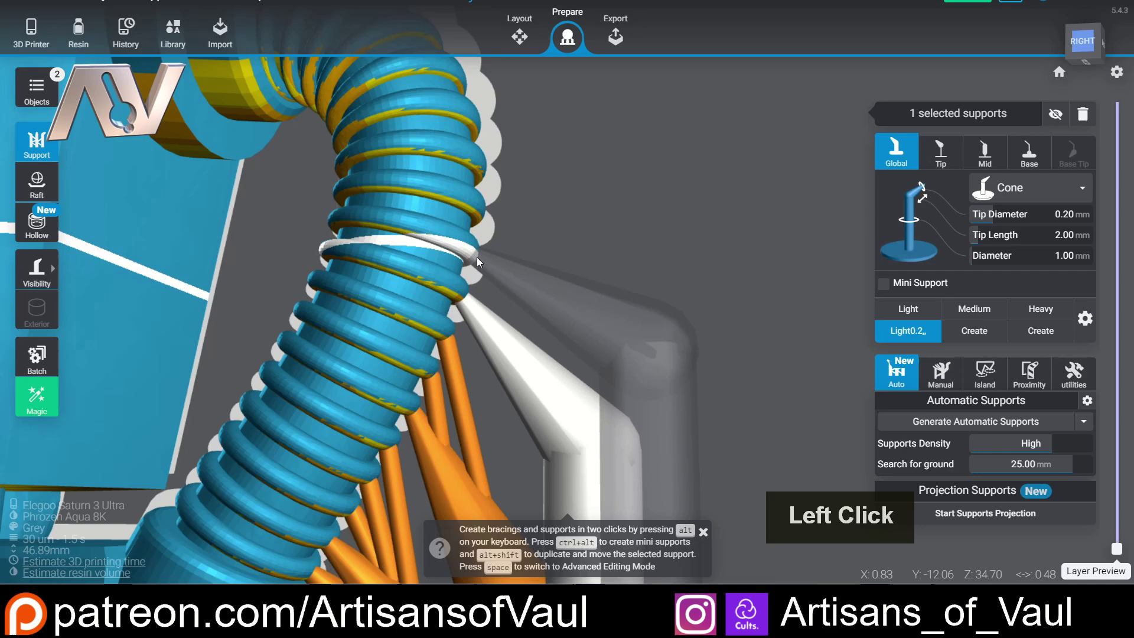
pyautogui.scroll(-3)
pyautogui.rightClick(506, 224)
pyautogui.middleClick(564, 284)
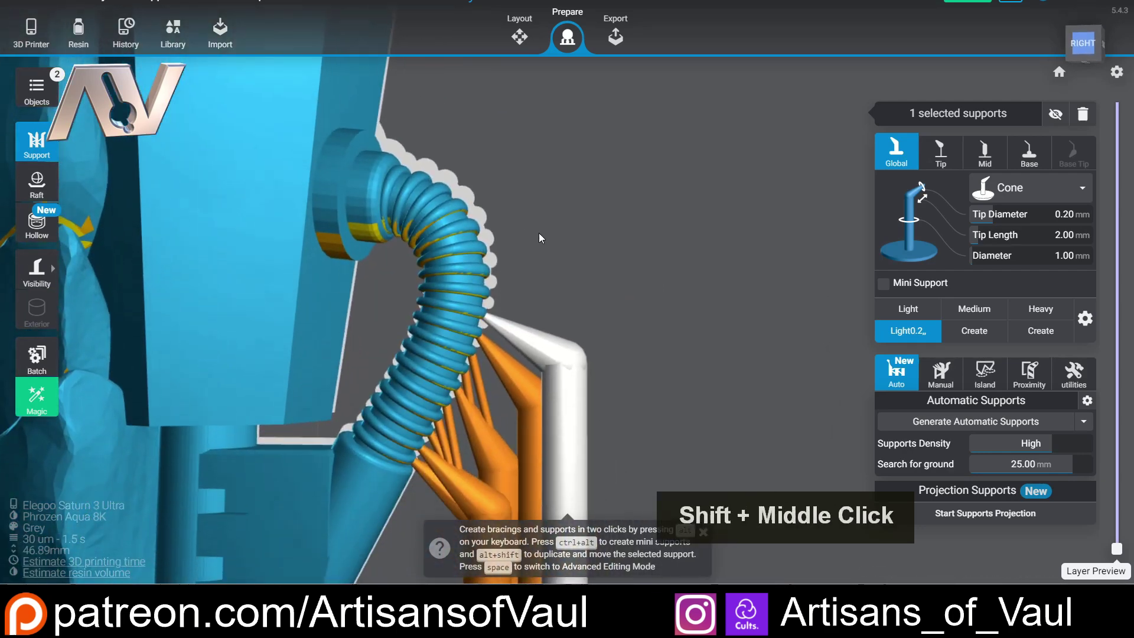
pyautogui.scroll(3)
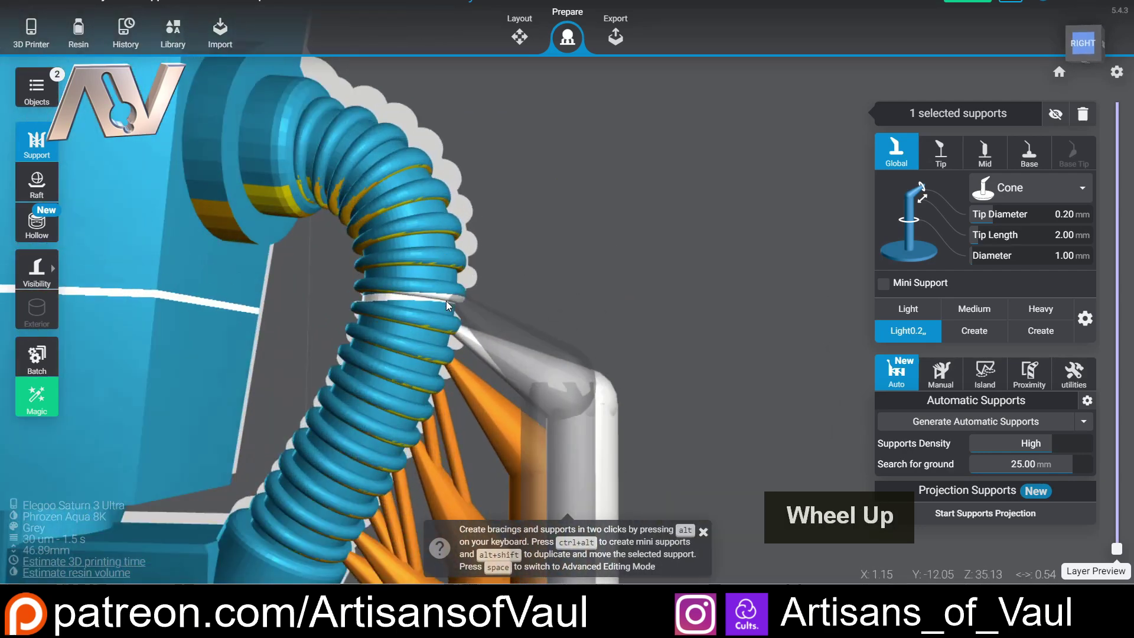
pyautogui.rightClick(394, 326)
pyautogui.middleClick(572, 316)
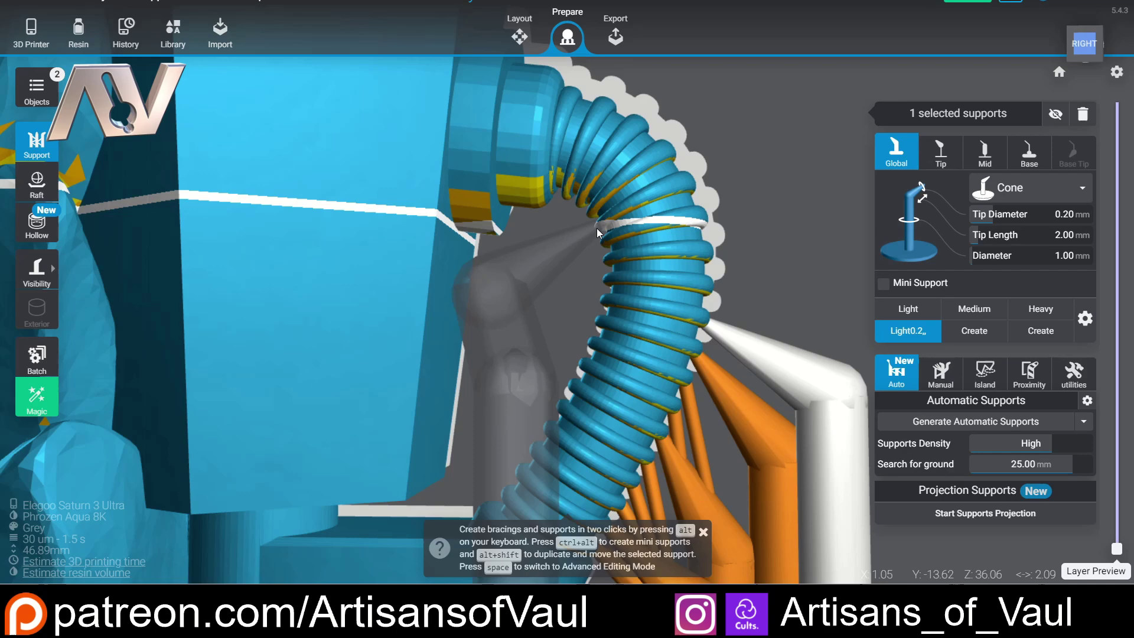
# Attach a support to a hose rib and tie mini braces between the hose supports, then inspect the result.
pyautogui.click(600, 233)
pyautogui.scroll(3)
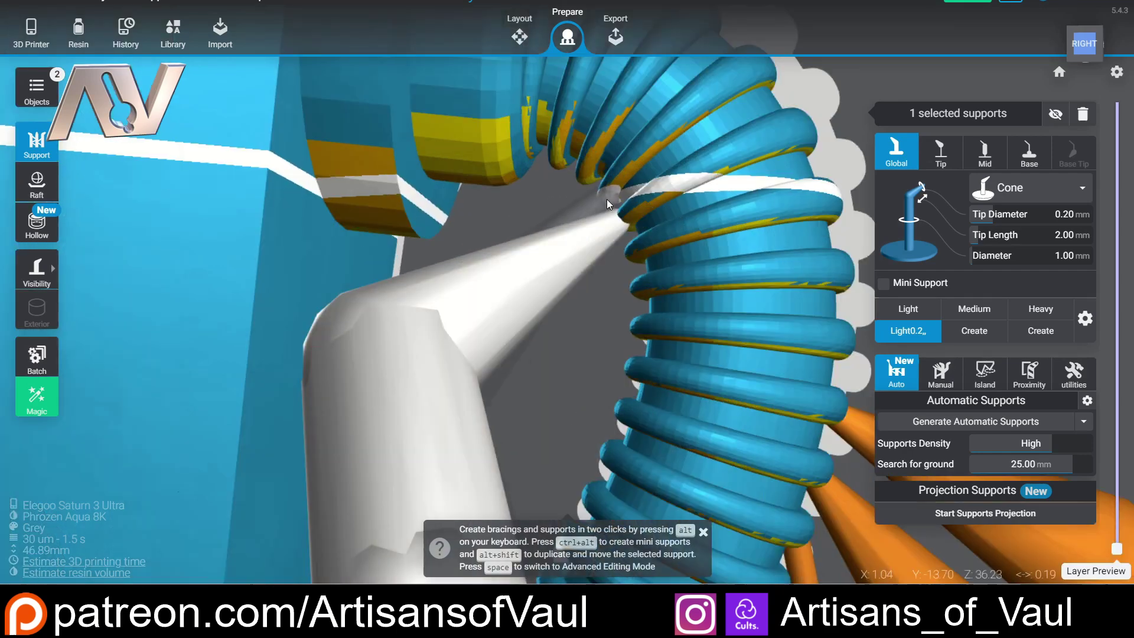
pyautogui.click(609, 203)
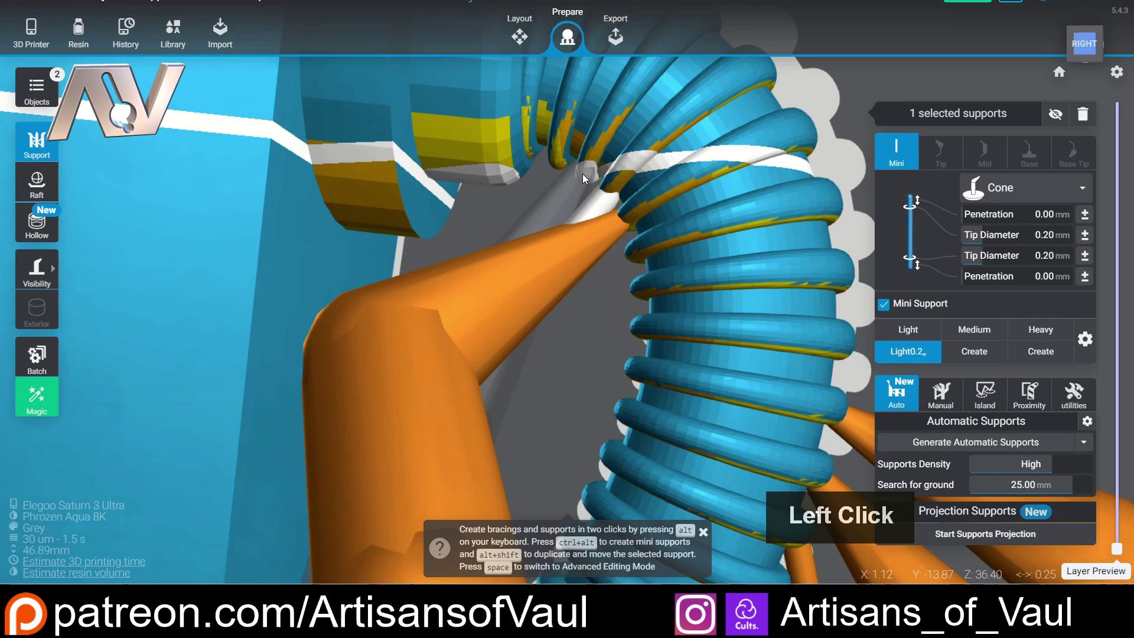
pyautogui.click(585, 178)
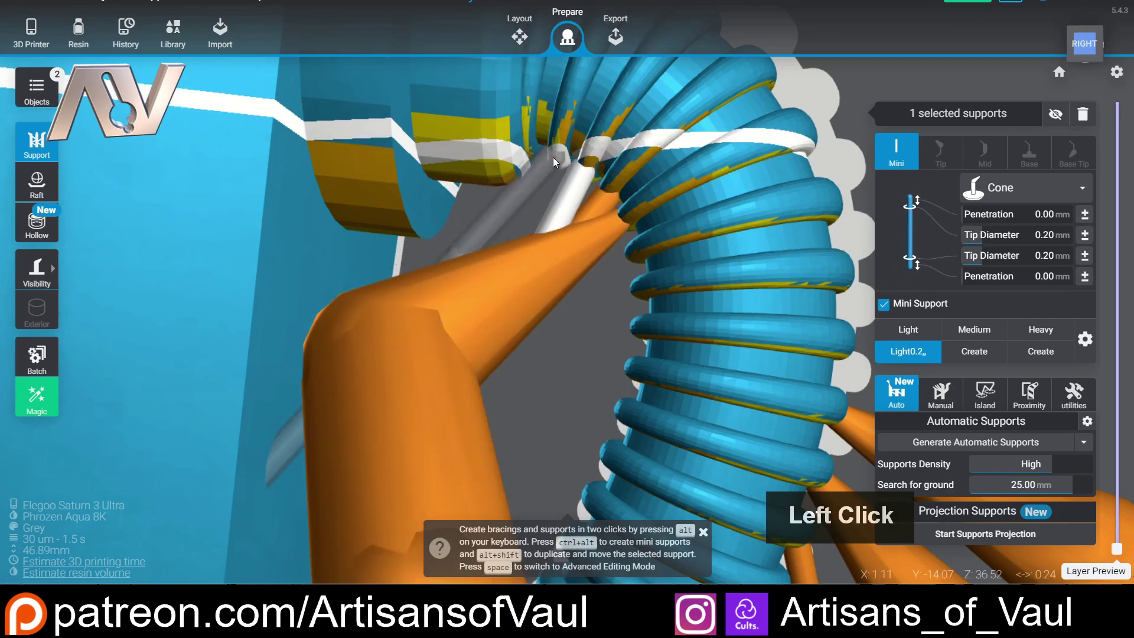
pyautogui.click(556, 162)
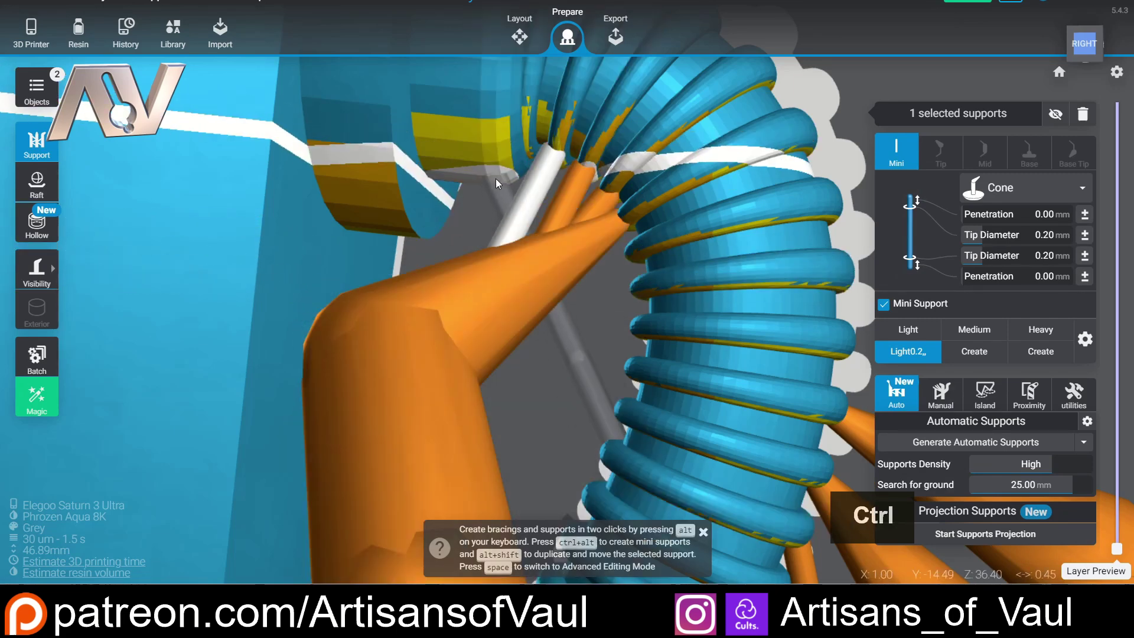
pyautogui.click(498, 183)
pyautogui.click(462, 293)
pyautogui.scroll(-3)
pyautogui.middleClick(524, 246)
pyautogui.rightClick(588, 231)
pyautogui.middleClick(548, 221)
pyautogui.scroll(3)
pyautogui.middleClick(488, 204)
pyautogui.scroll(3)
pyautogui.middleClick(563, 282)
pyautogui.middleClick(526, 186)
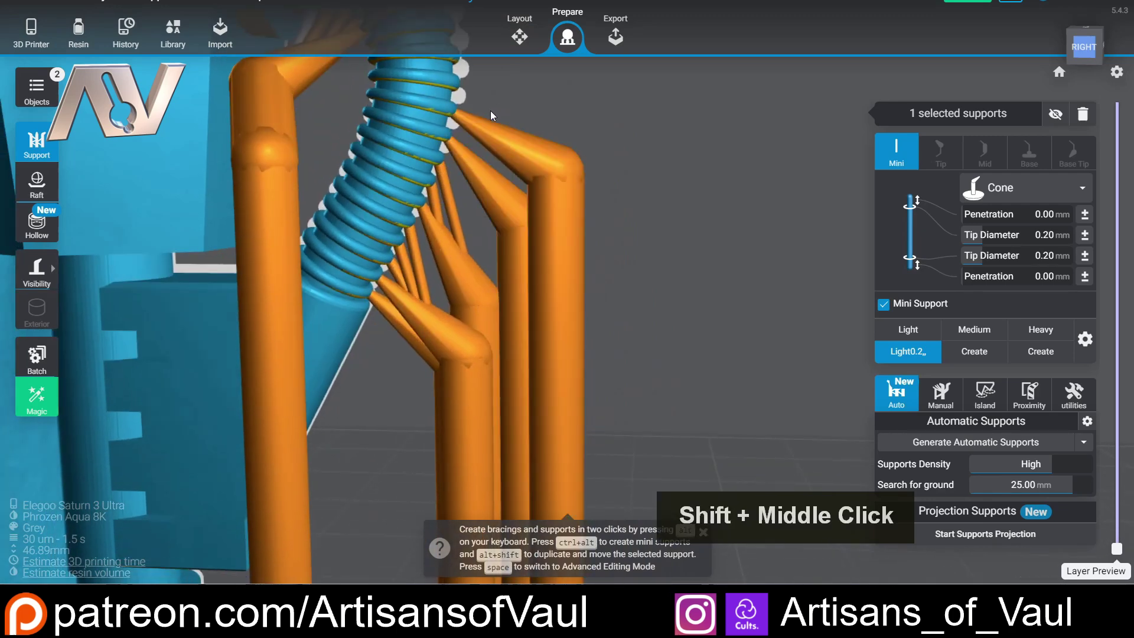
pyautogui.middleClick(467, 130)
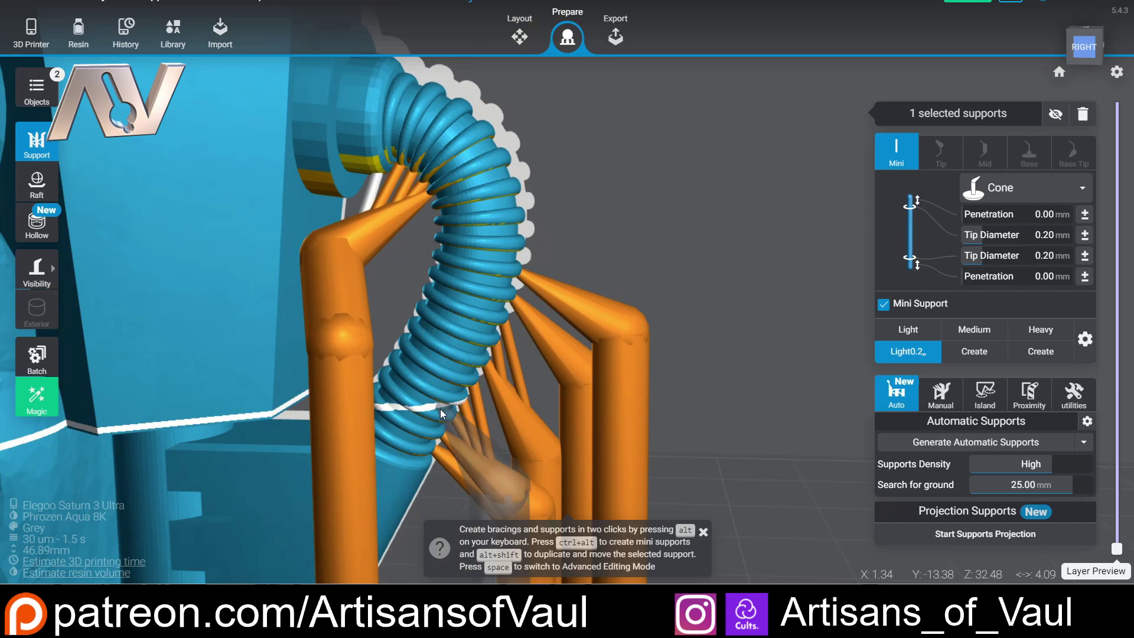
pyautogui.scroll(-3)
pyautogui.middleClick(533, 317)
pyautogui.rightClick(446, 261)
pyautogui.middleClick(512, 261)
pyautogui.middleClick(539, 275)
pyautogui.scroll(-3)
pyautogui.middleClick(504, 290)
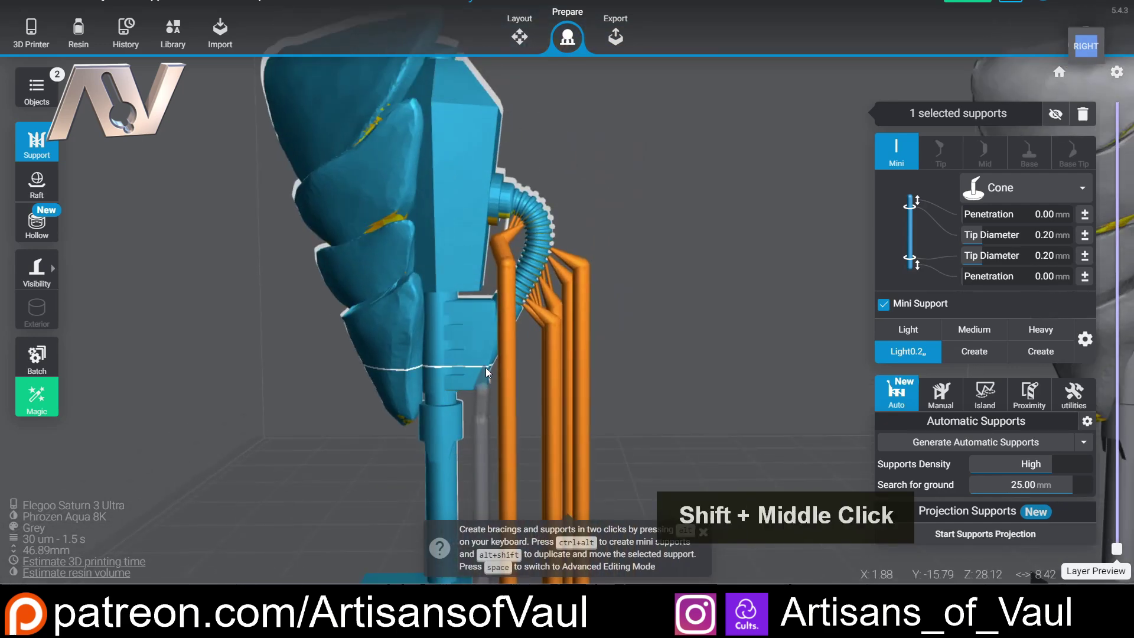
pyautogui.middleClick(449, 412)
pyautogui.scroll(3)
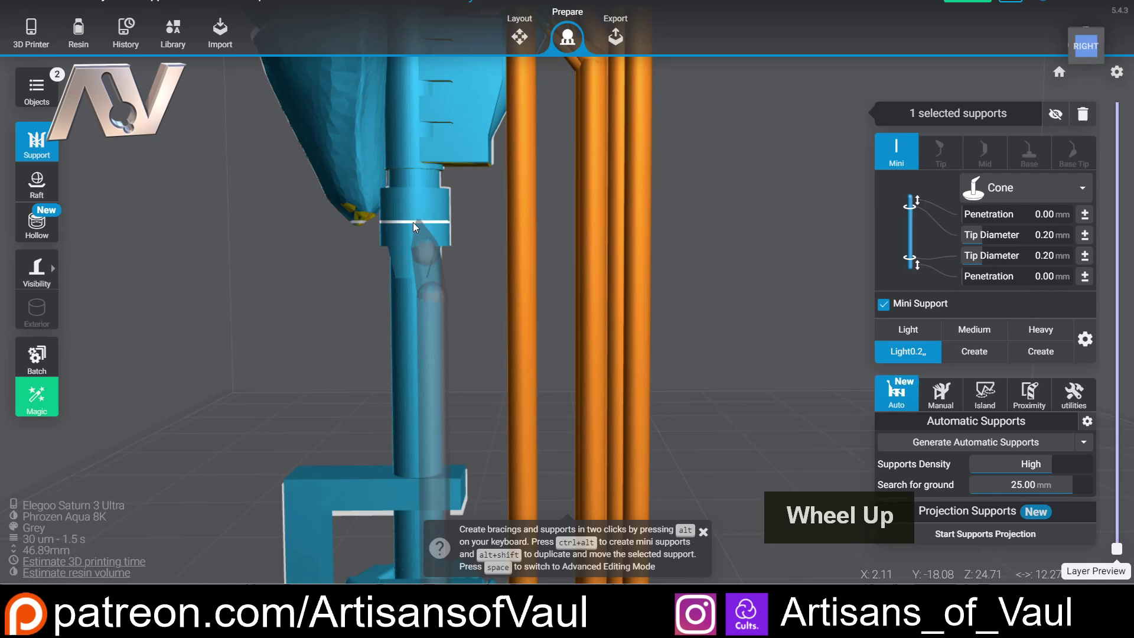
pyautogui.middleClick(415, 211)
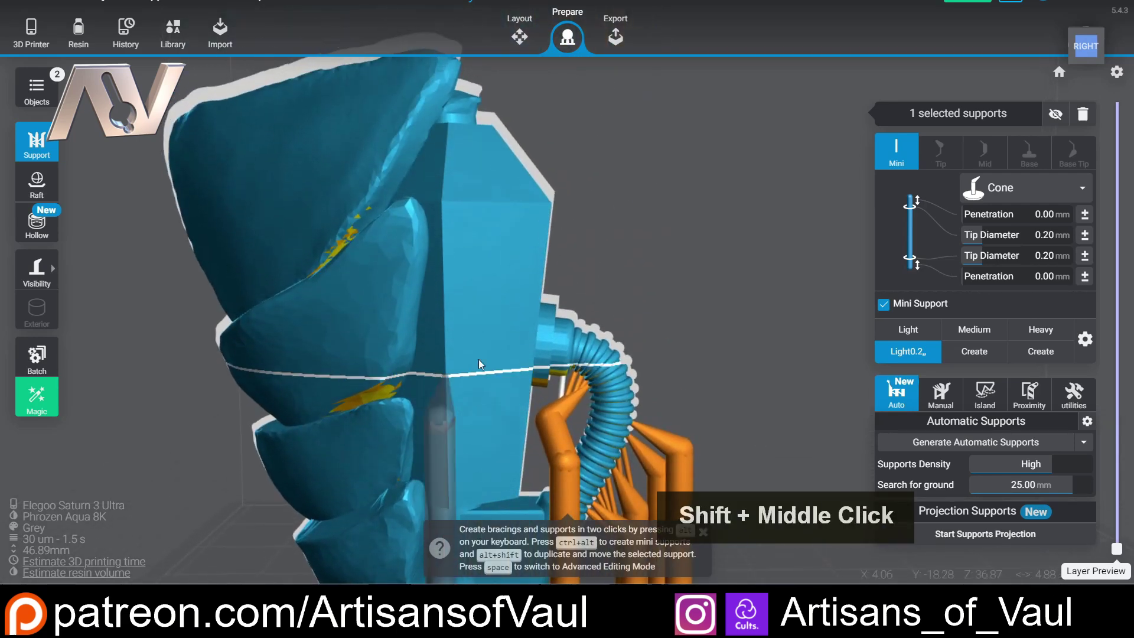
pyautogui.scroll(-3)
pyautogui.scroll(-3)
pyautogui.middleClick(498, 320)
pyautogui.scroll(3)
pyautogui.middleClick(489, 383)
pyautogui.scroll(3)
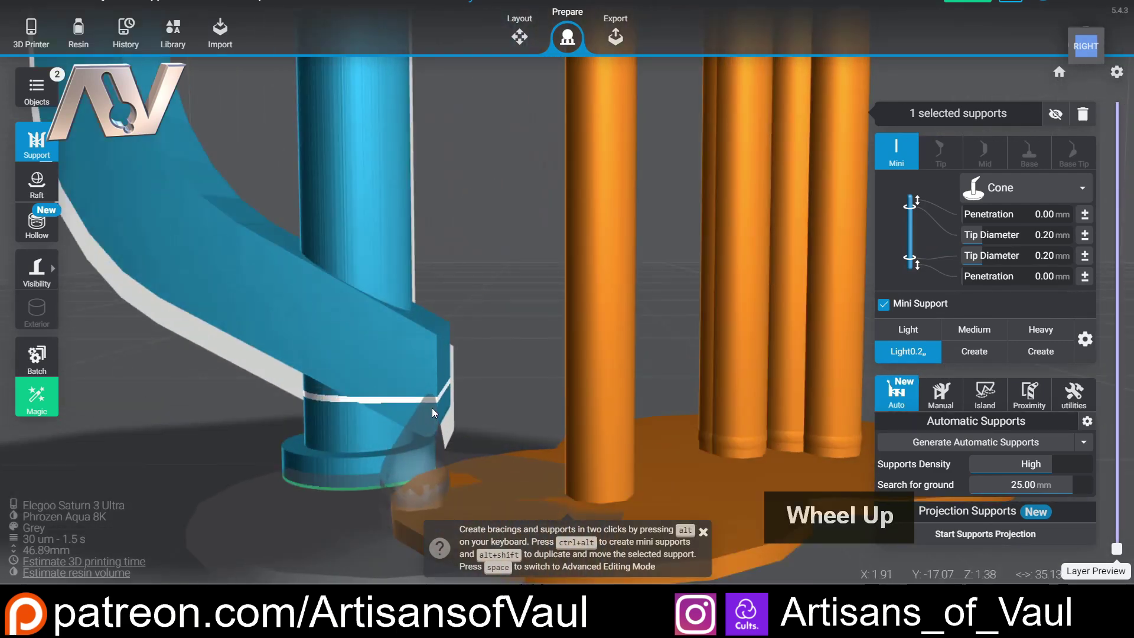
pyautogui.rightClick(405, 402)
pyautogui.middleClick(366, 276)
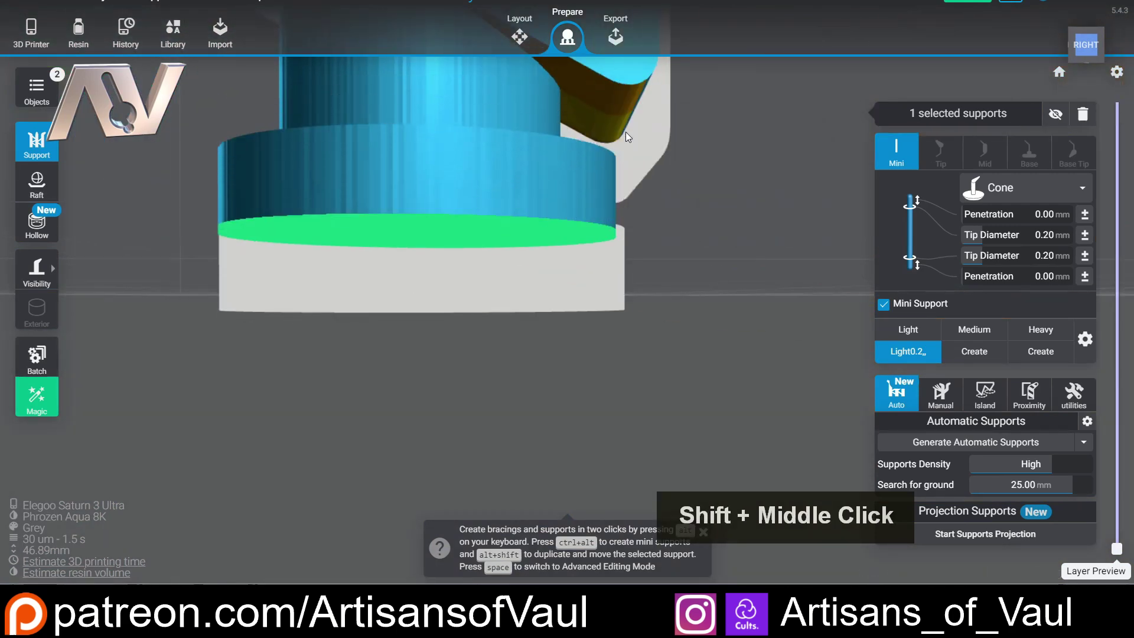
pyautogui.scroll(-3)
pyautogui.rightClick(599, 248)
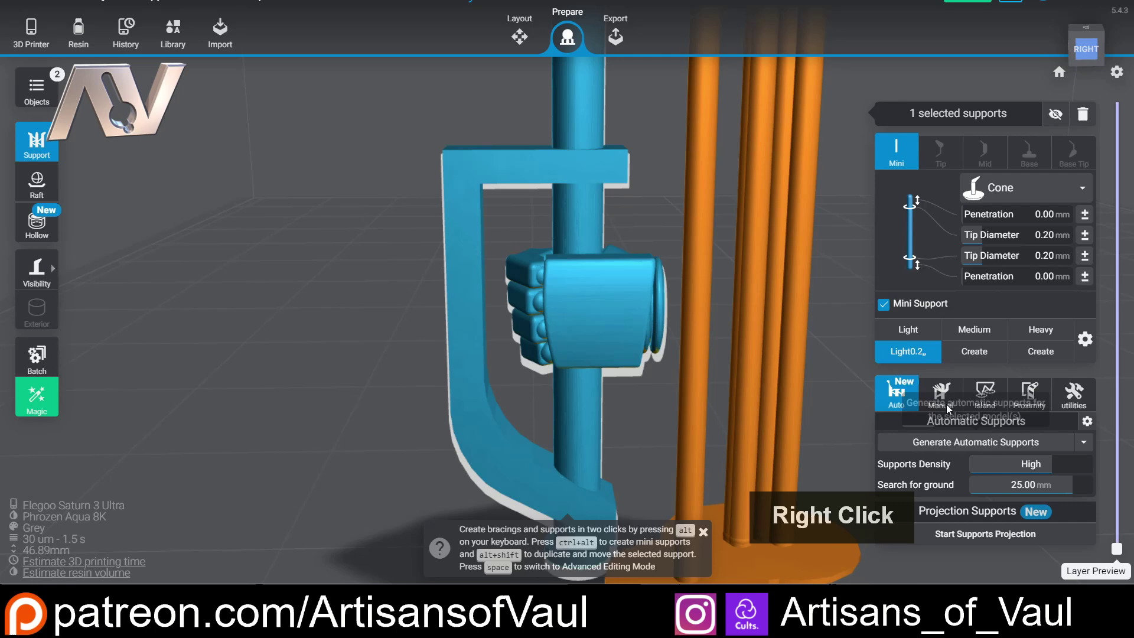
# Place medium supports under the pommel disk and edge with only support tips shown.
pyautogui.click(973, 329)
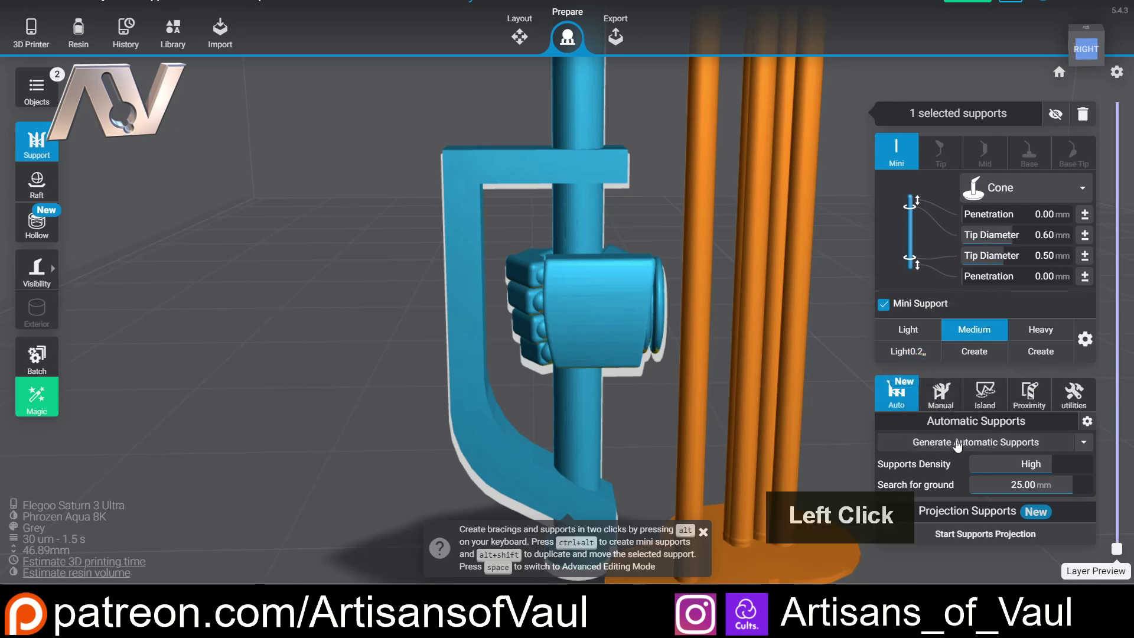
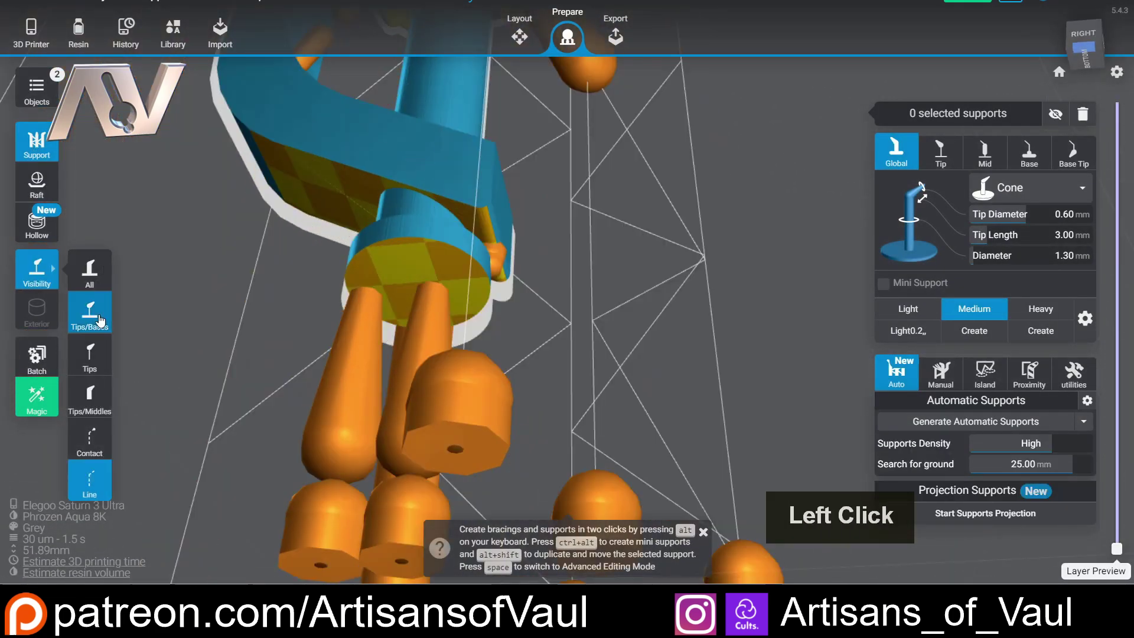
pyautogui.scroll(3)
pyautogui.click(488, 221)
pyautogui.press('Delete')
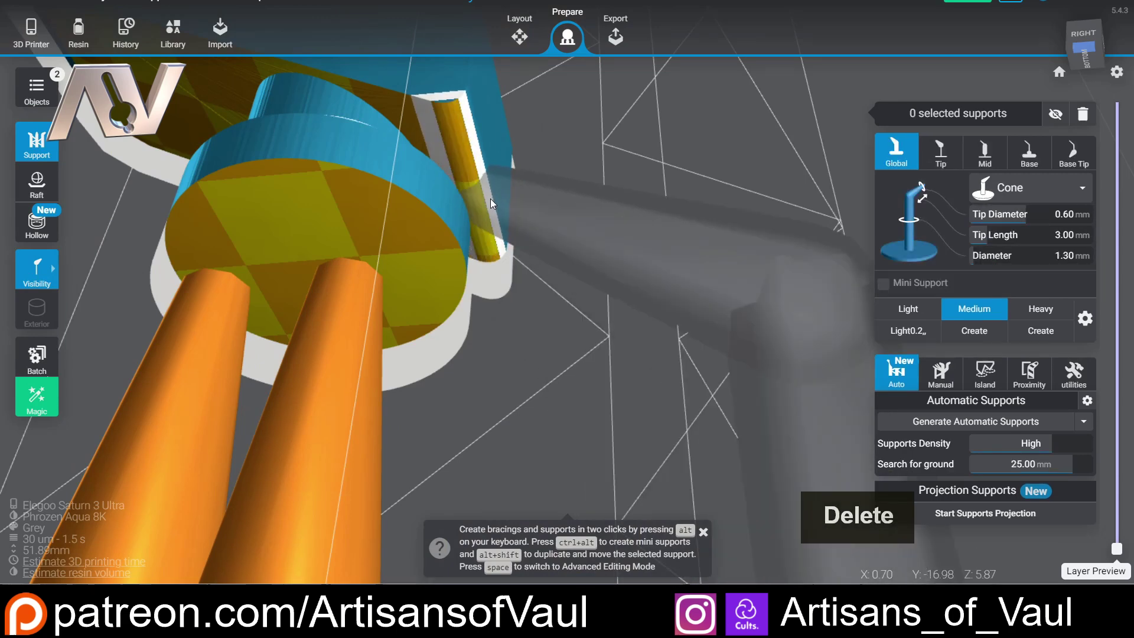
pyautogui.click(494, 200)
pyautogui.middleClick(477, 173)
pyautogui.click(584, 255)
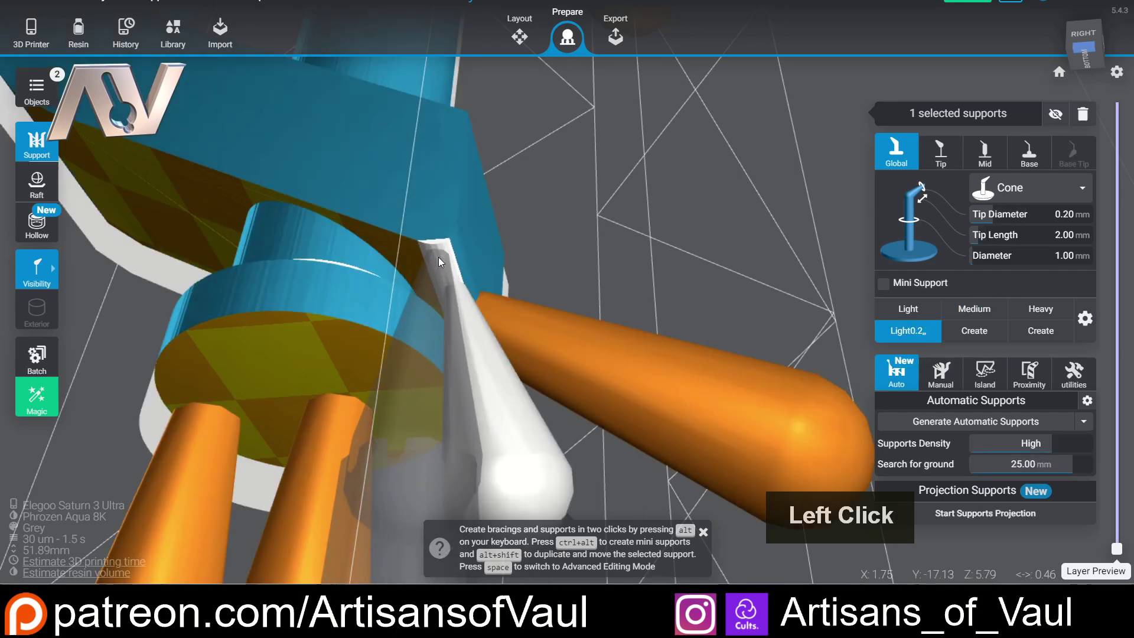
pyautogui.rightClick(501, 348)
pyautogui.middleClick(361, 229)
pyautogui.press('Delete')
pyautogui.click(542, 421)
pyautogui.press('Delete')
# Add a heavy support beneath the pommel.
pyautogui.click(526, 398)
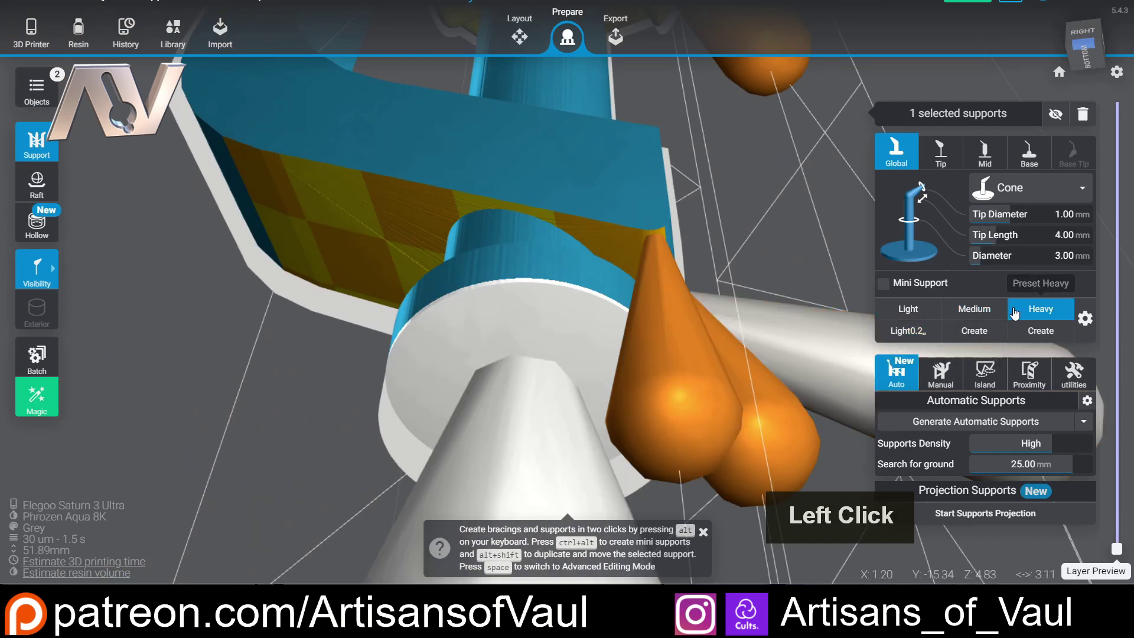
pyautogui.press('Delete')
pyautogui.click(532, 394)
pyautogui.middleClick(447, 353)
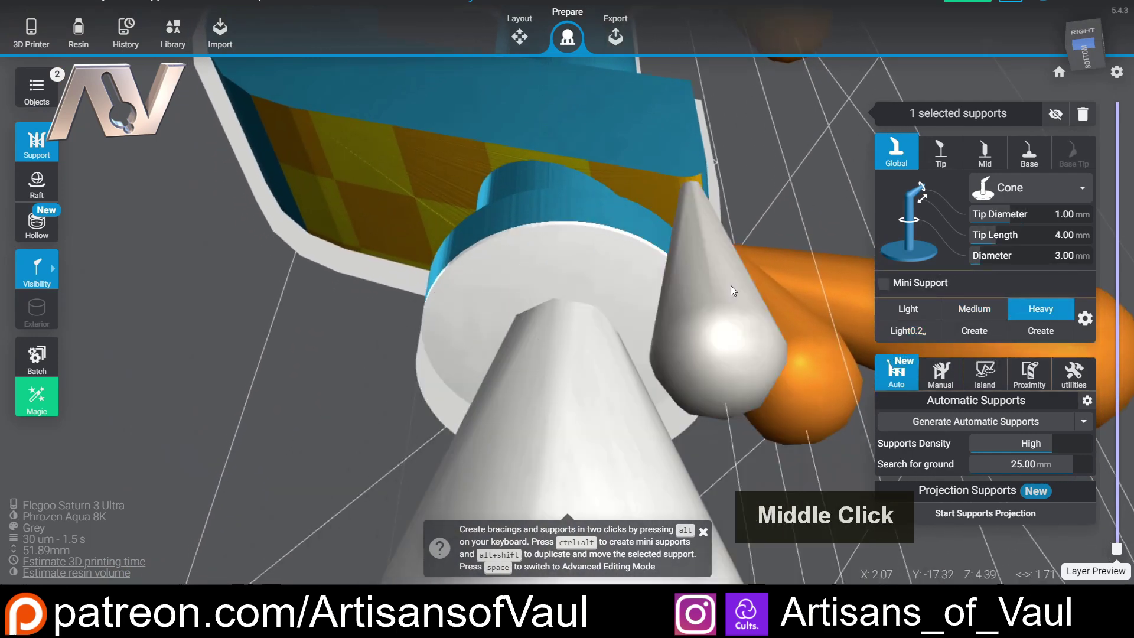
# Switch to the light preset and place a light support under the pommel.
pyautogui.click(212, 298)
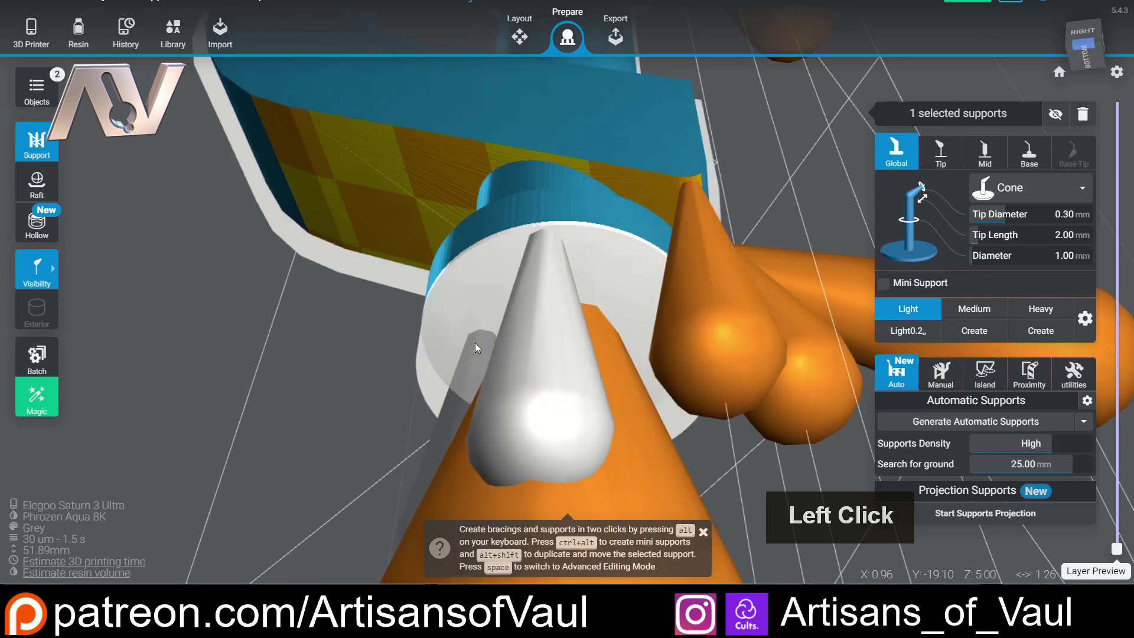
pyautogui.rightClick(619, 345)
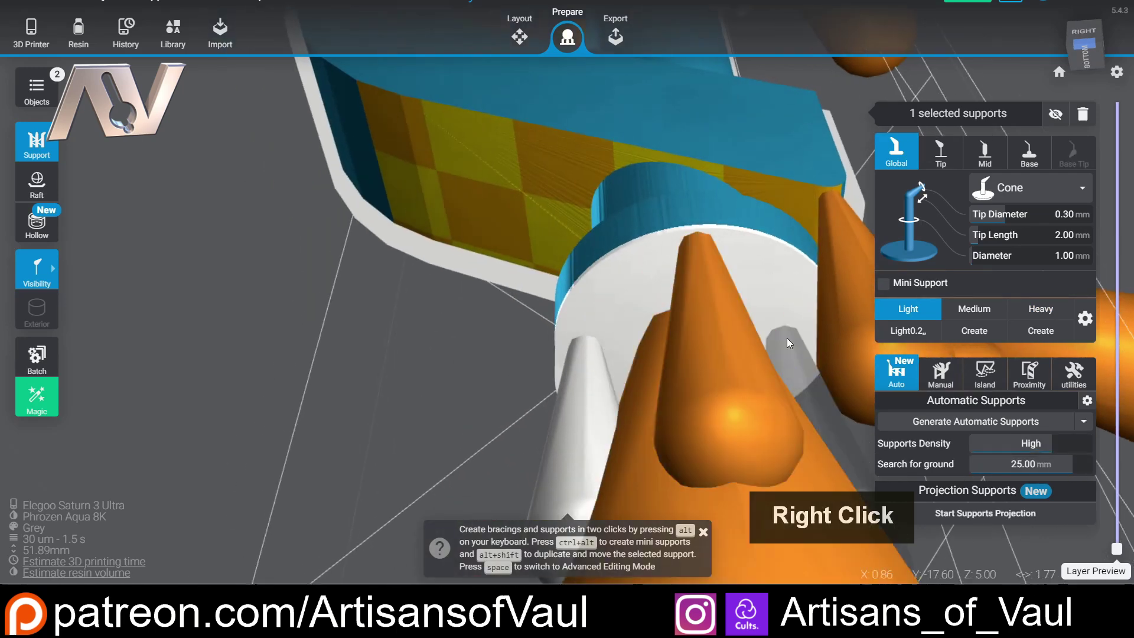
pyautogui.rightClick(726, 371)
pyautogui.scroll(-3)
pyautogui.rightClick(569, 199)
pyautogui.middleClick(609, 432)
pyautogui.scroll(3)
pyautogui.scroll(-3)
pyautogui.middleClick(587, 103)
pyautogui.rightClick(569, 177)
pyautogui.click(569, 177)
pyautogui.middleClick(241, 314)
pyautogui.scroll(3)
pyautogui.middleClick(216, 323)
pyautogui.scroll(3)
pyautogui.middleClick(353, 332)
pyautogui.scroll(3)
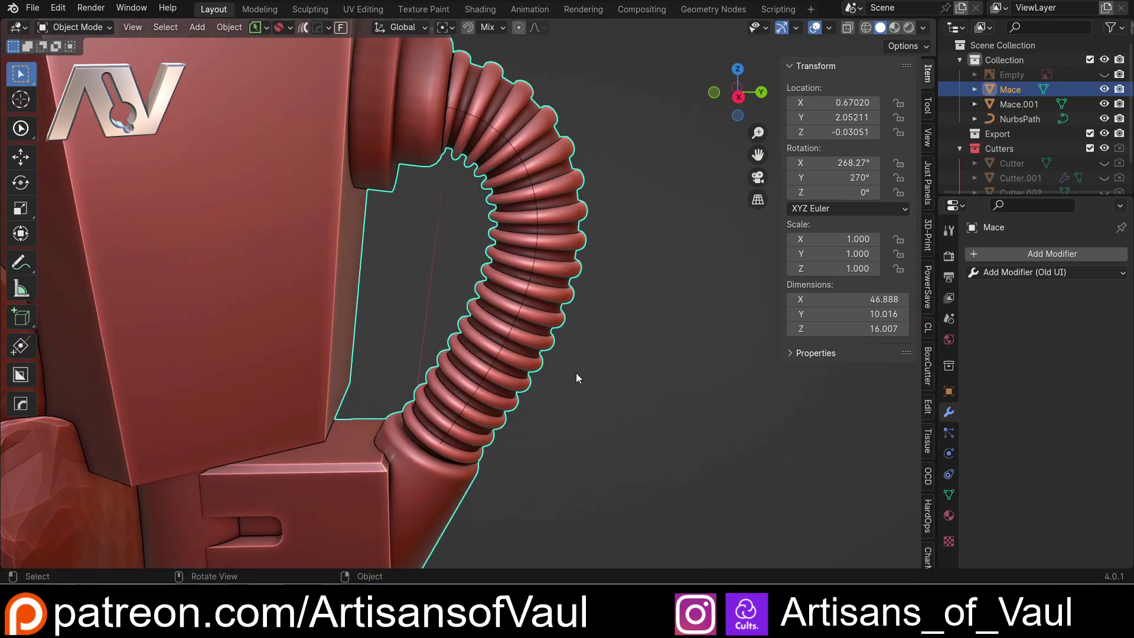